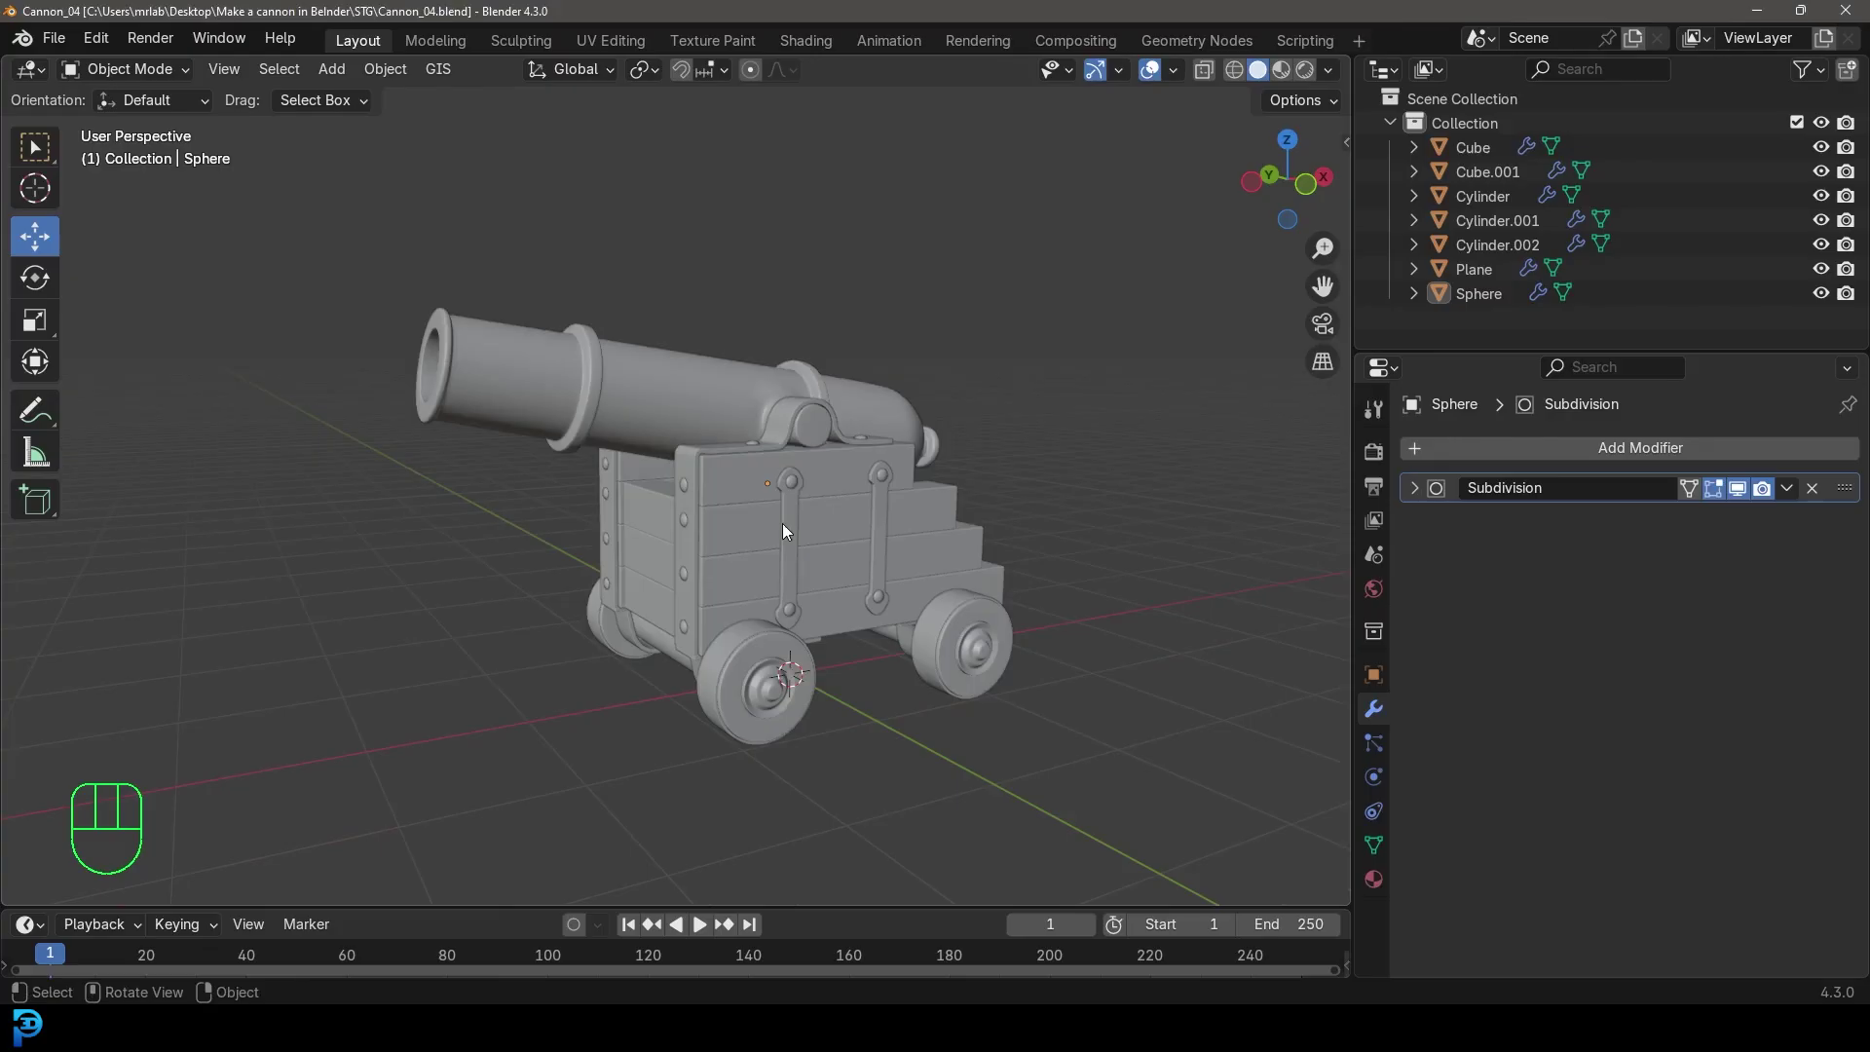
Orbit around the cannon and bring up the Add menu's mesh primitive list
middle_click(708, 481)
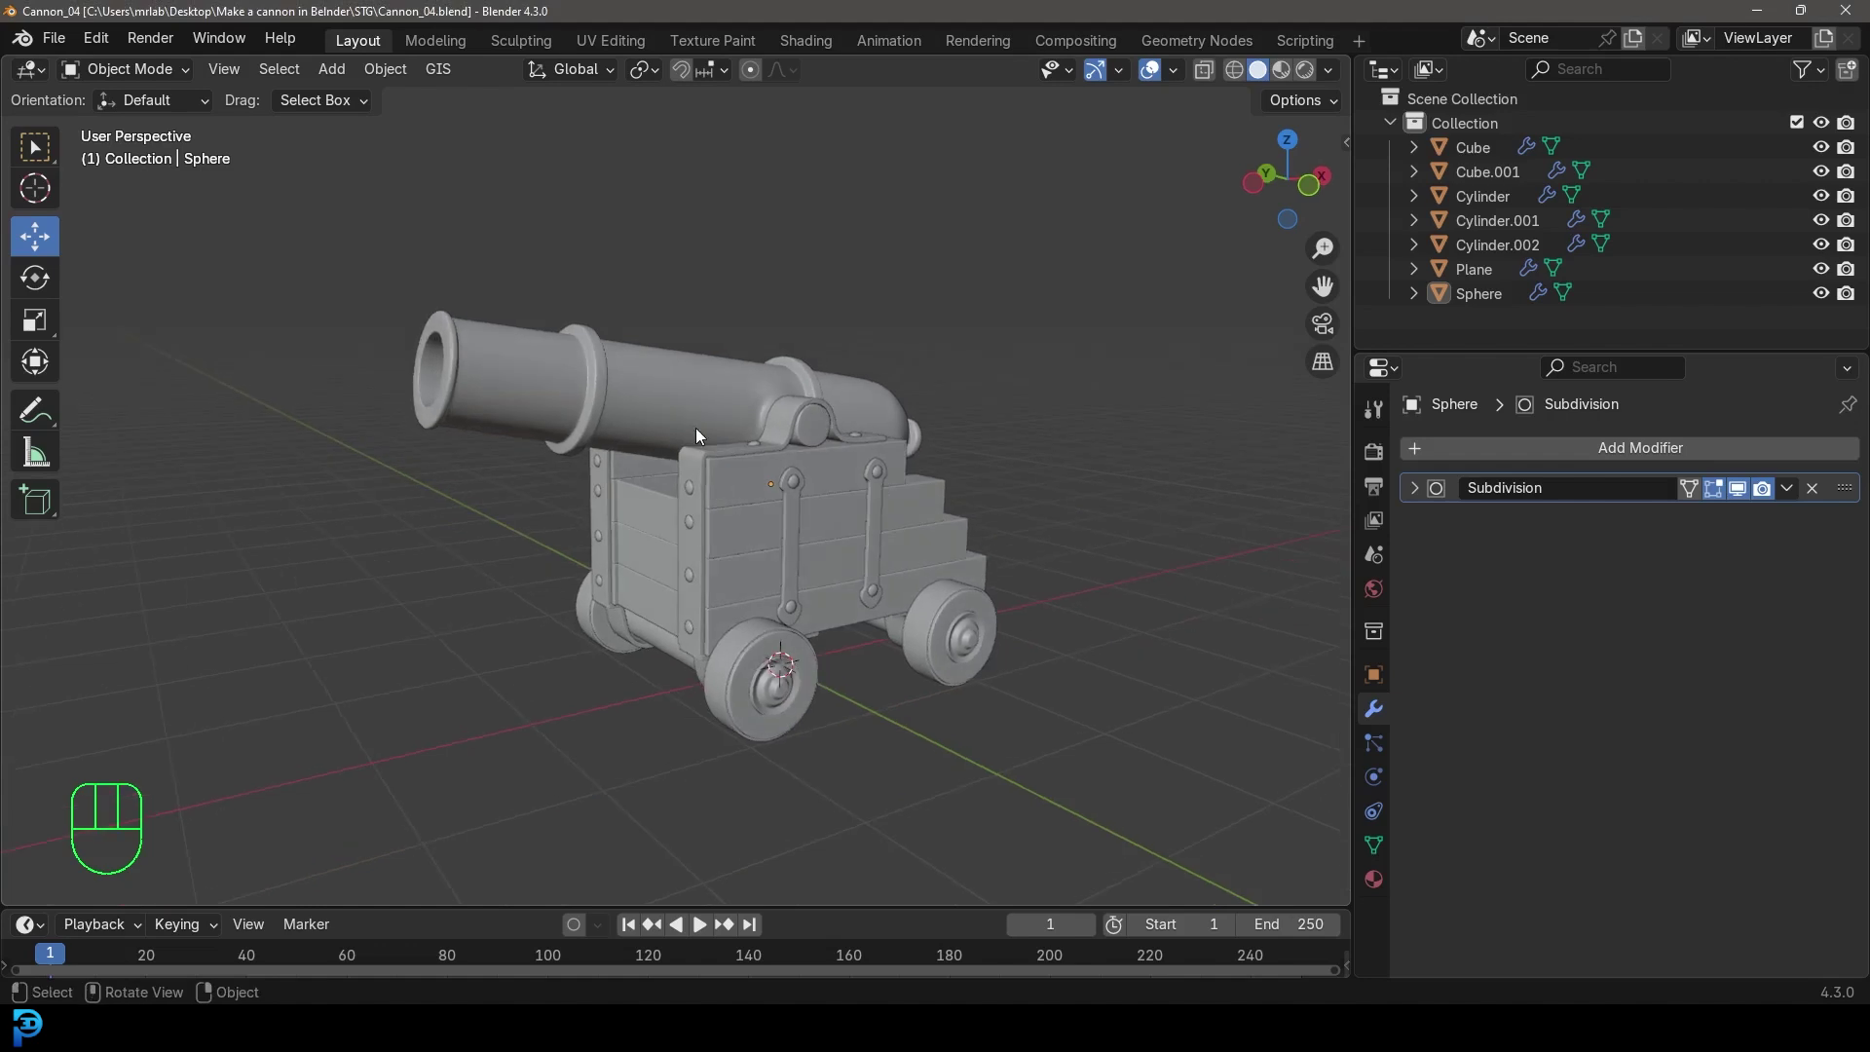
key("shift+a")
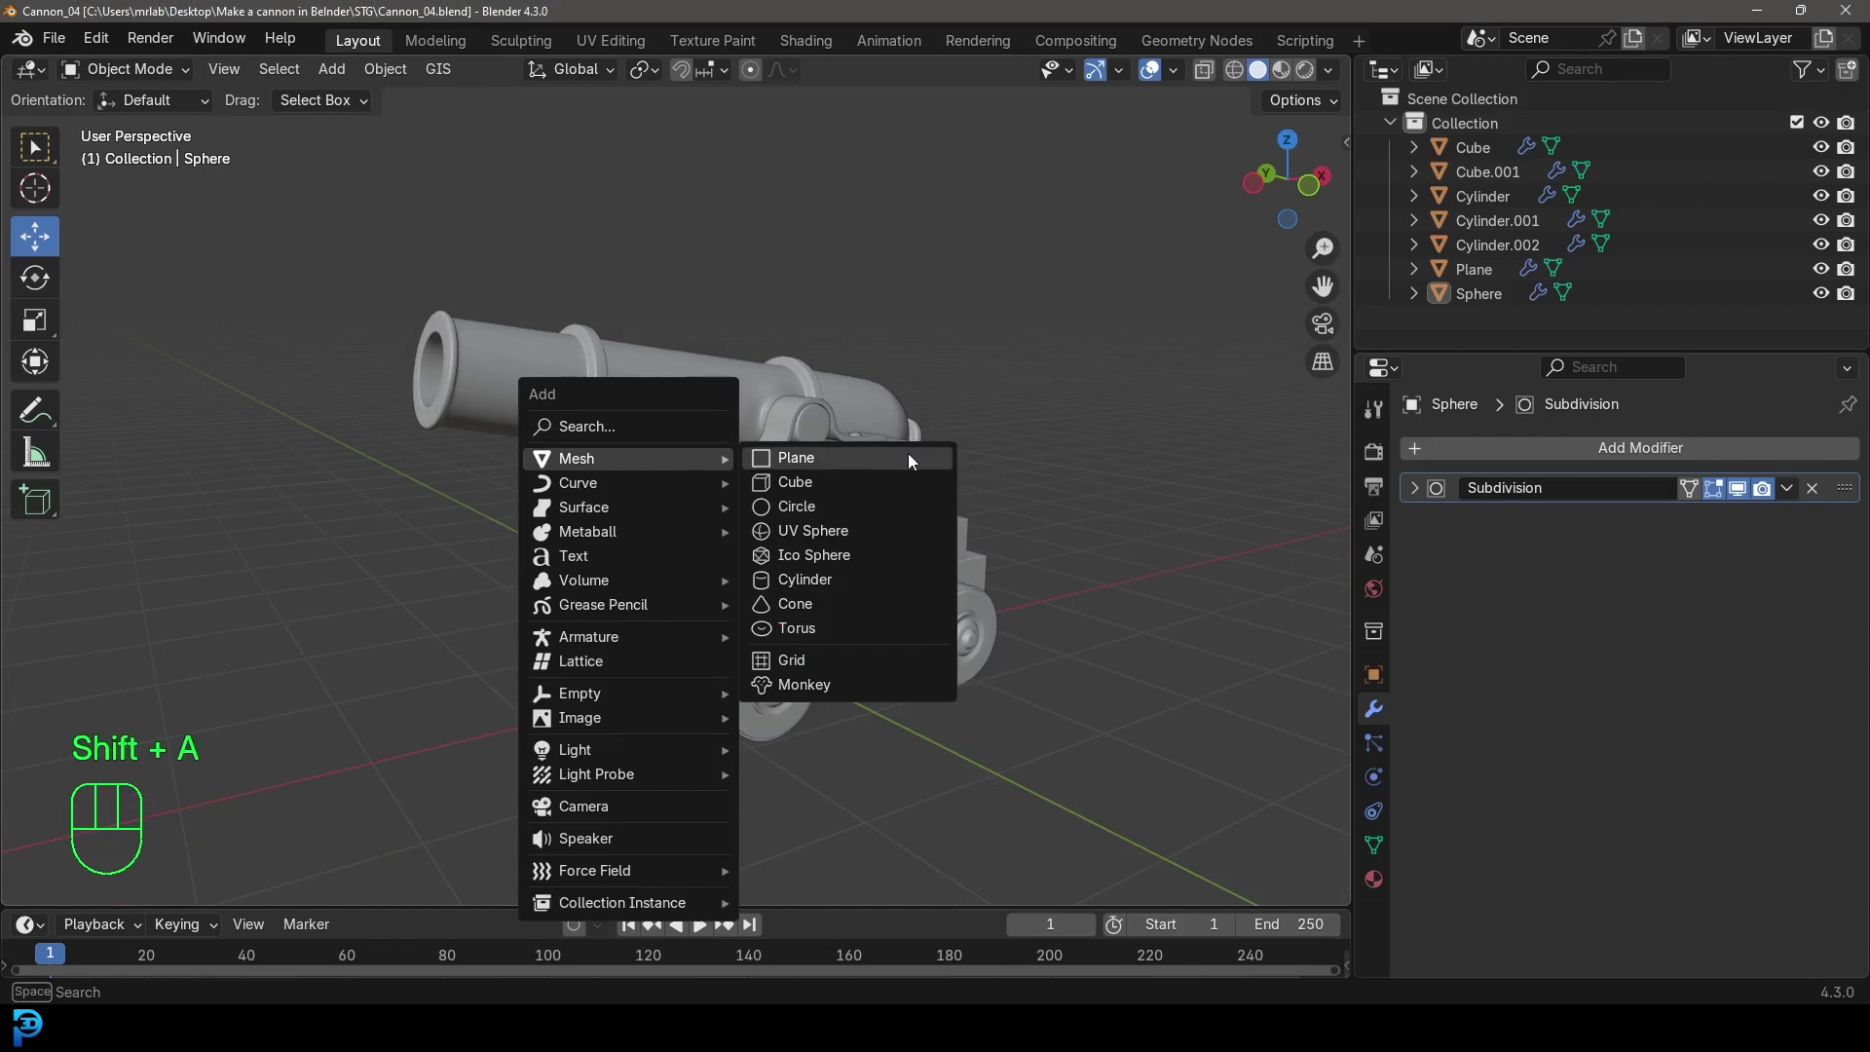
Add a plane under the cannon and scale it up into a large floor
left_click_drag(779, 565, 898, 613)
key("s")
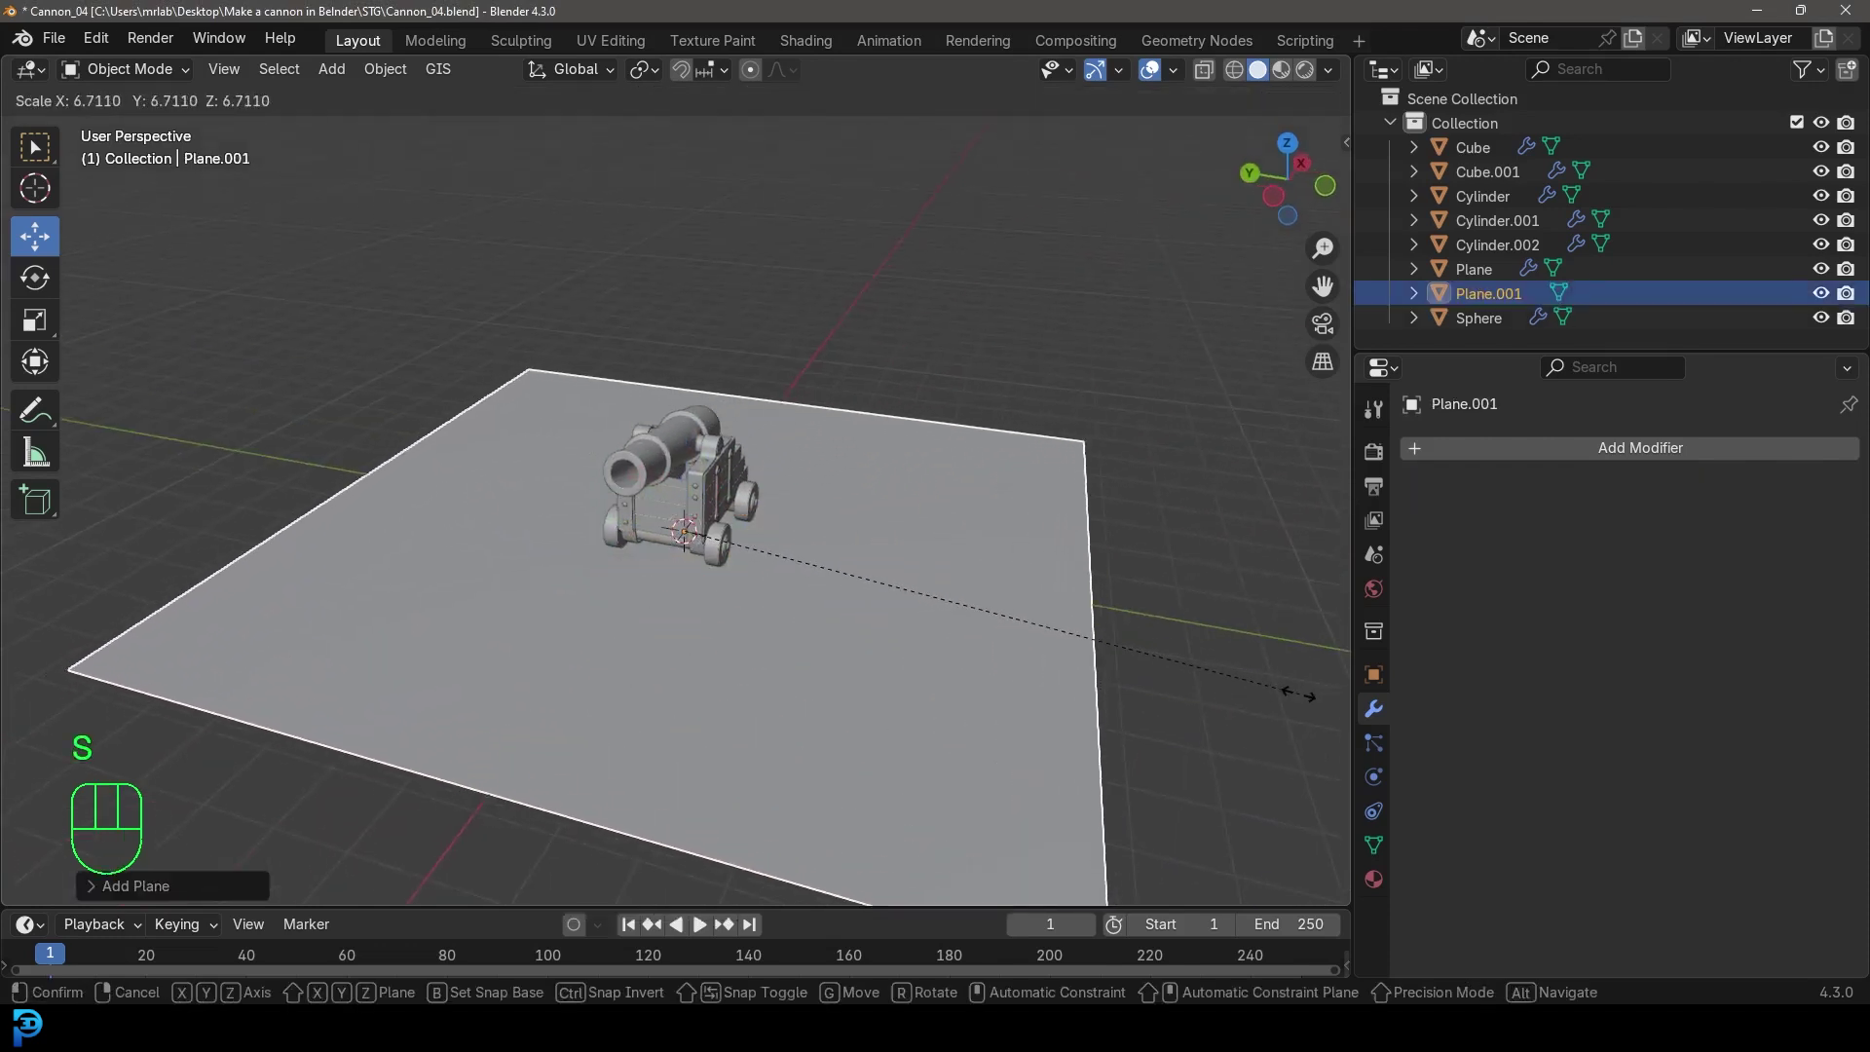
key("s")
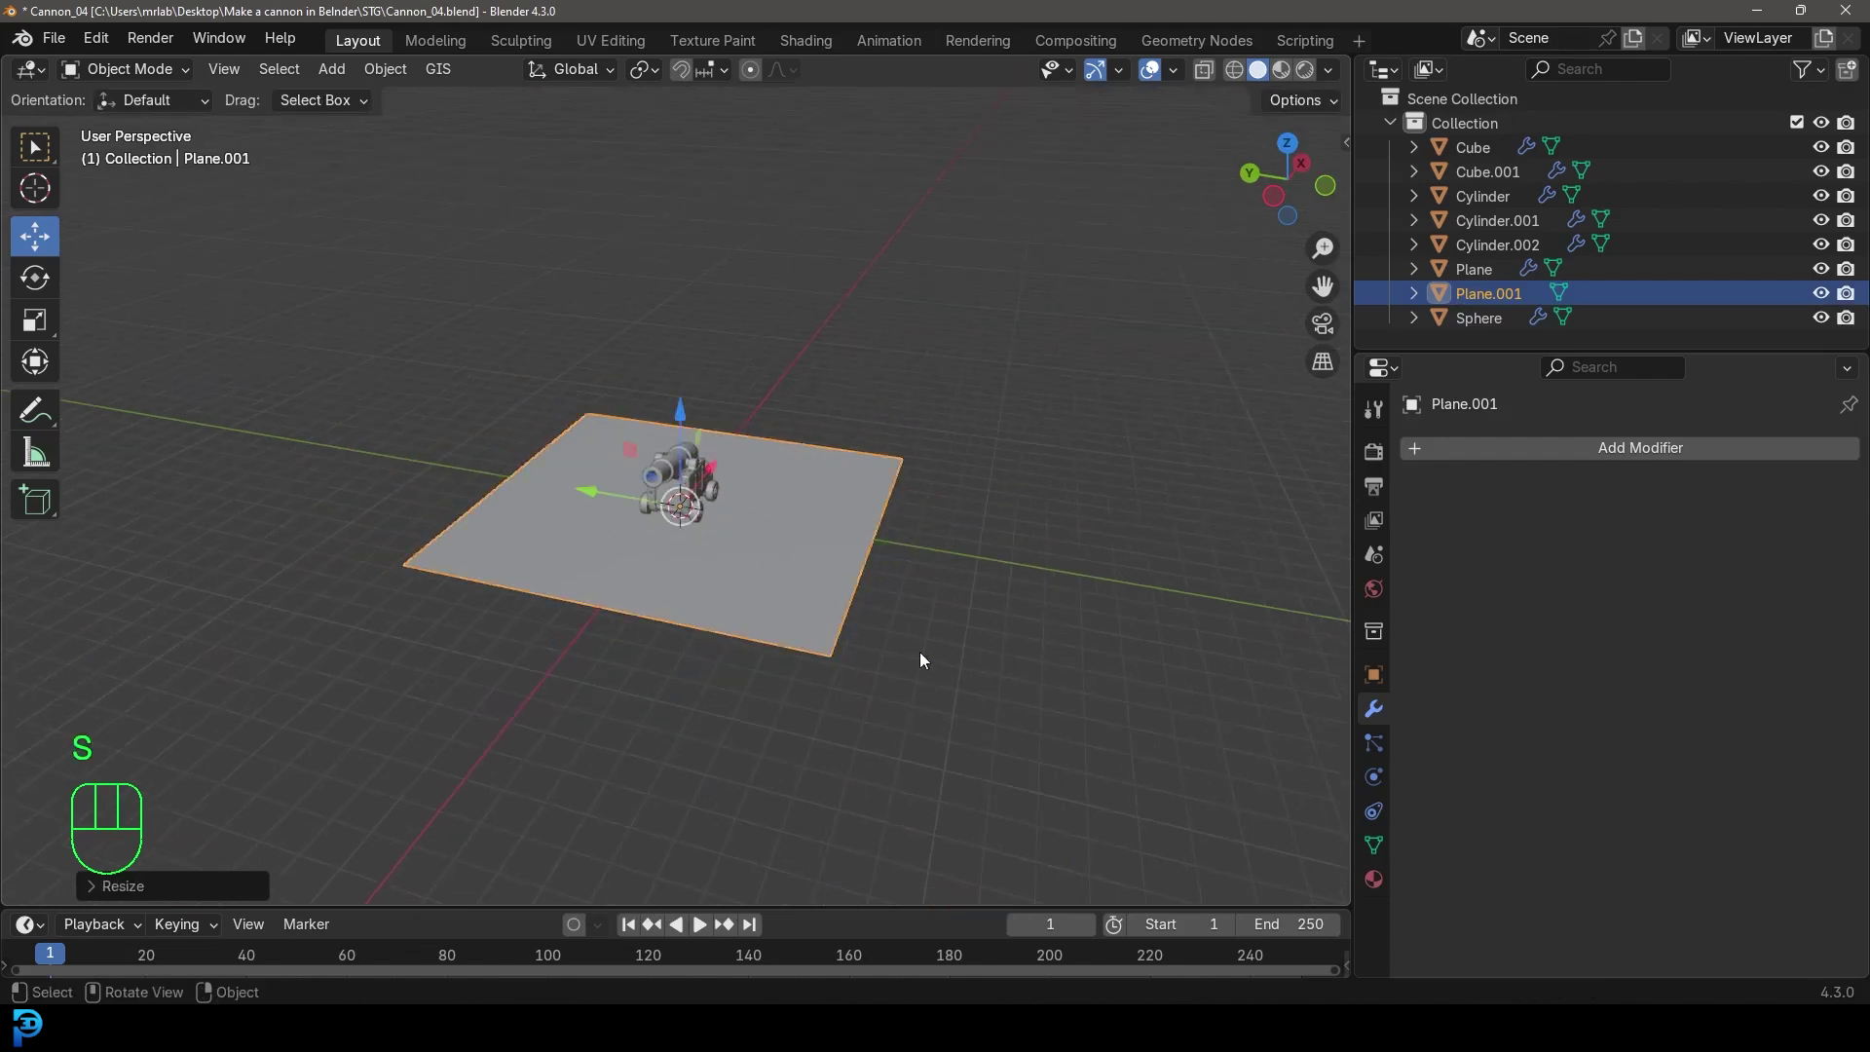
key("KP_1")
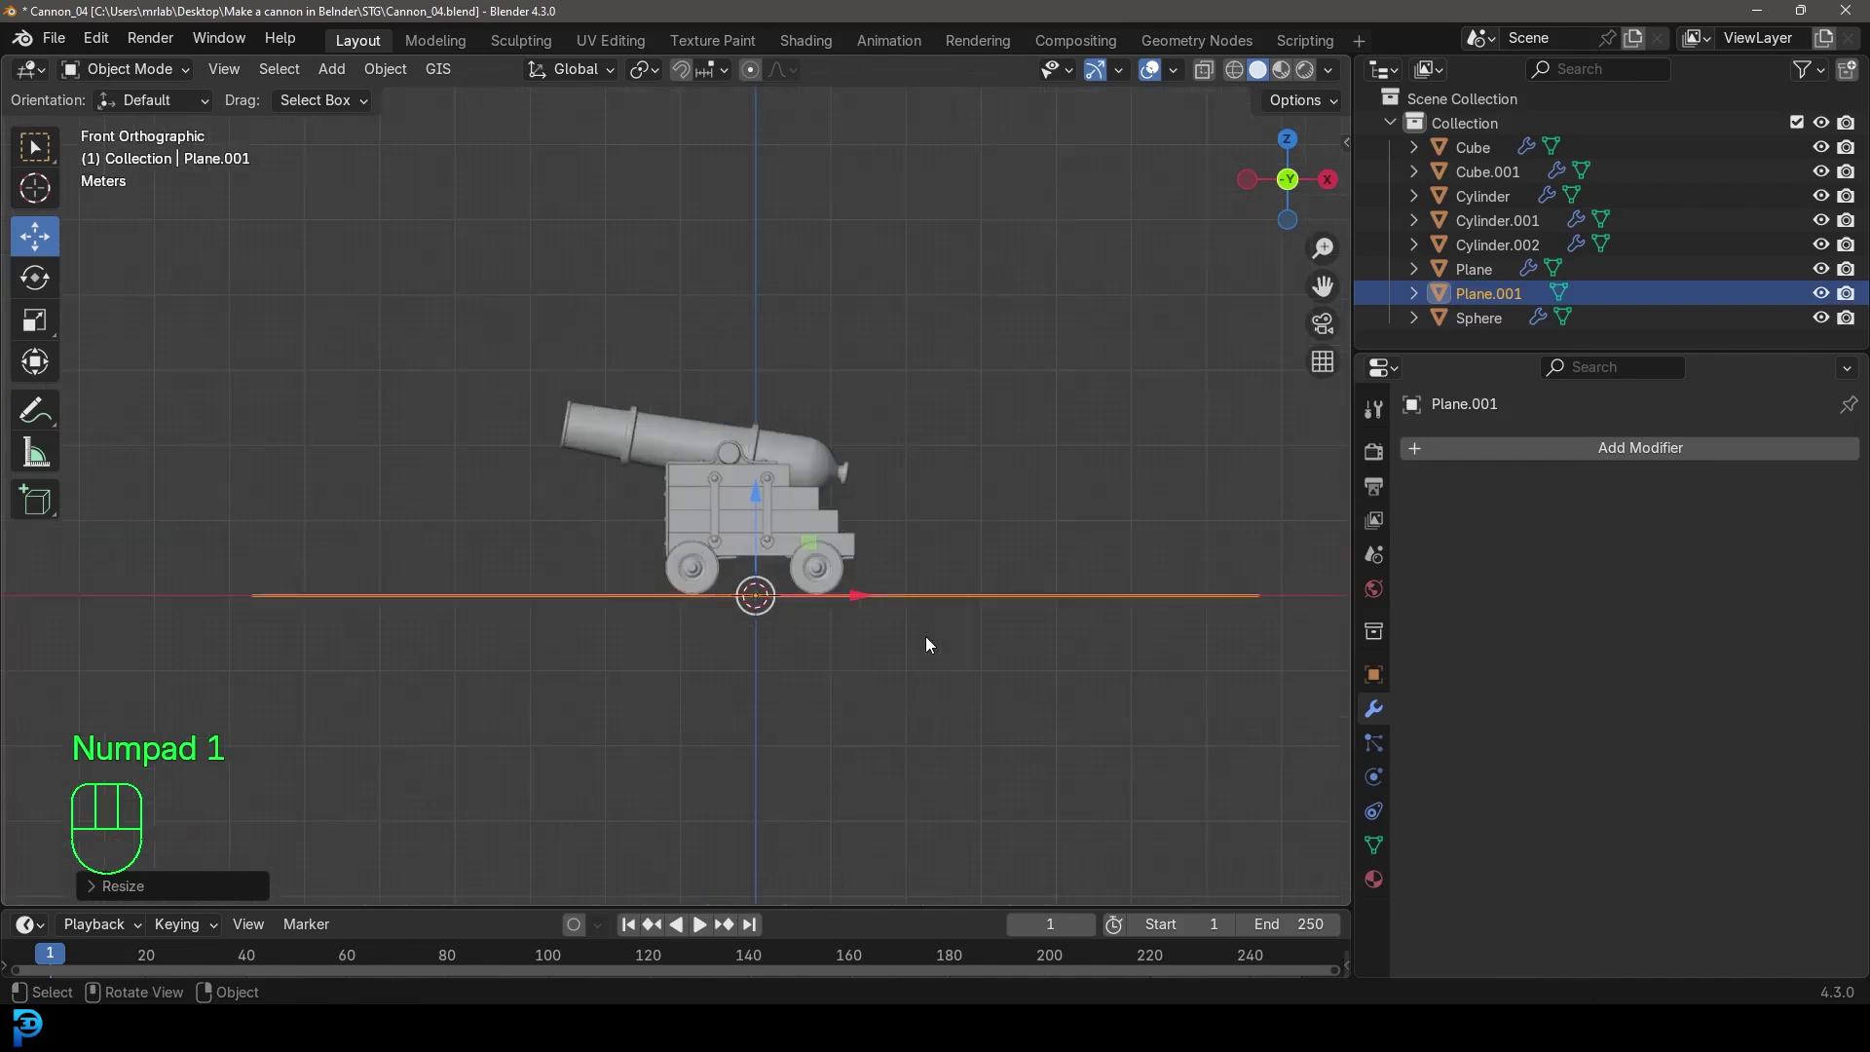
Stretch the floor plane along X into a wide rectangle and inspect it
key("s")
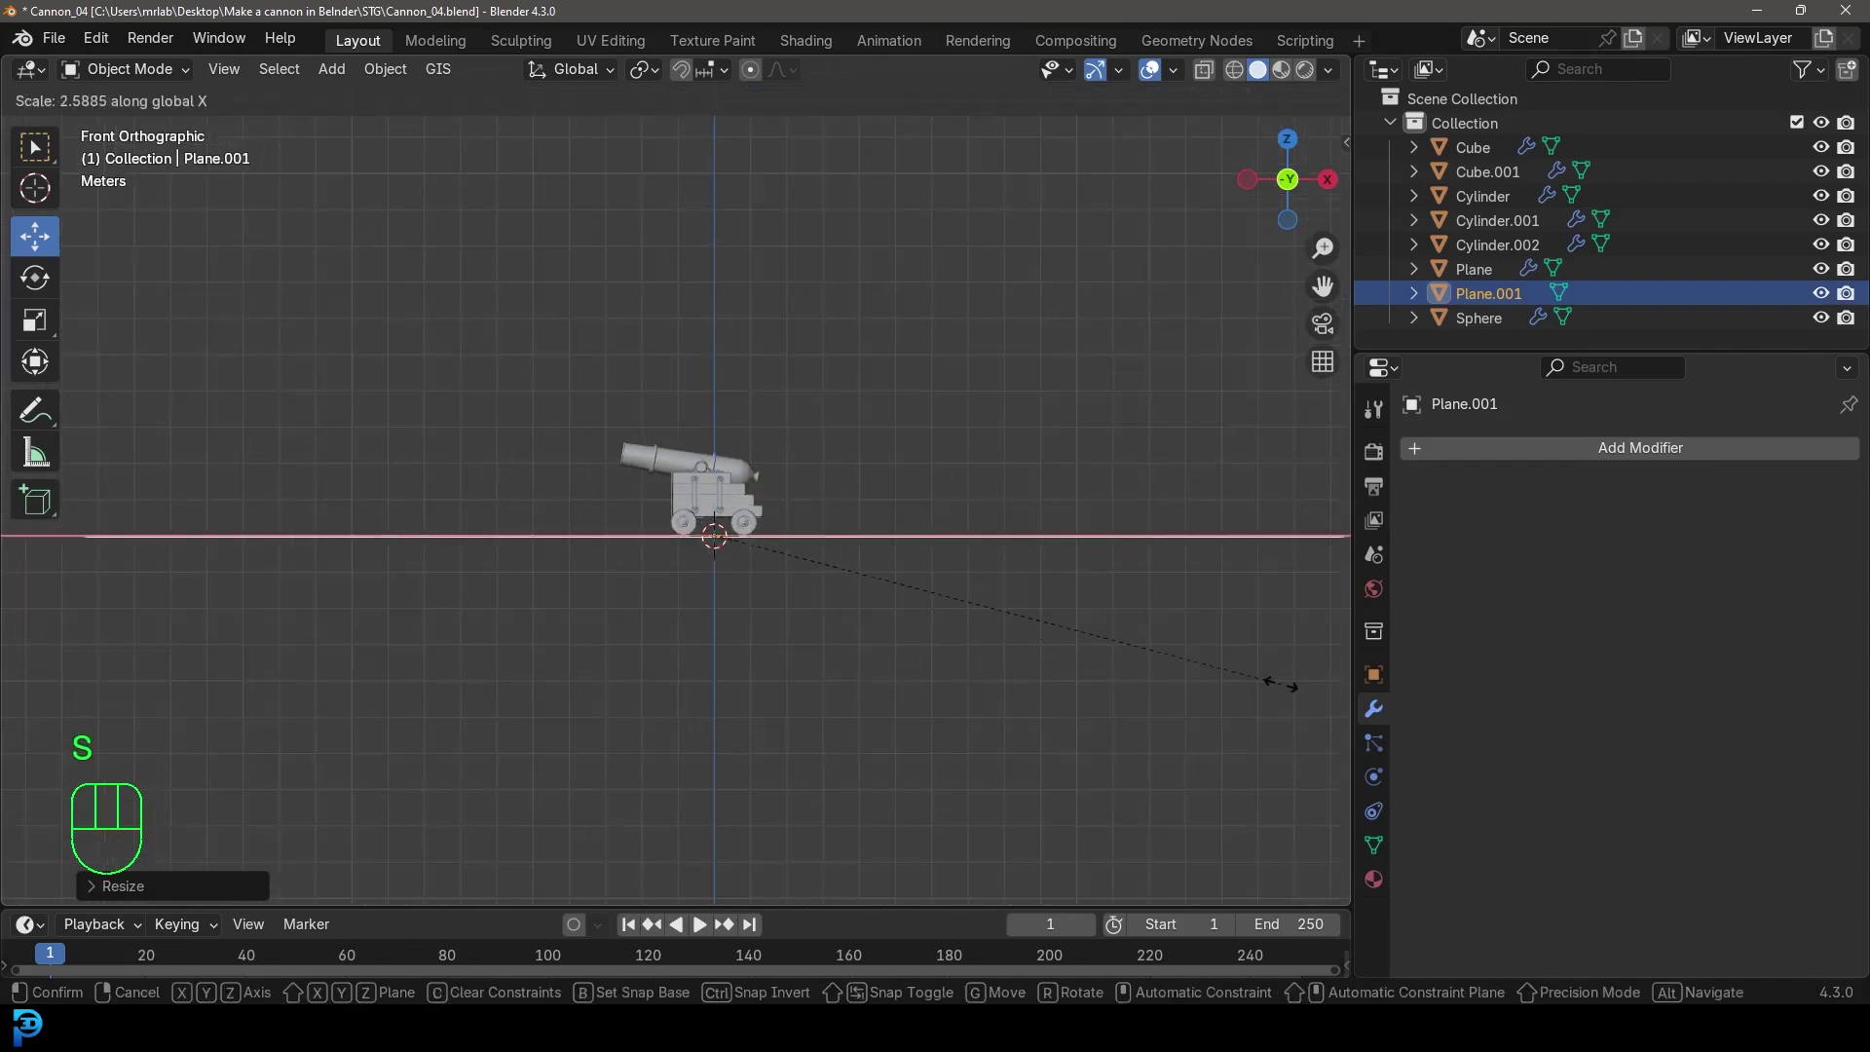
left_click_drag(961, 641, 962, 725)
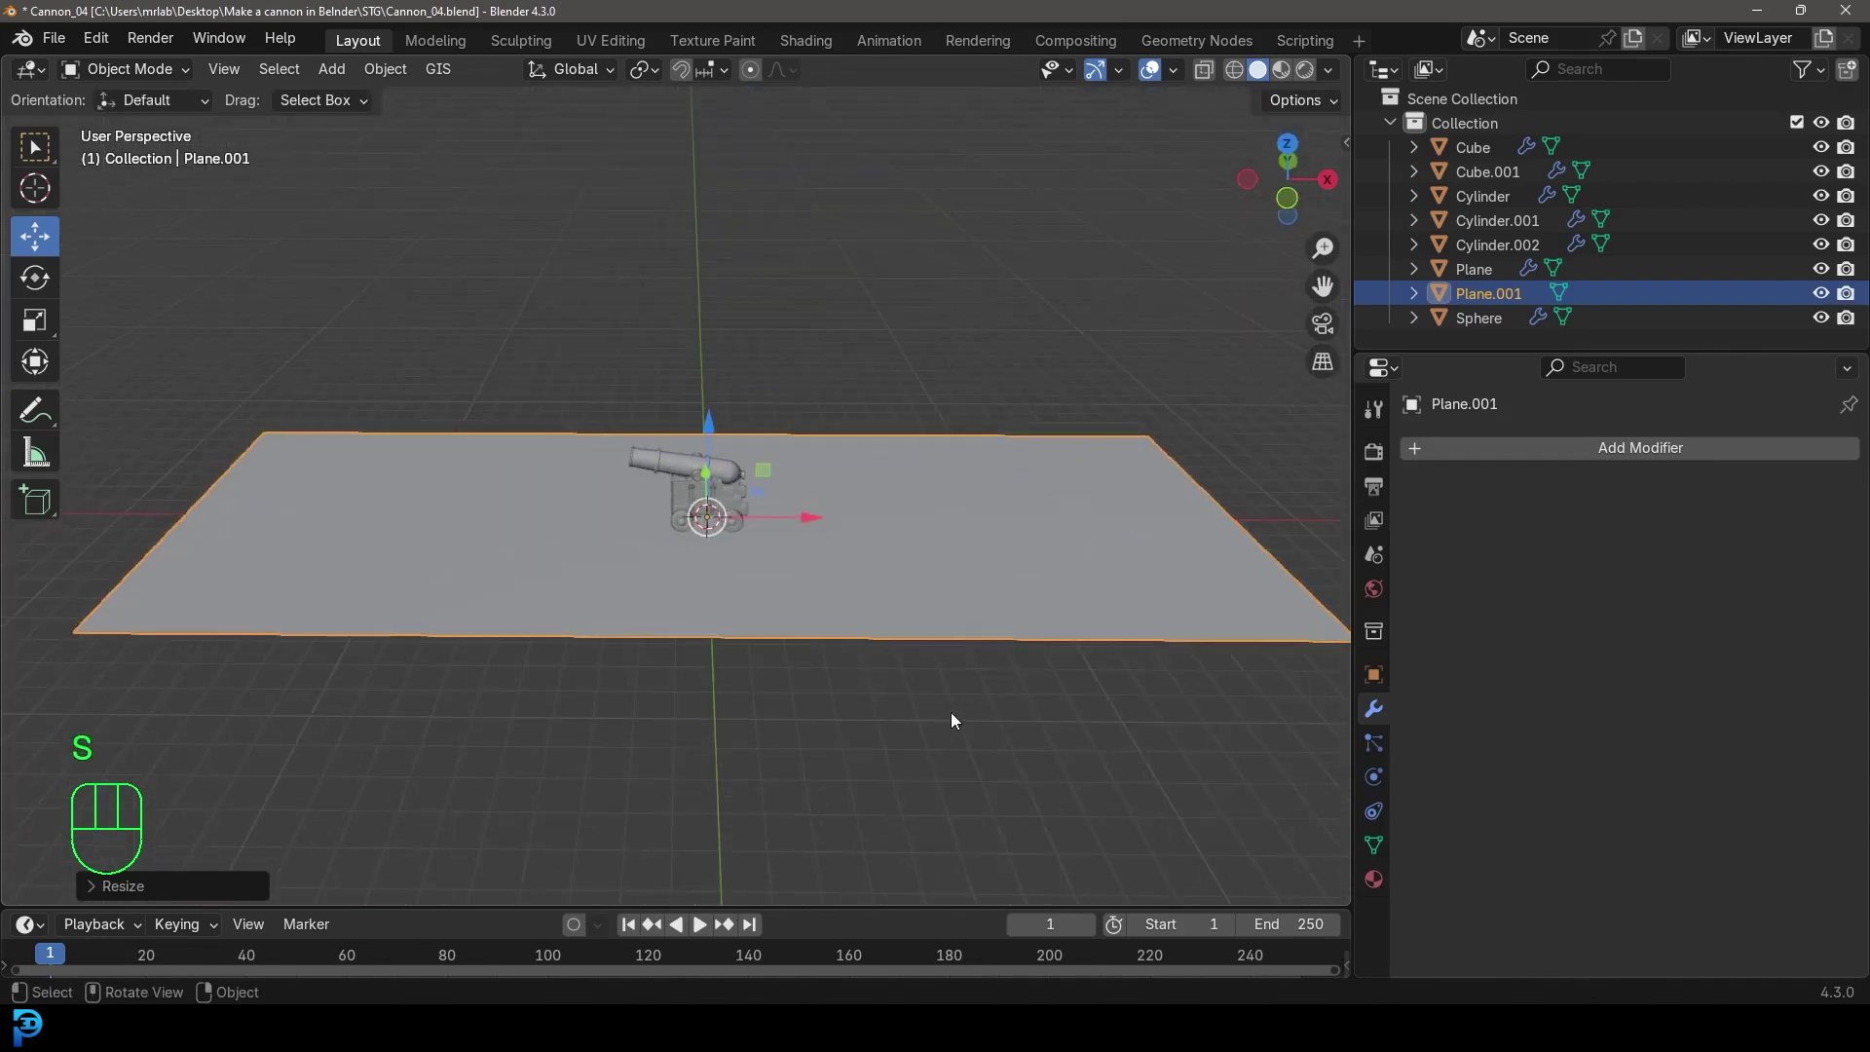
left_click_drag(1002, 621, 788, 602)
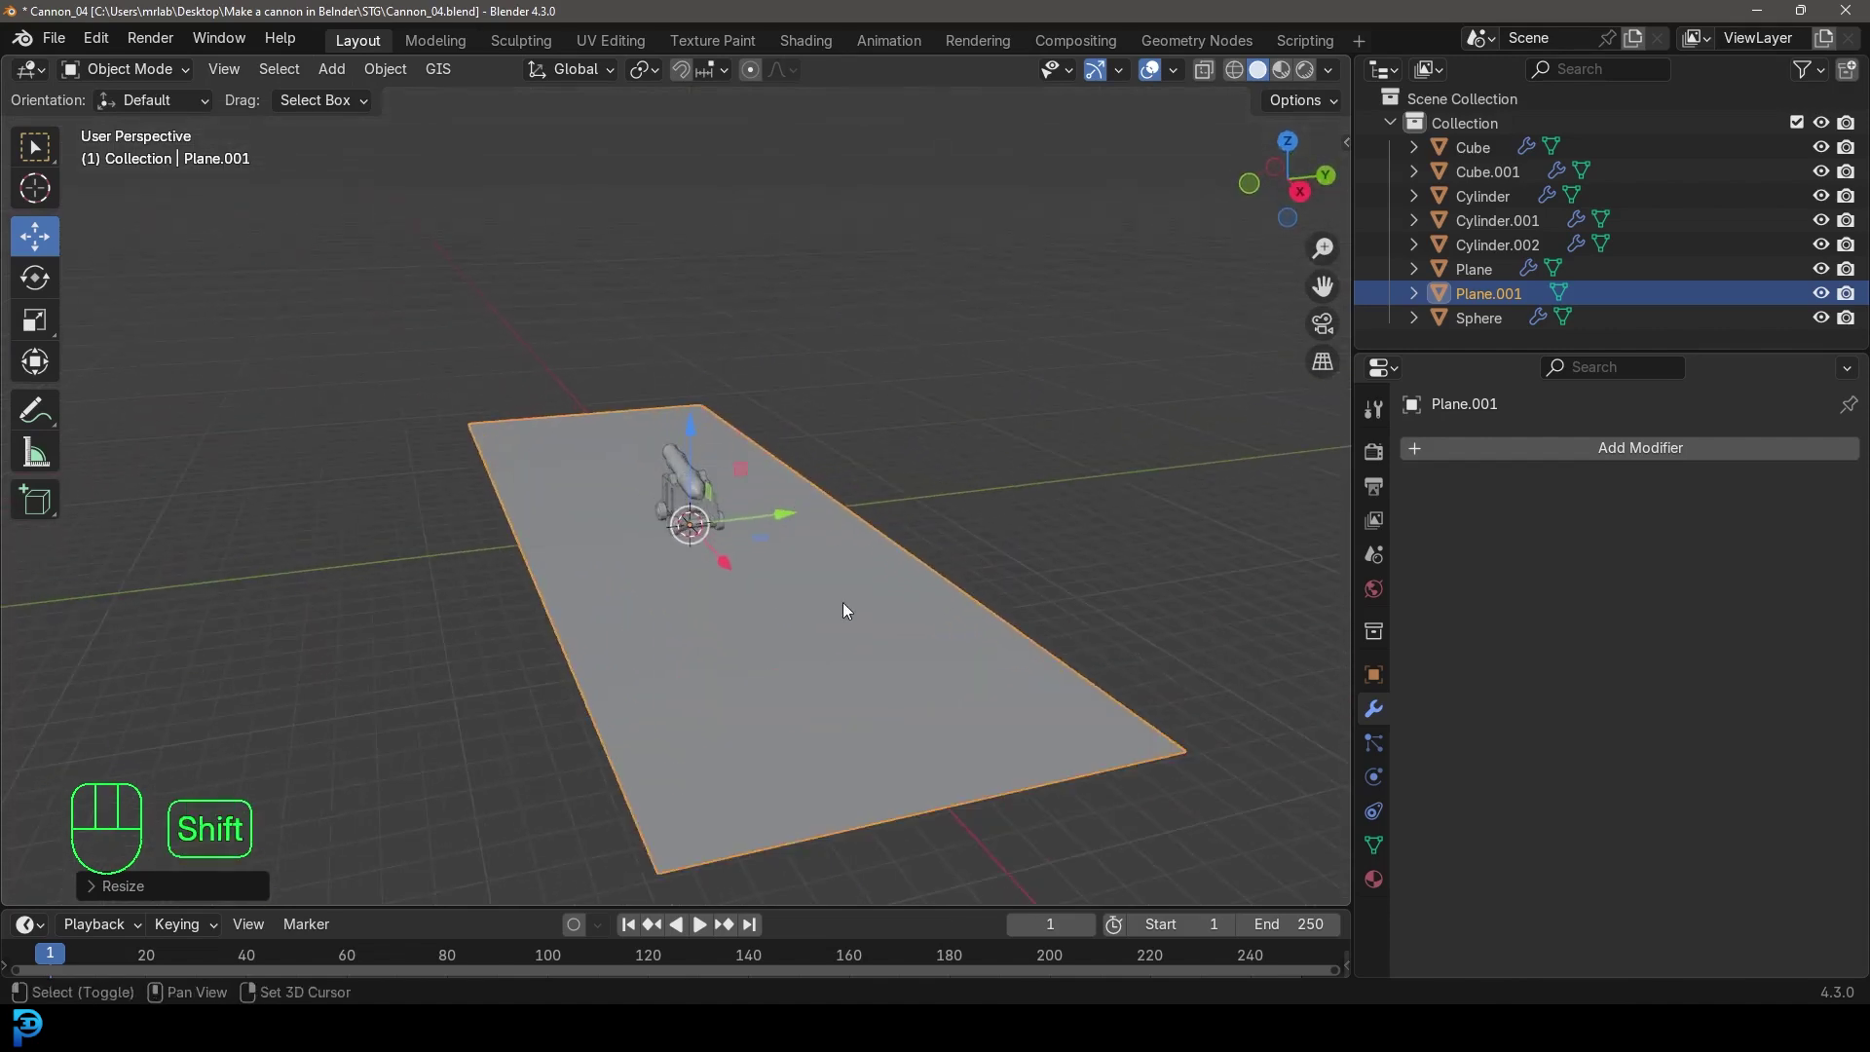
middle_click(841, 587)
left_click_drag(551, 422, 709, 456)
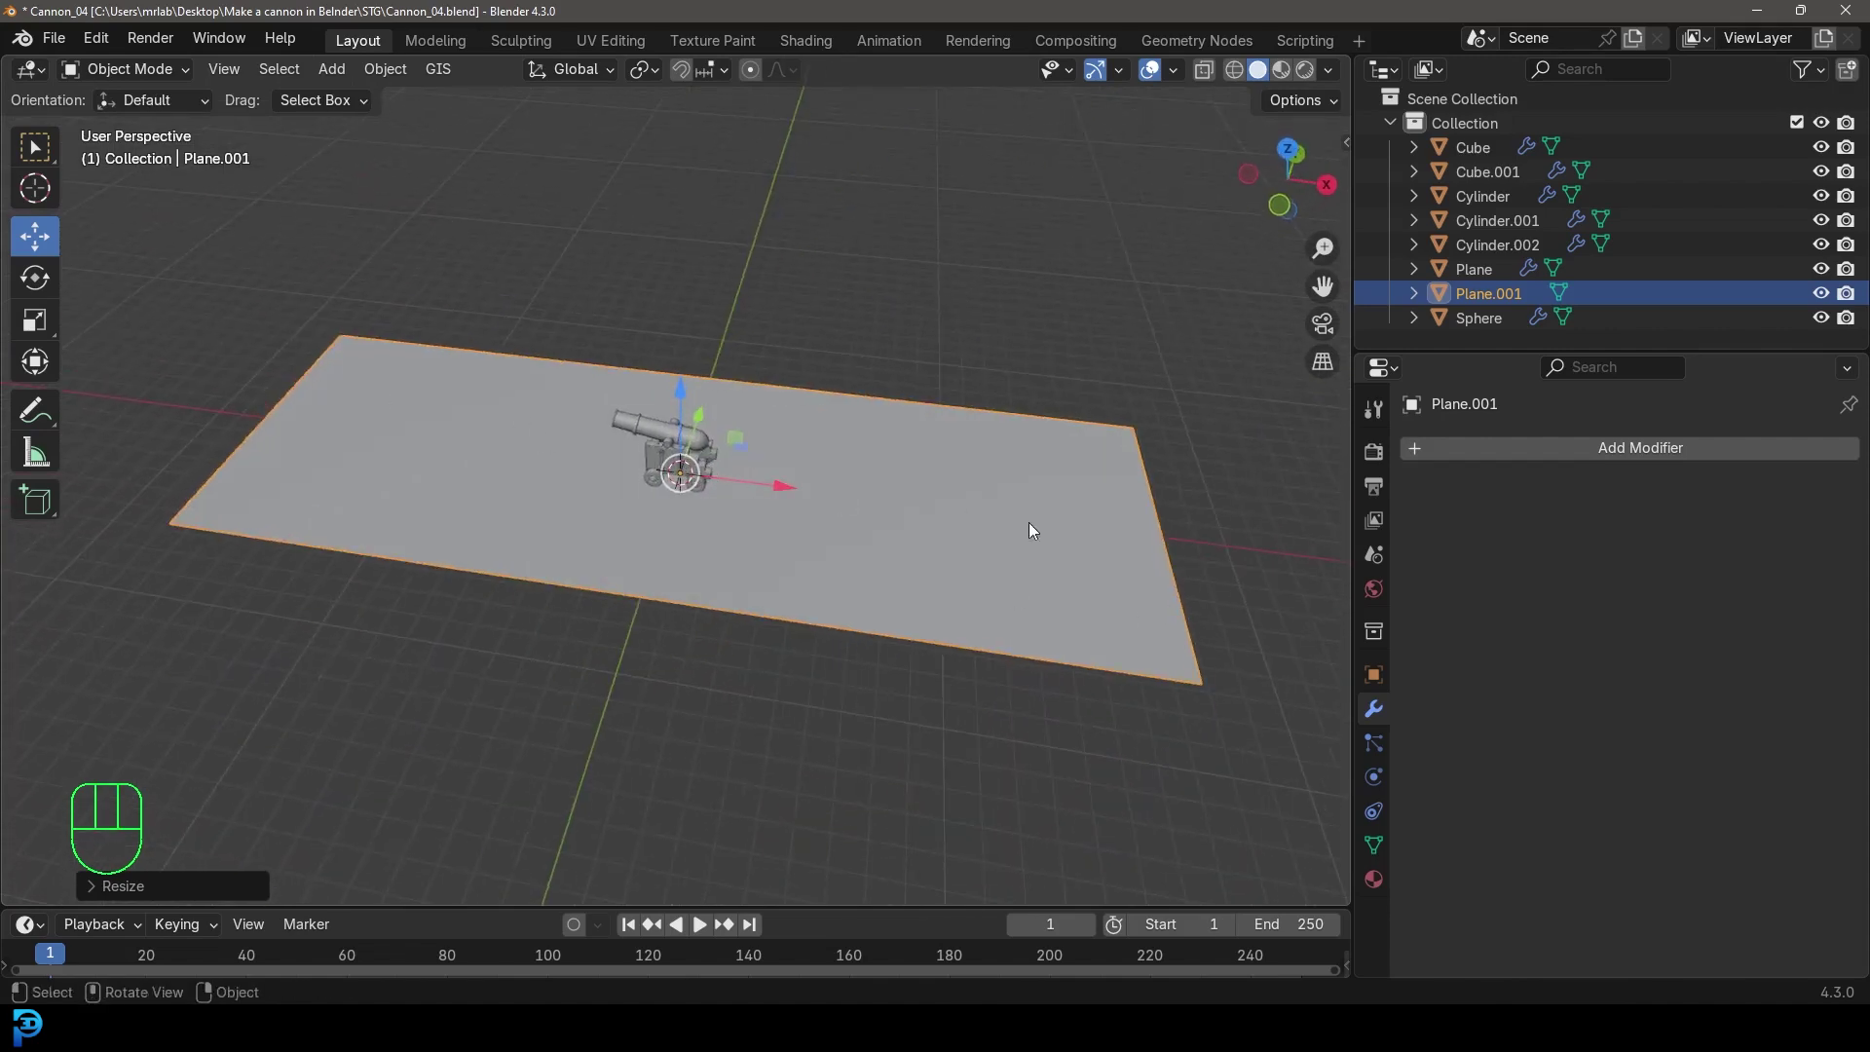
middle_click(960, 539)
In Edit Mode, extrude the plane's back edge upward into a wall
key("Tab")
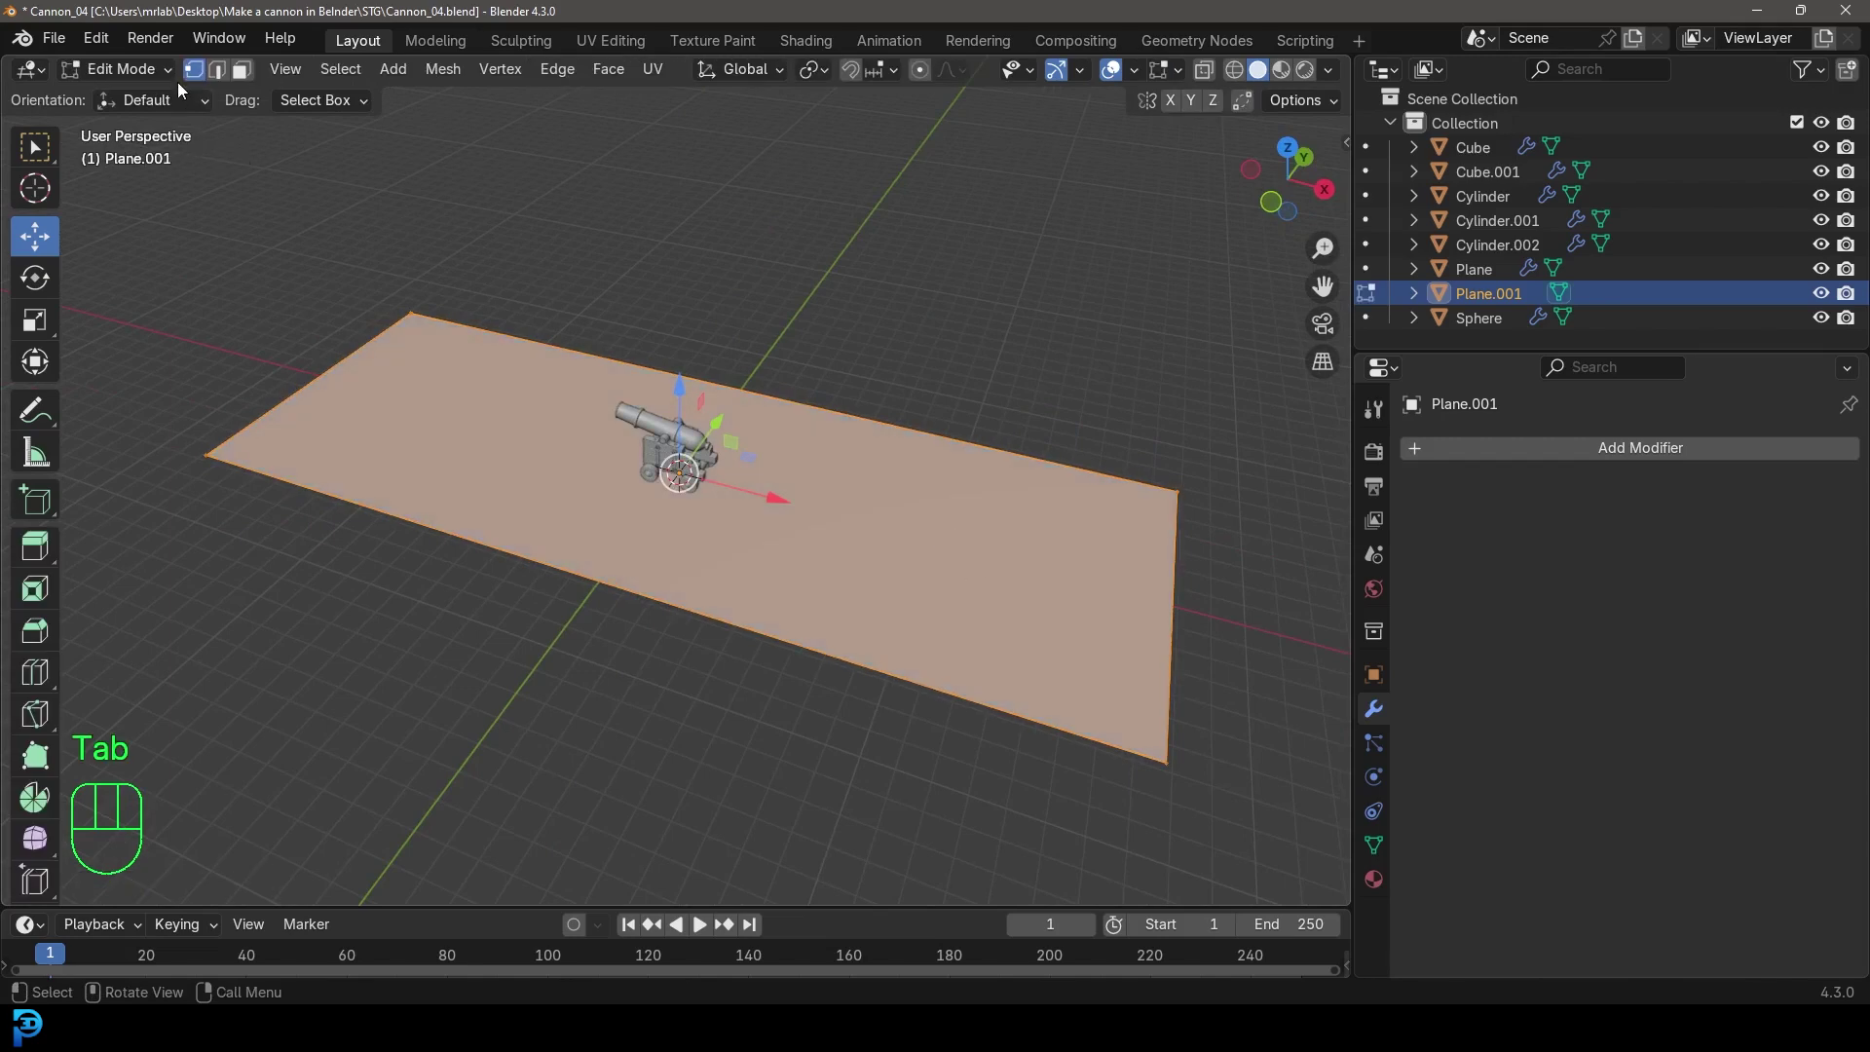
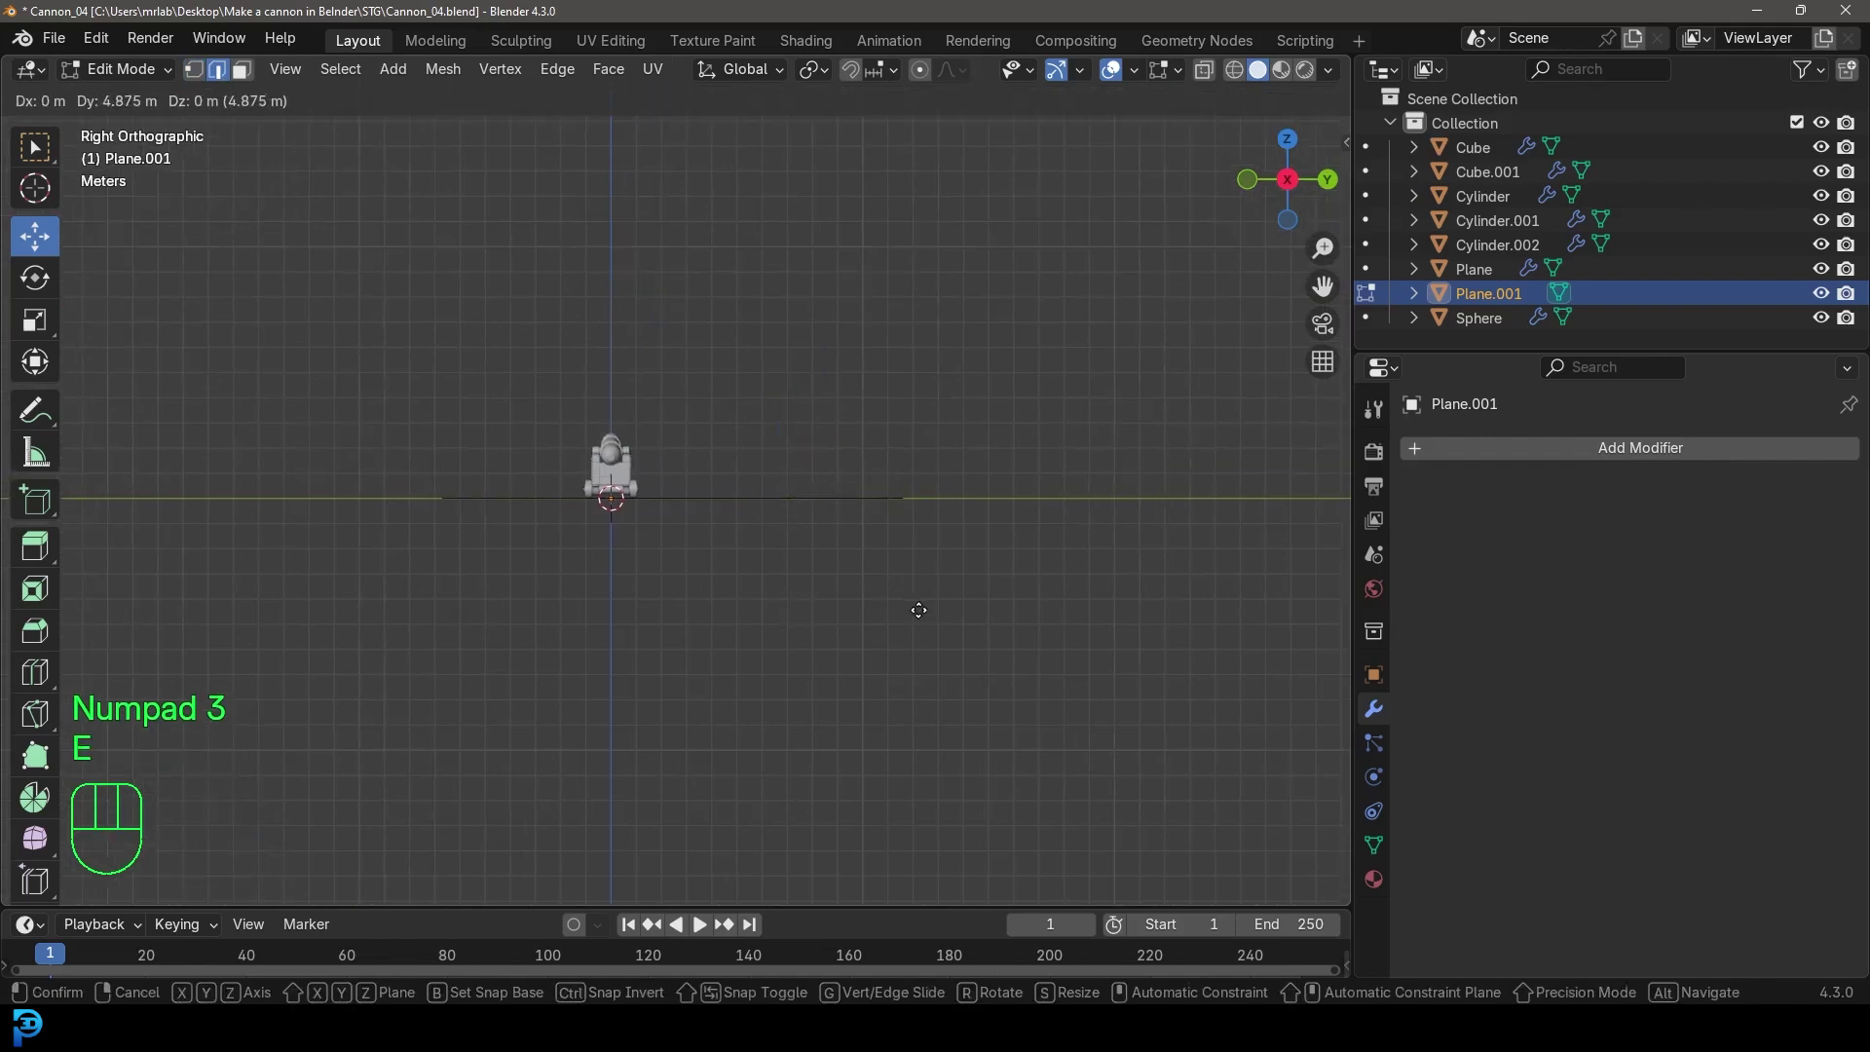
key("e")
key("e")
key("e")
key("e")
key("e")
Bevel the floor-to-wall corner into a smooth curved backdrop and frame the cannon in front view
key("Tab")
left_click_drag(630, 517, 850, 577)
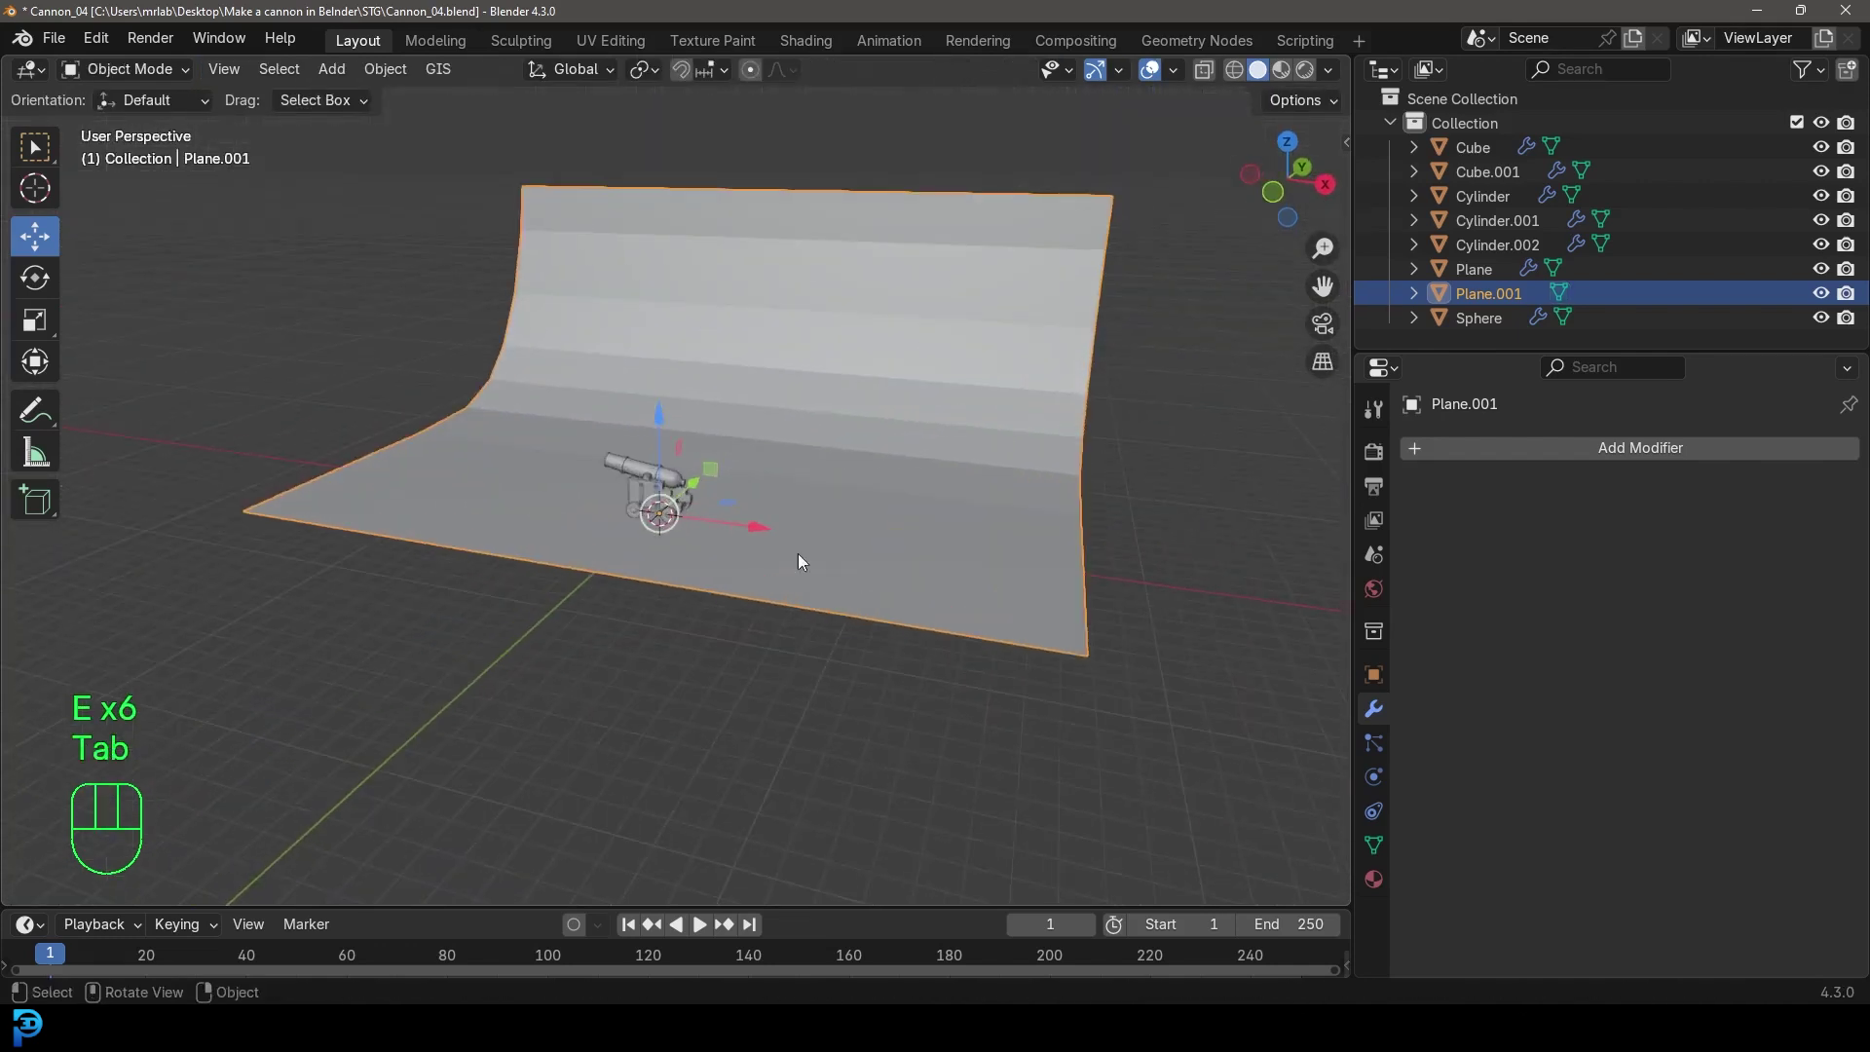
left_click_drag(700, 529, 772, 491)
left_click_drag(775, 302, 651, 295)
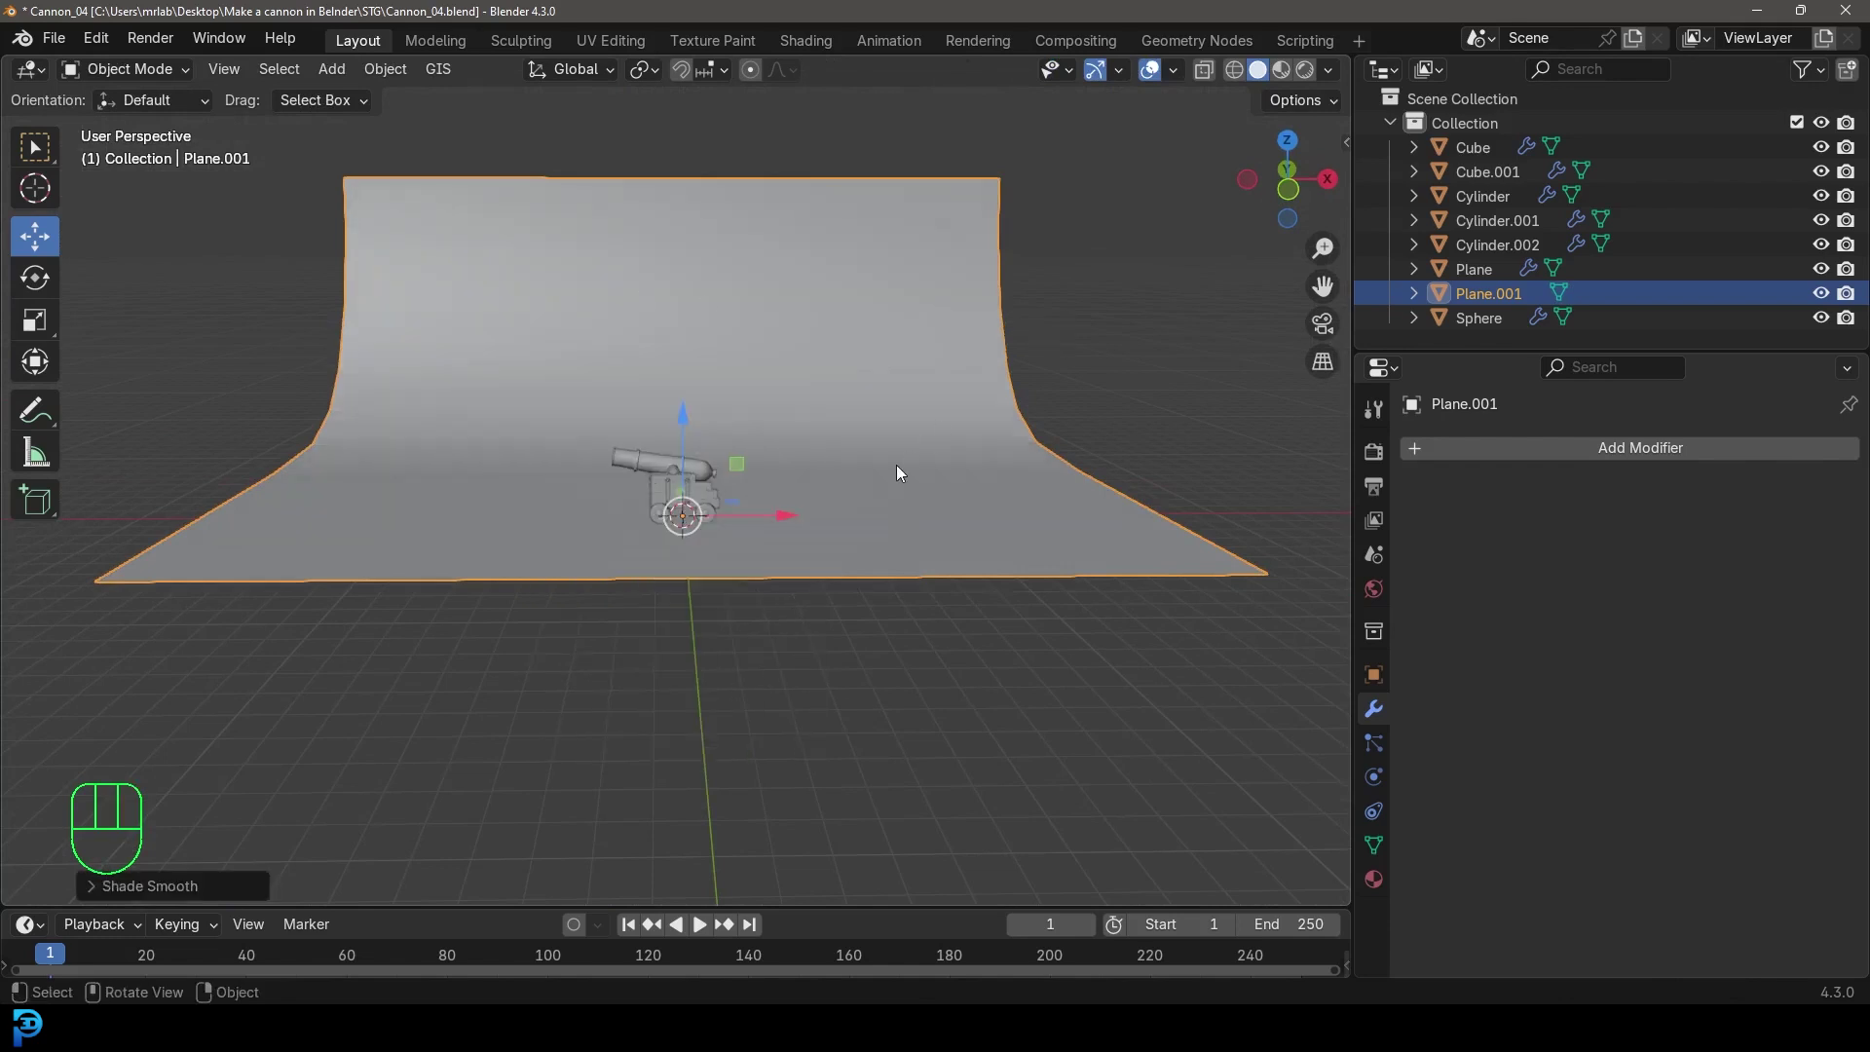
key("KP_1")
left_click_drag(787, 456, 852, 571)
Add a camera, raise it and move it out in front of the cannon, then look through it
key("shift+a")
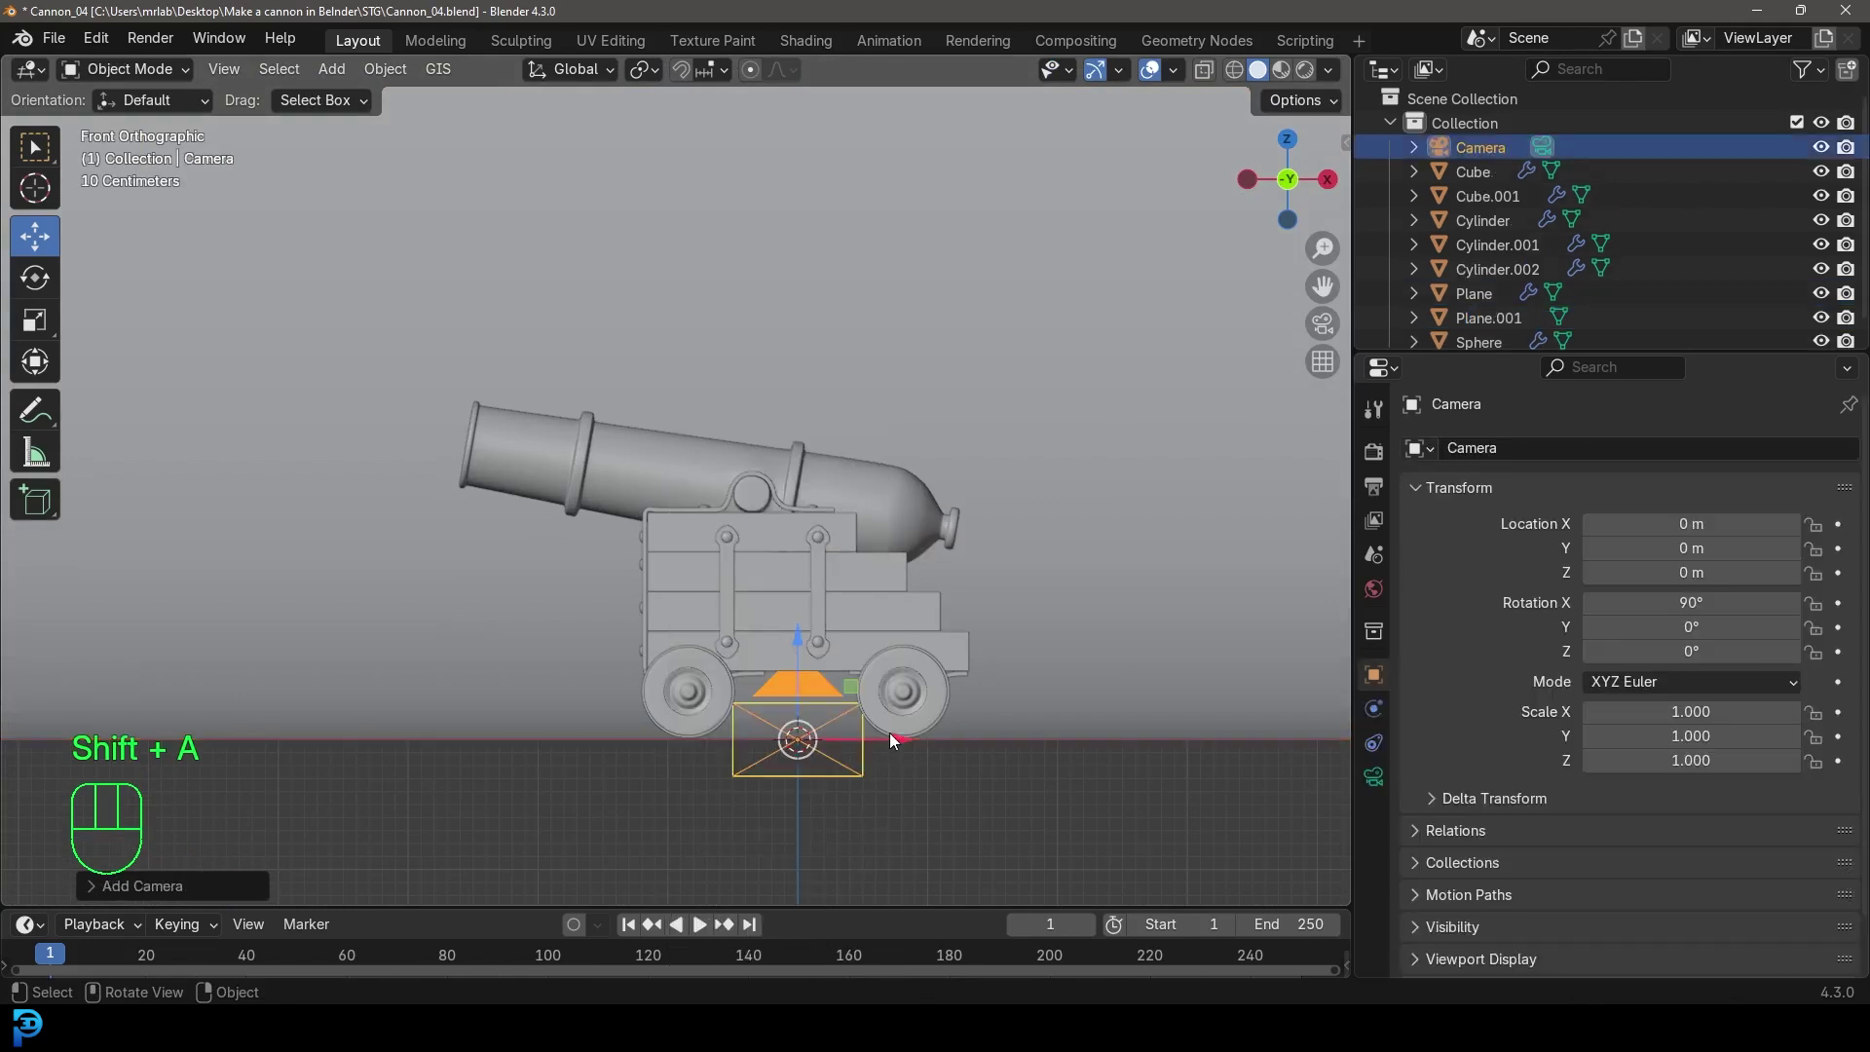
key("g")
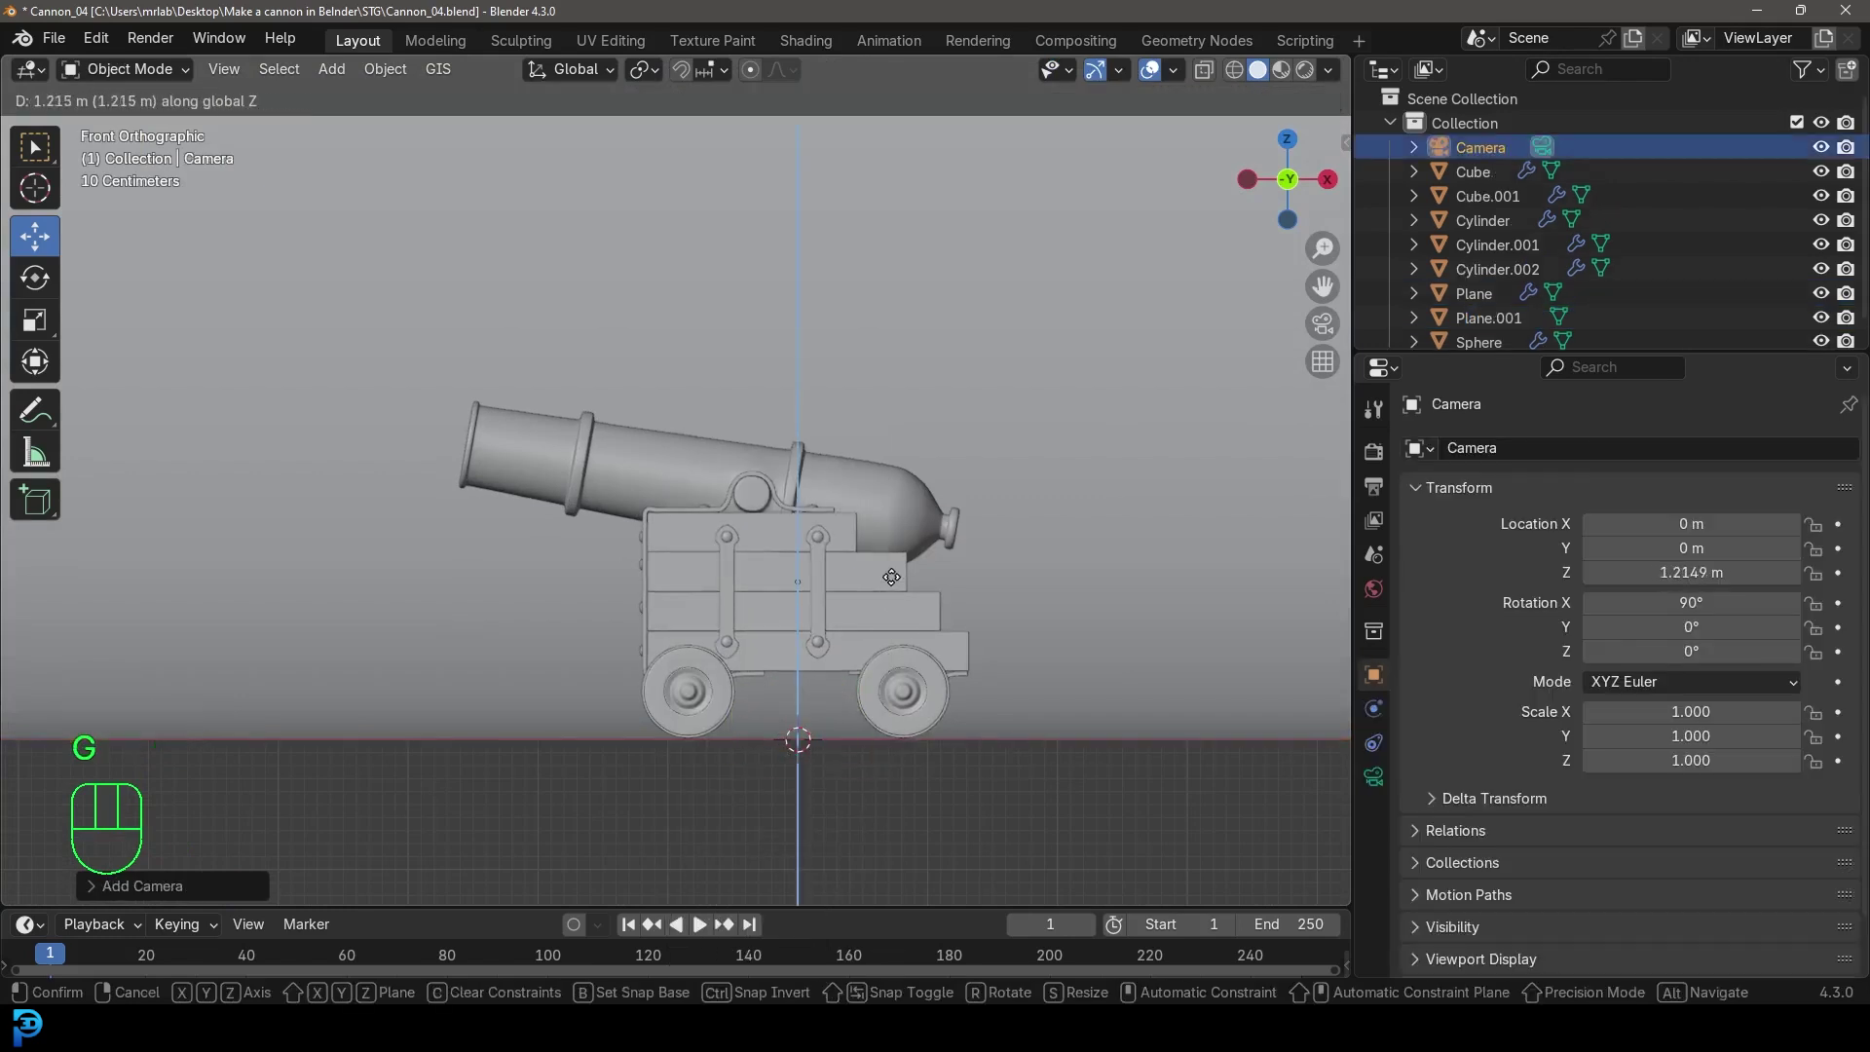
key("KP_3")
left_click_drag(682, 582, 871, 586)
left_click_drag(861, 541, 389, 518)
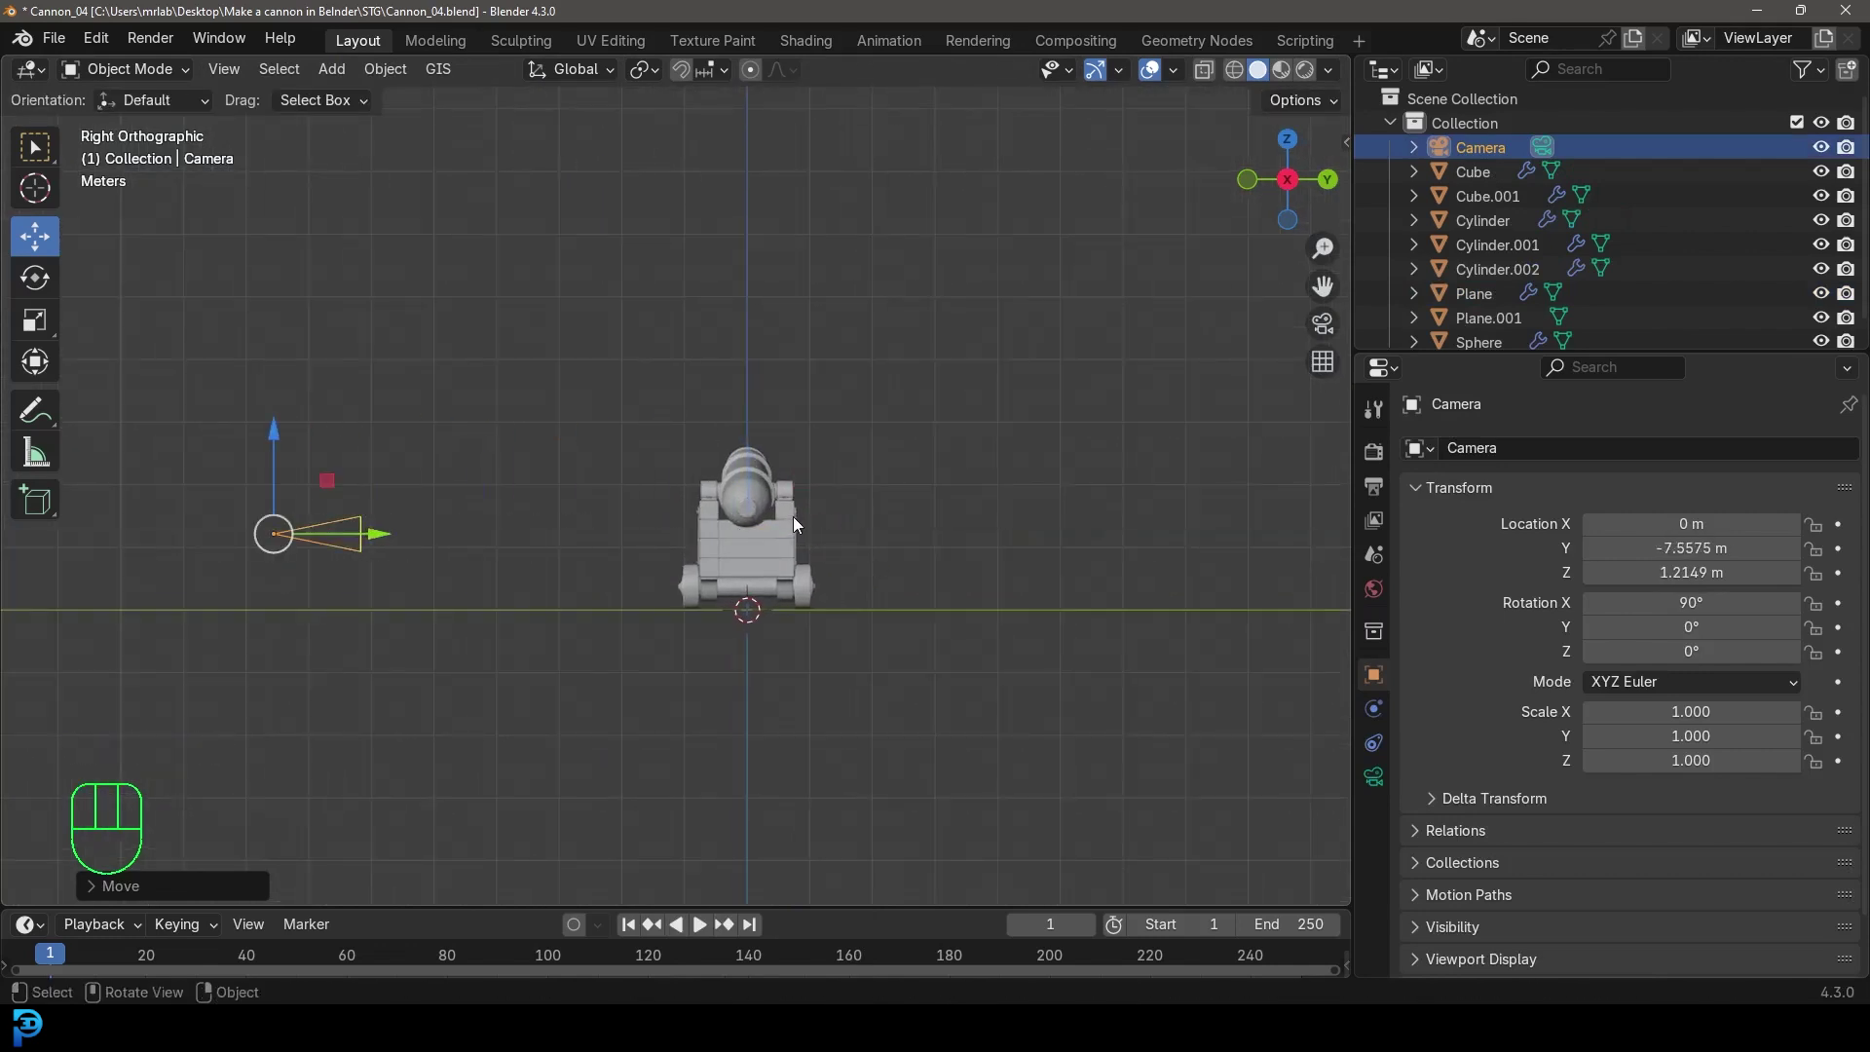
key("KP_0")
Rotate and tilt the camera to aim at the cannon from a raised three-quarter angle
key("g")
key("g")
left_click_drag(657, 68, 673, 171)
key("r")
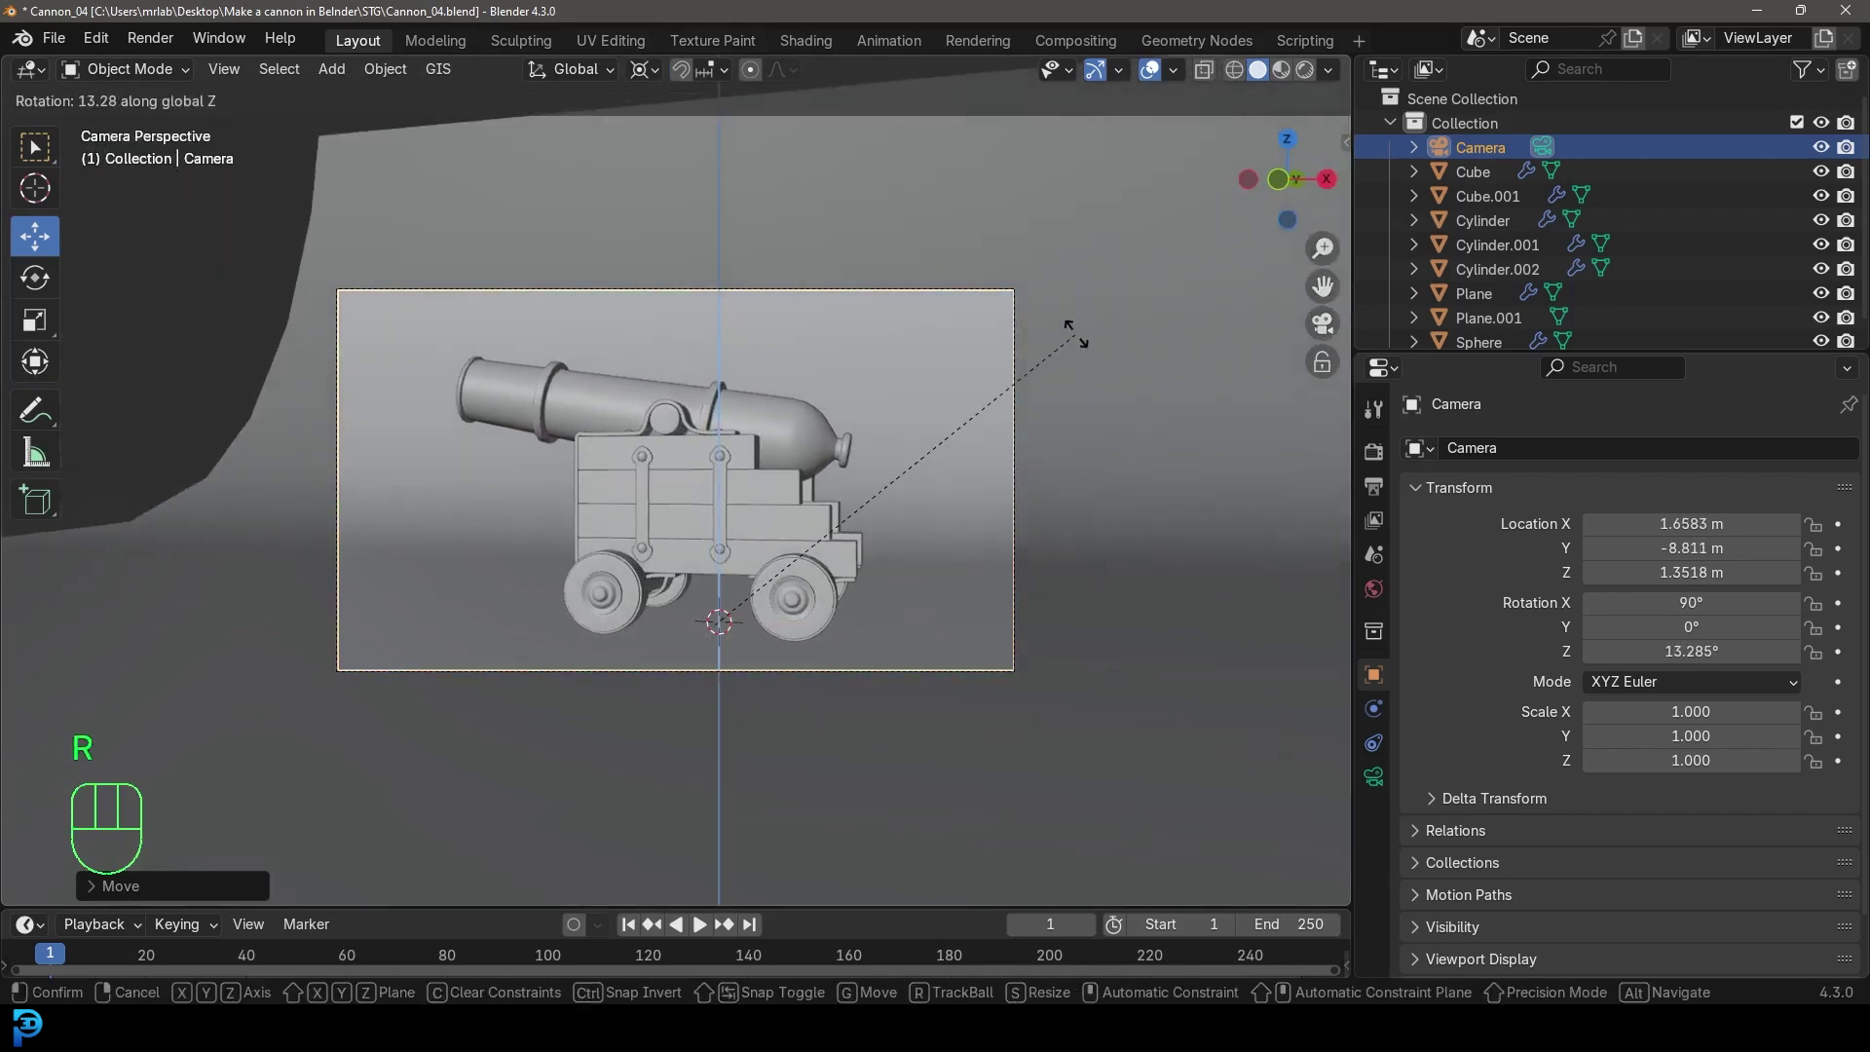
key("r")
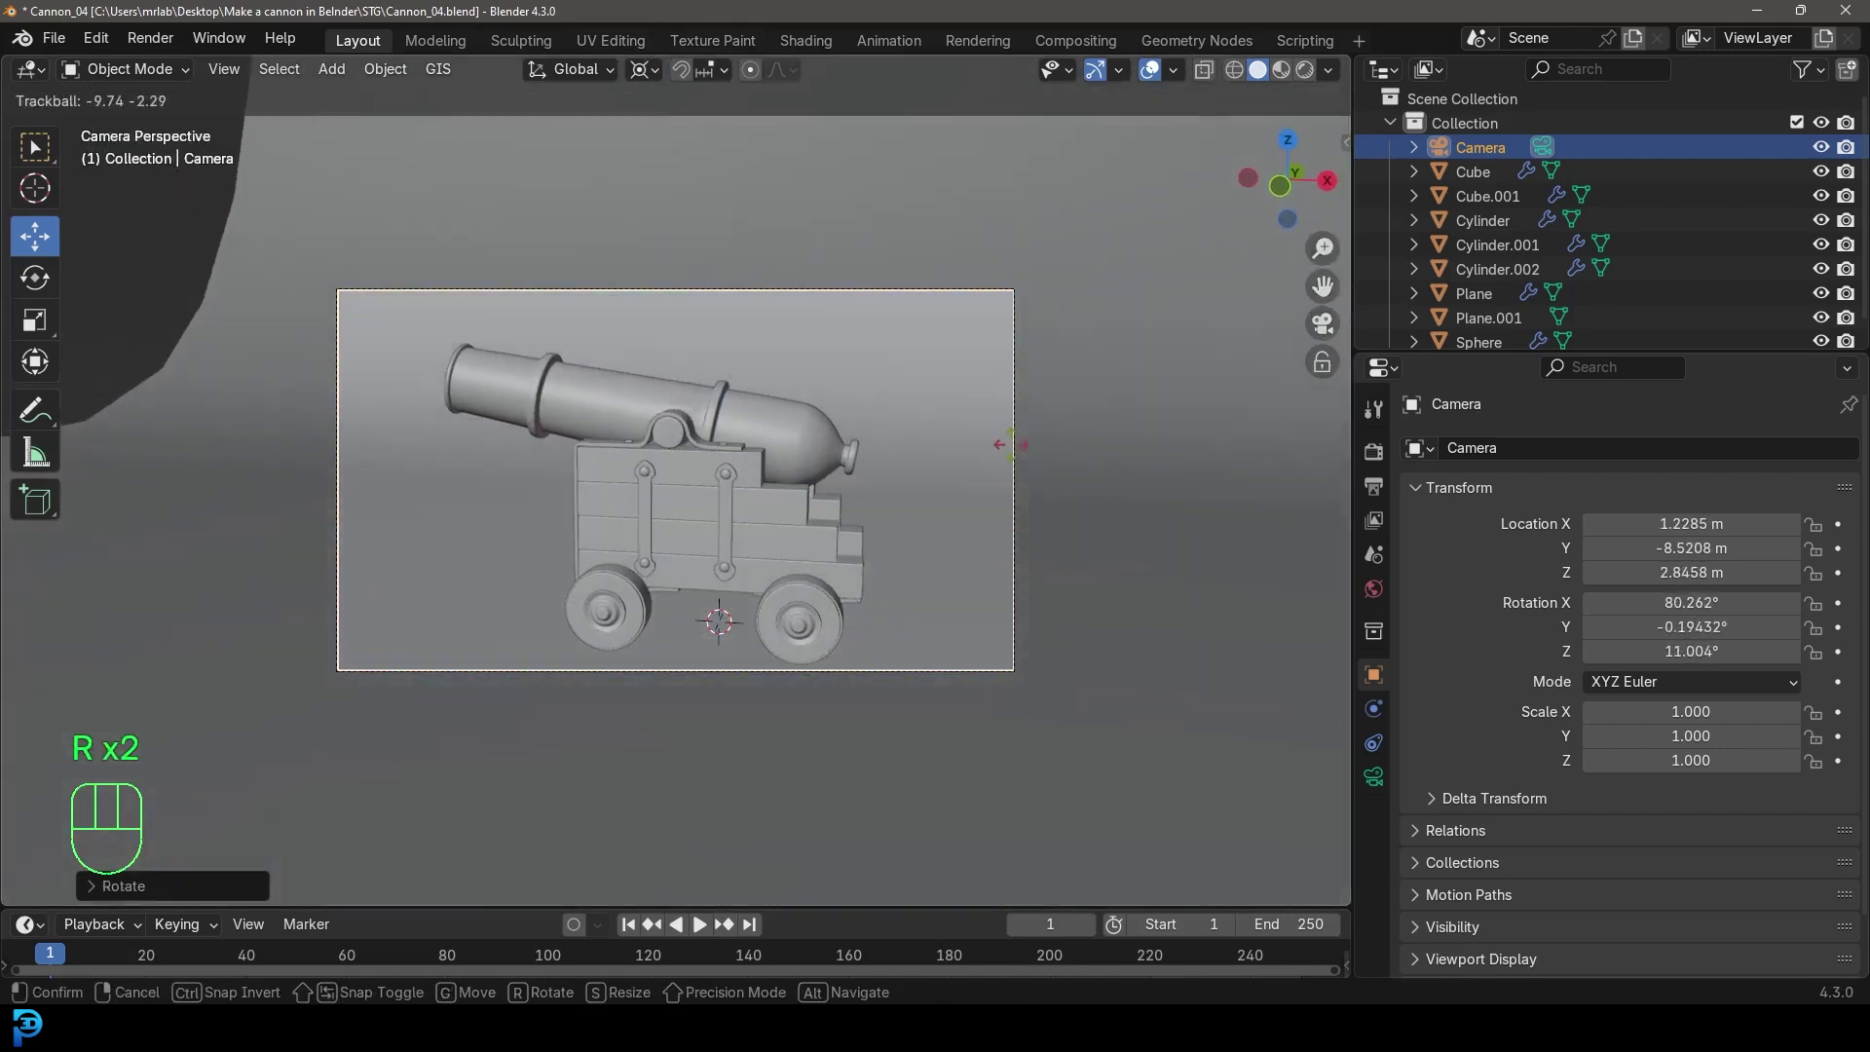
key("r")
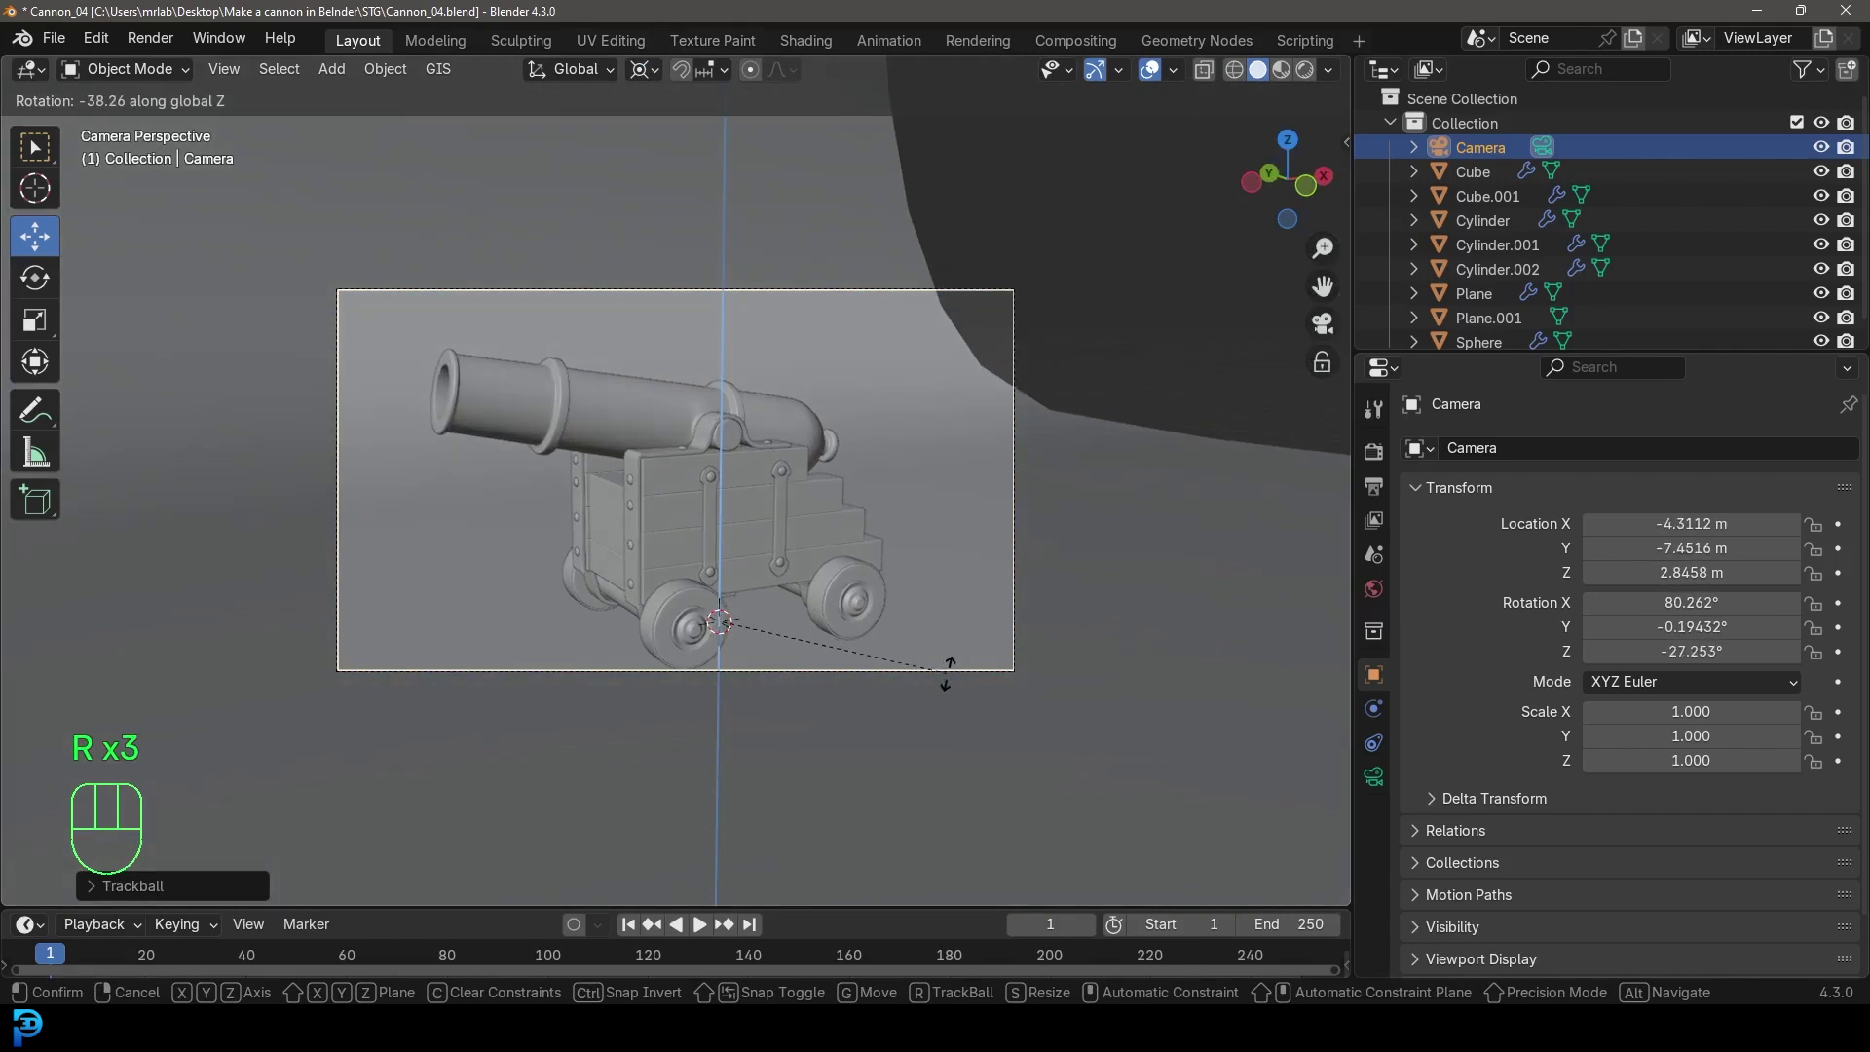
Shift the camera to recenter and refine the cannon's framing
key("g")
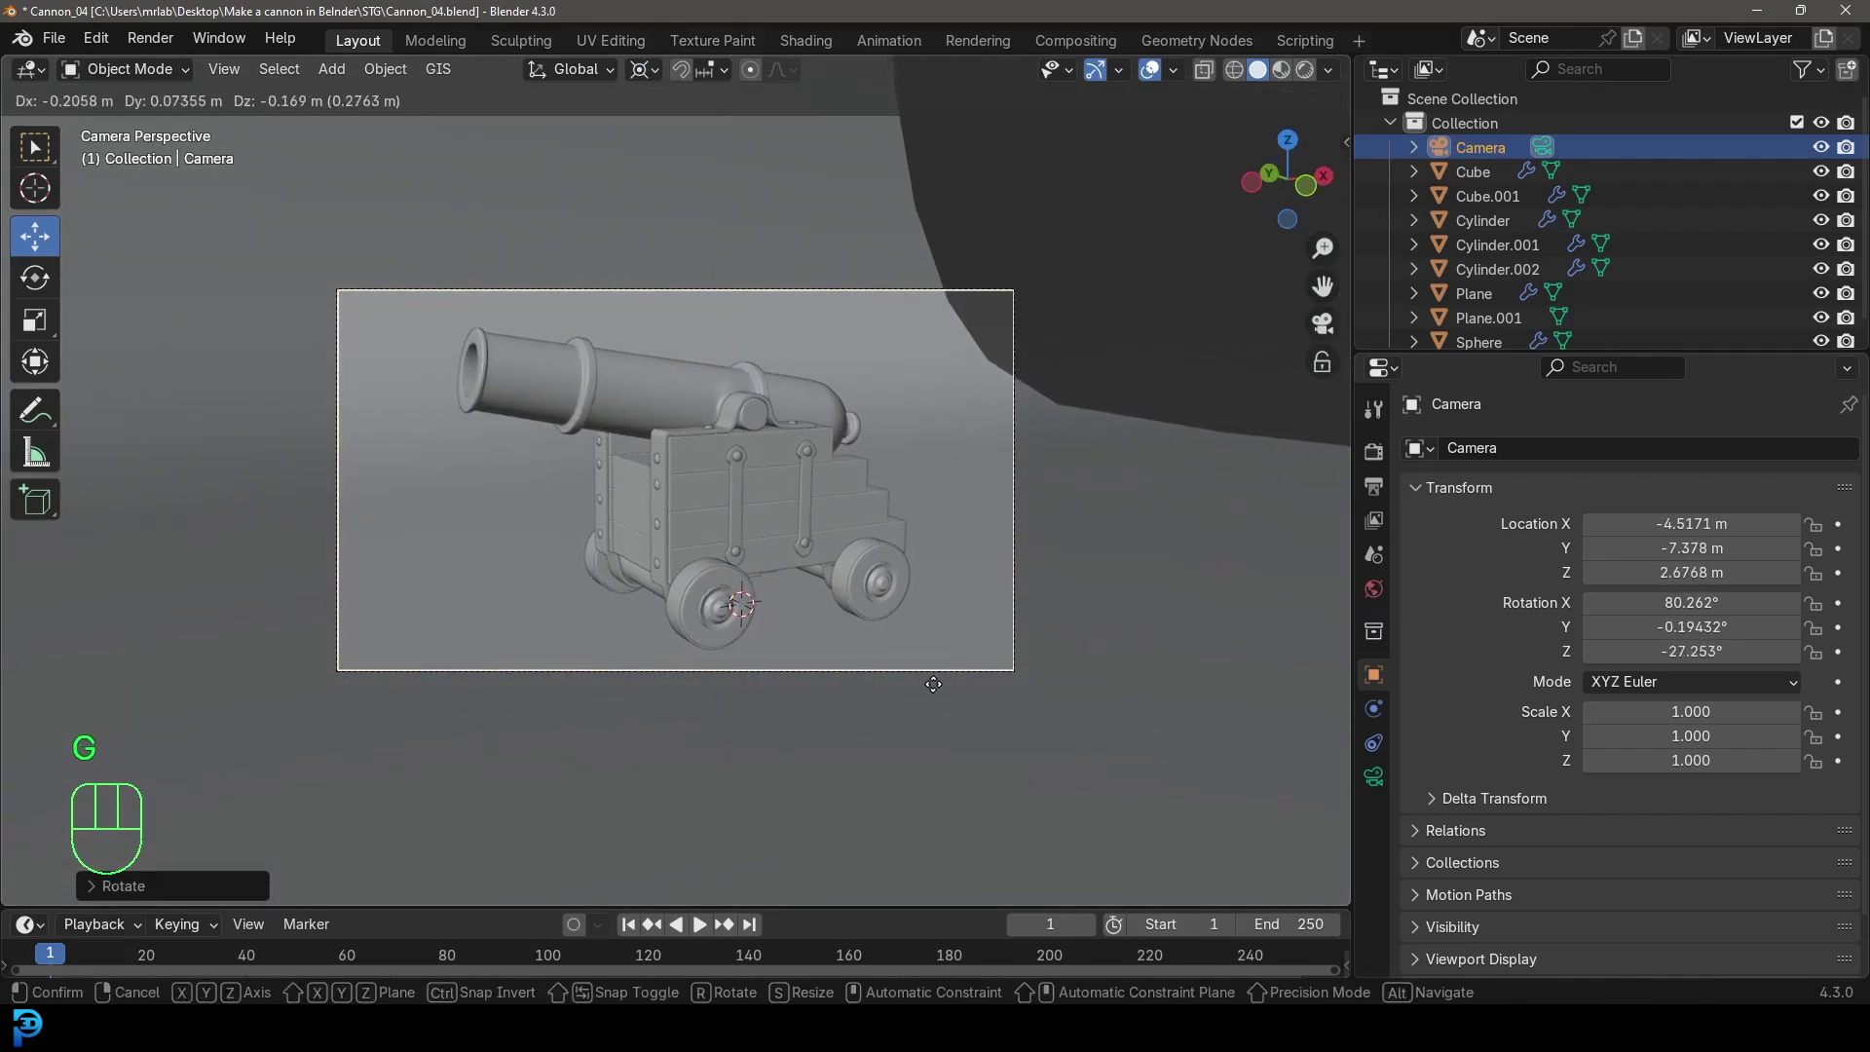
key("g")
key("g")
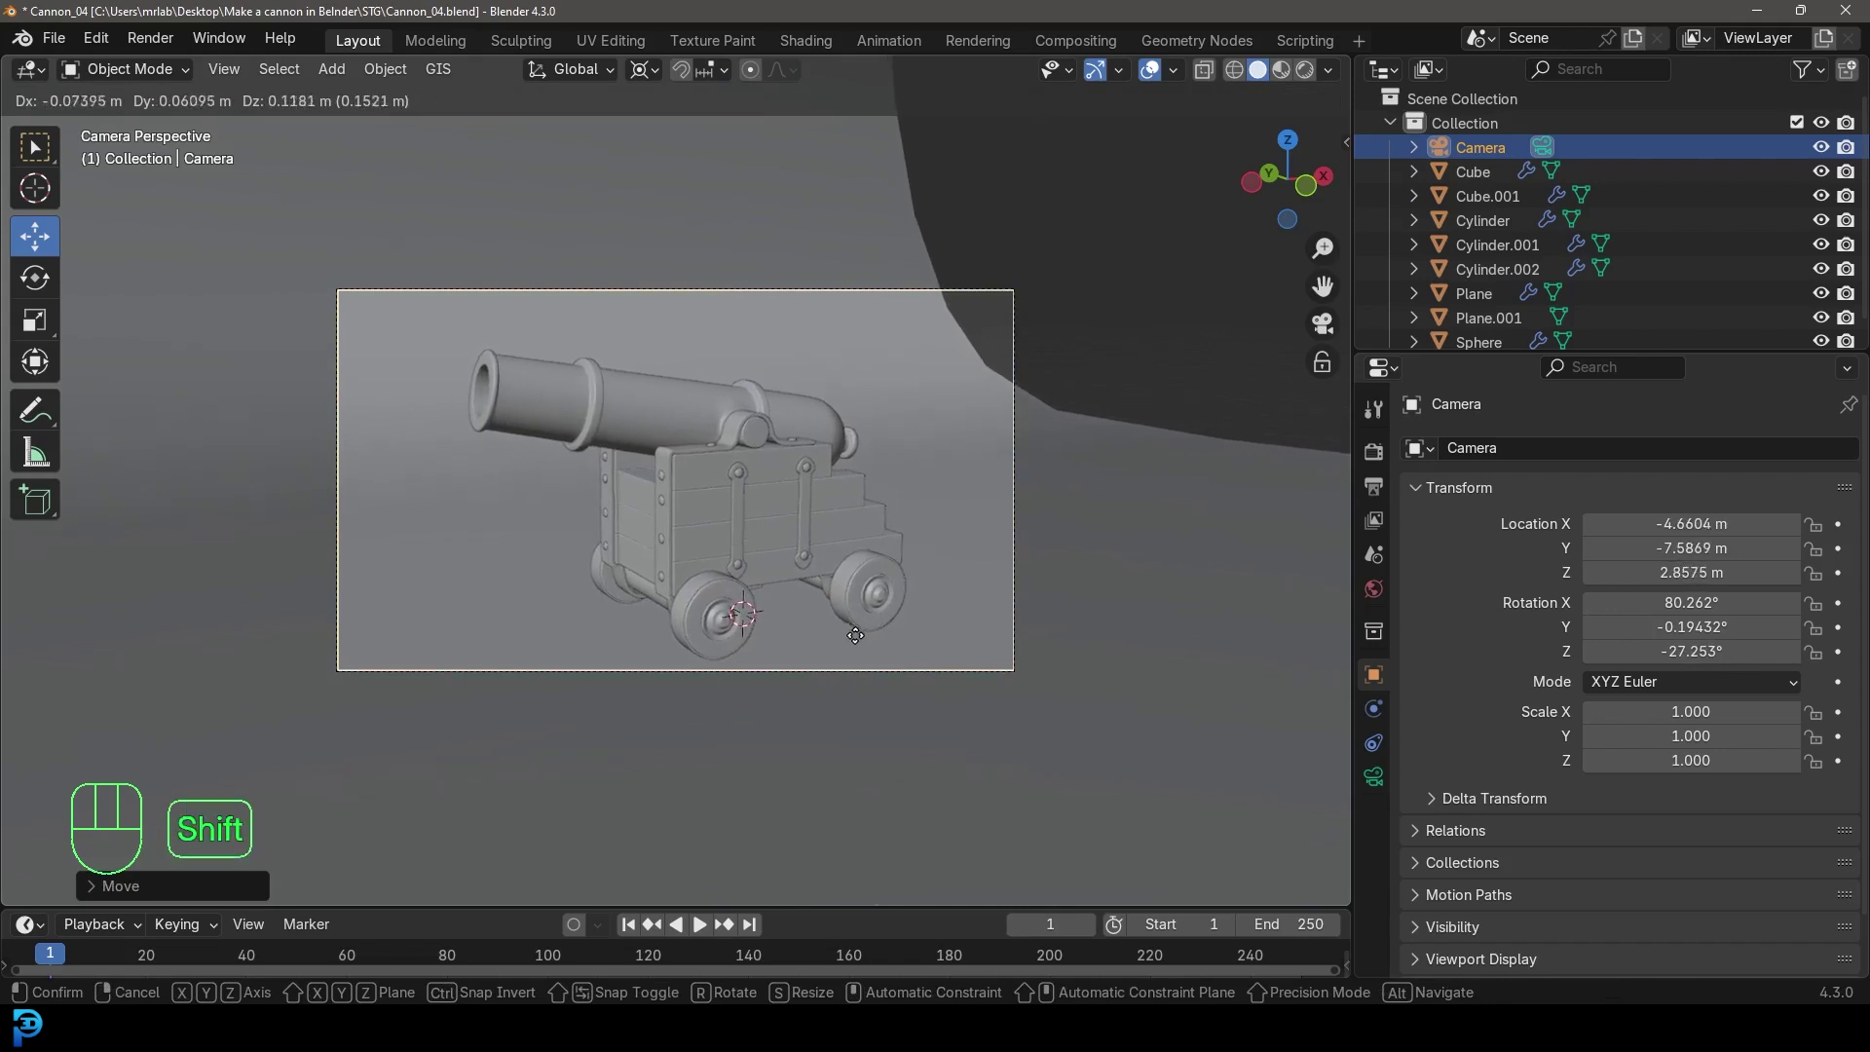
Widen the backdrop along X past the camera frame and select the camera for its lens settings
key("s")
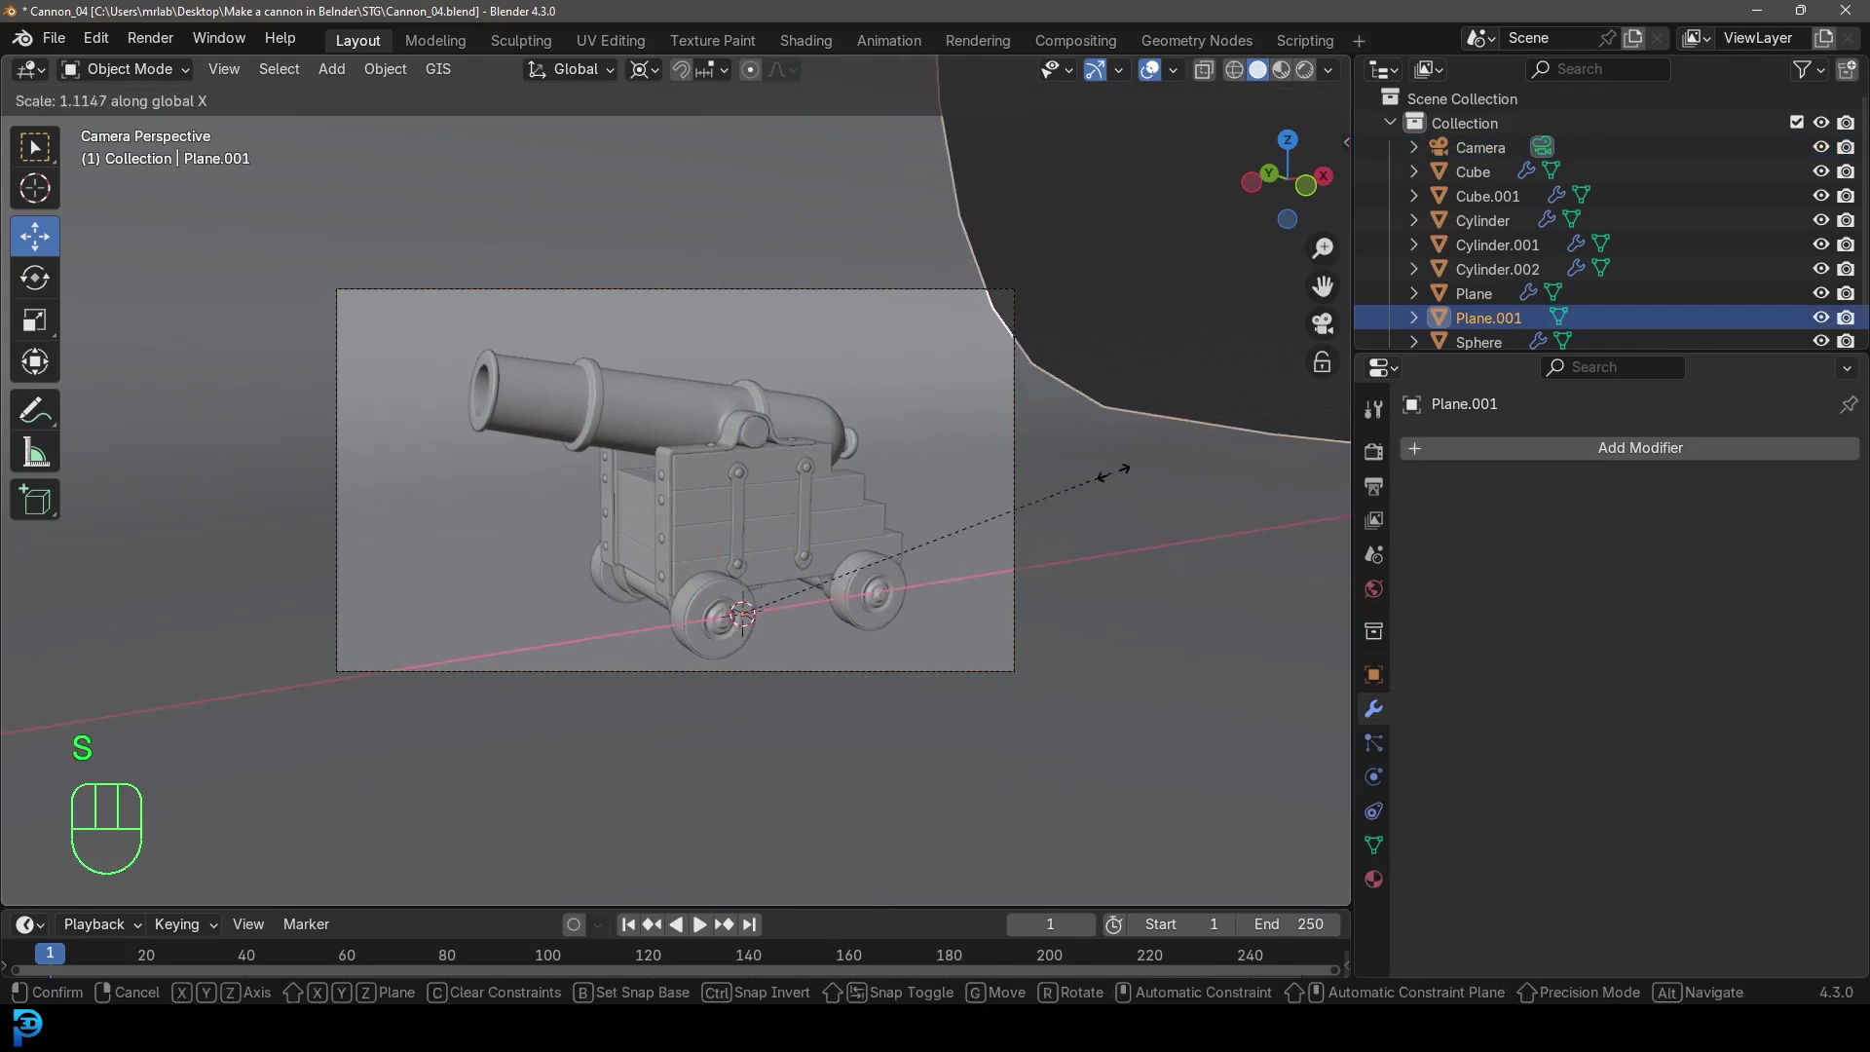
middle_click(1007, 524)
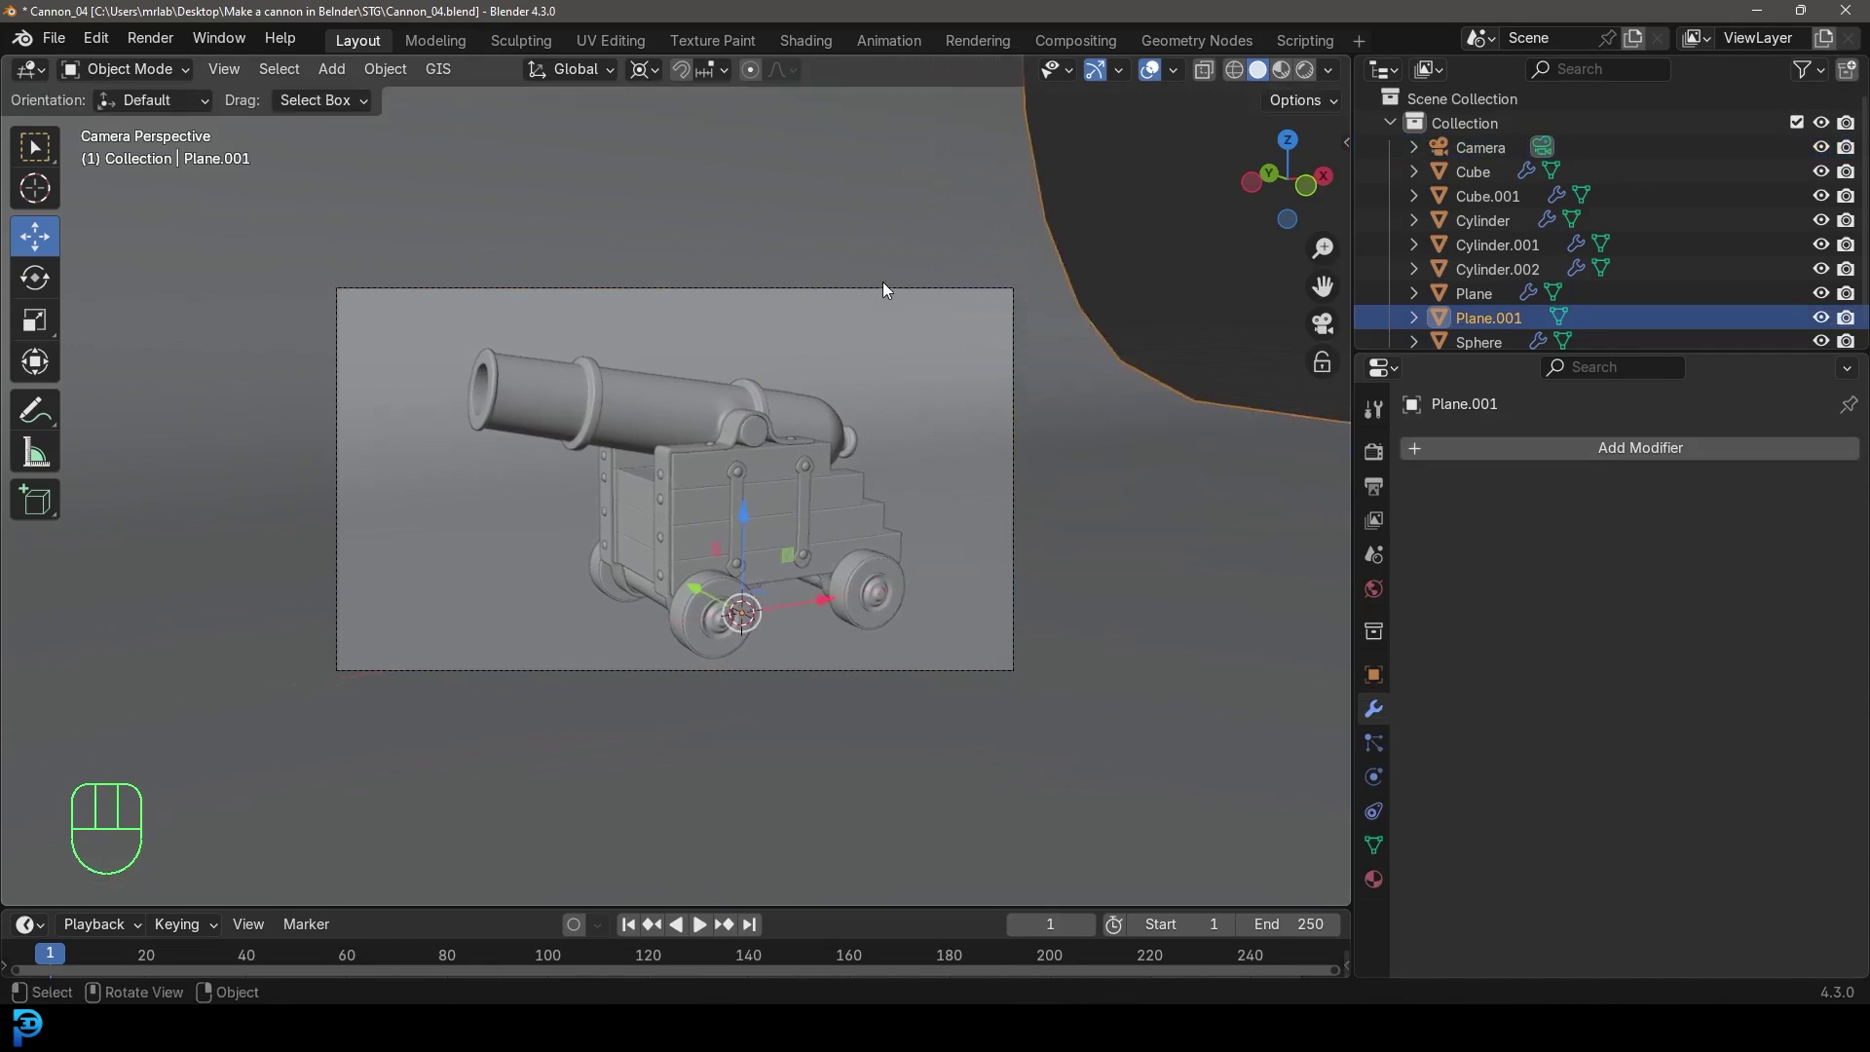
left_click(891, 293)
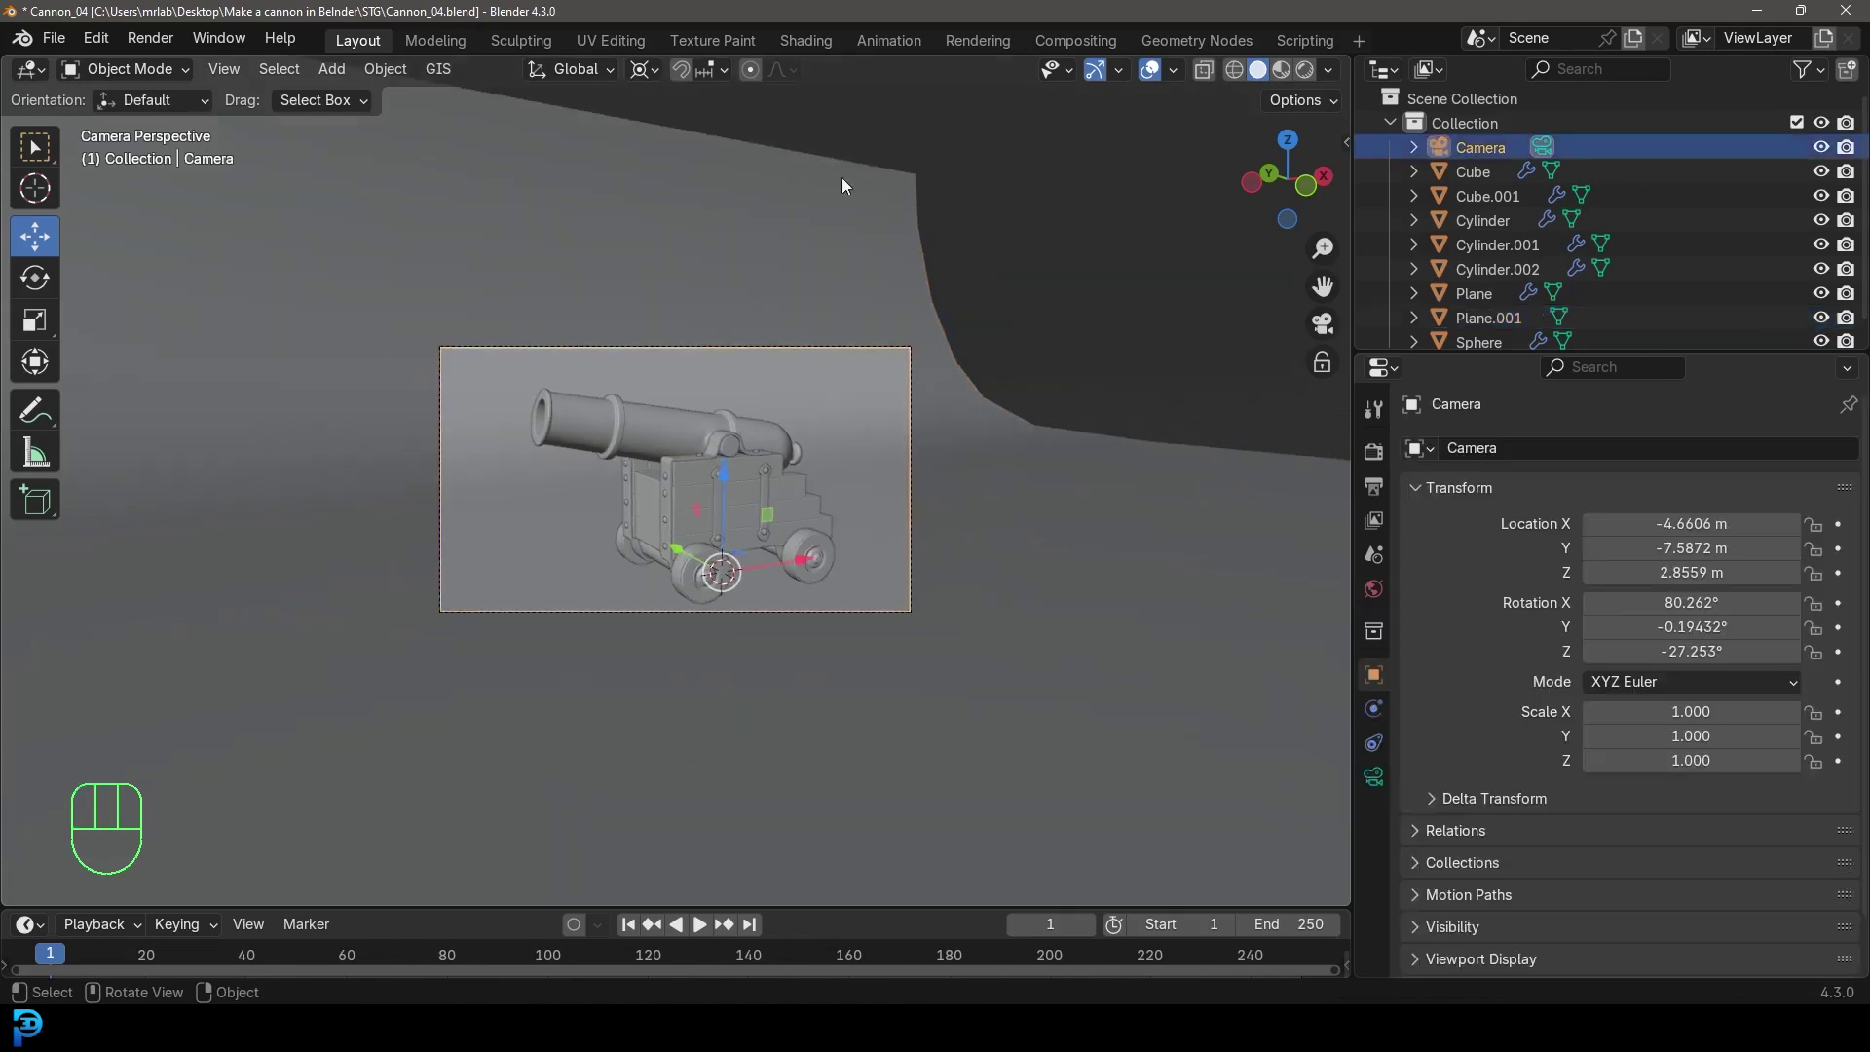
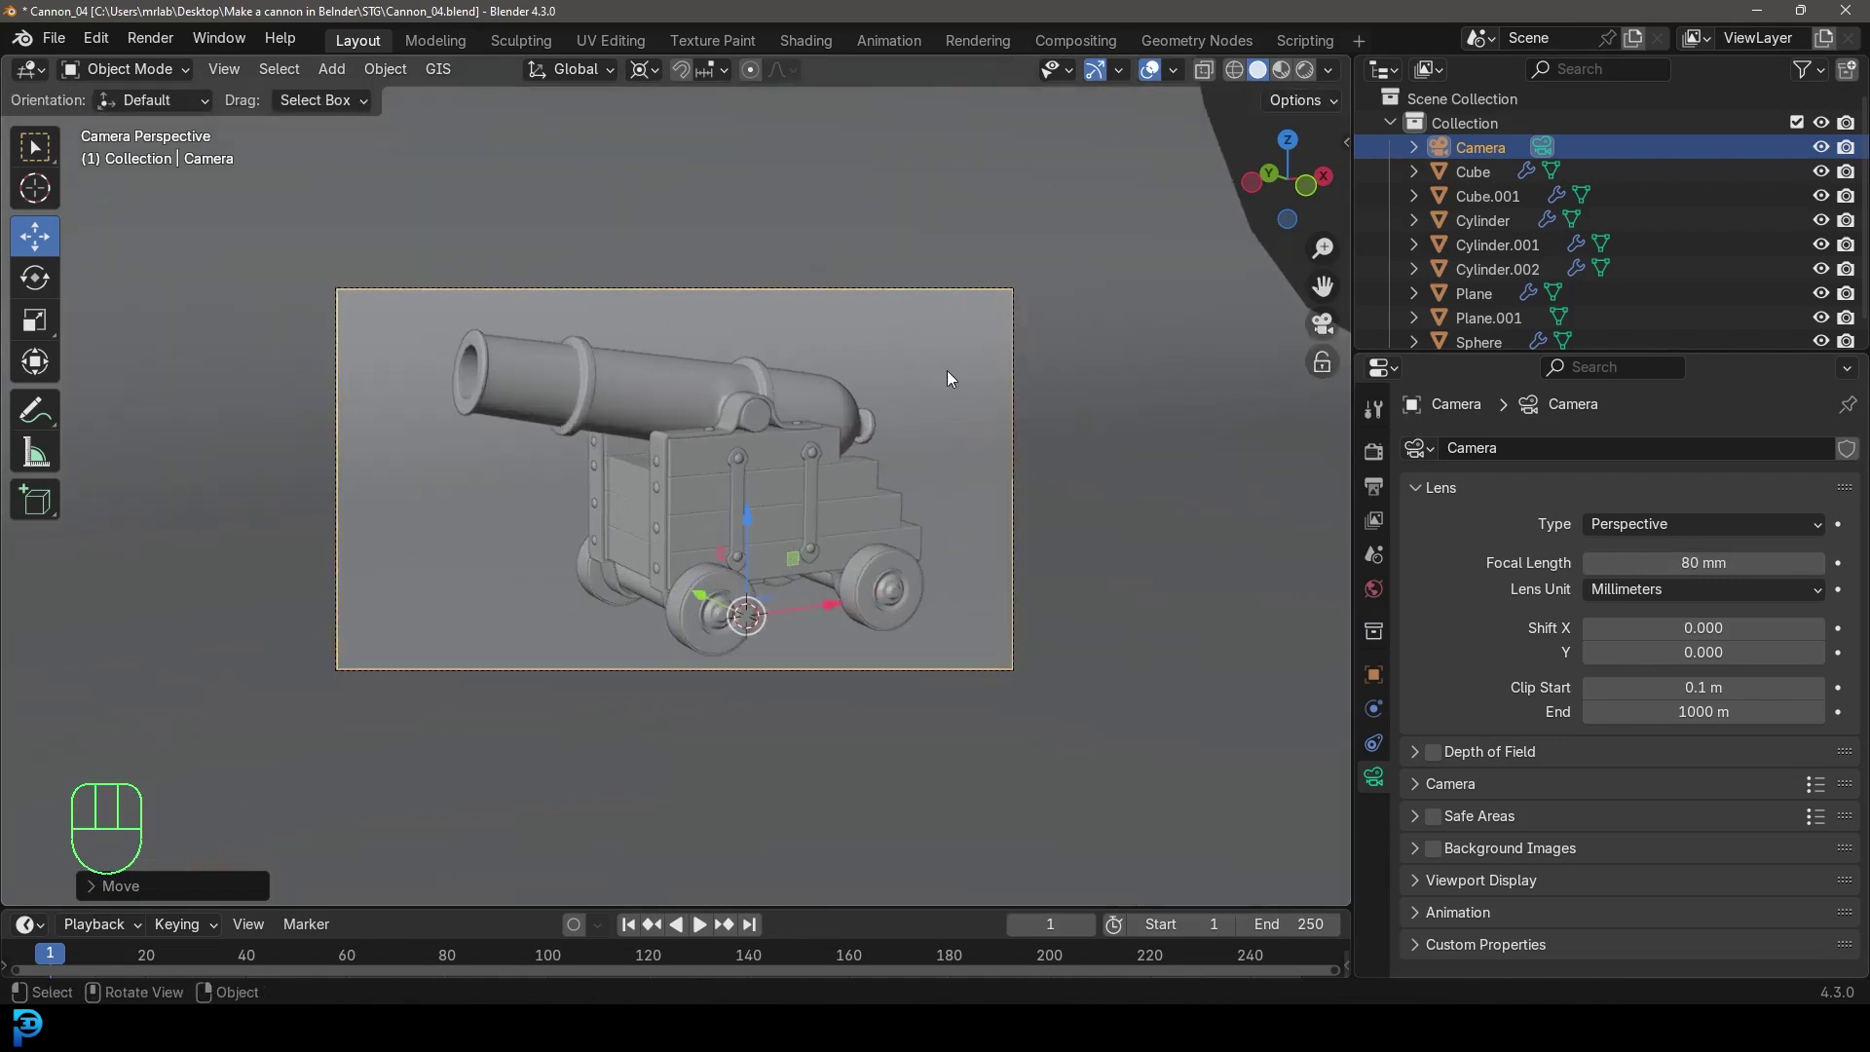
Dolly the camera along its view, then set rendering to GPU Compute with 45 max samples
key("g")
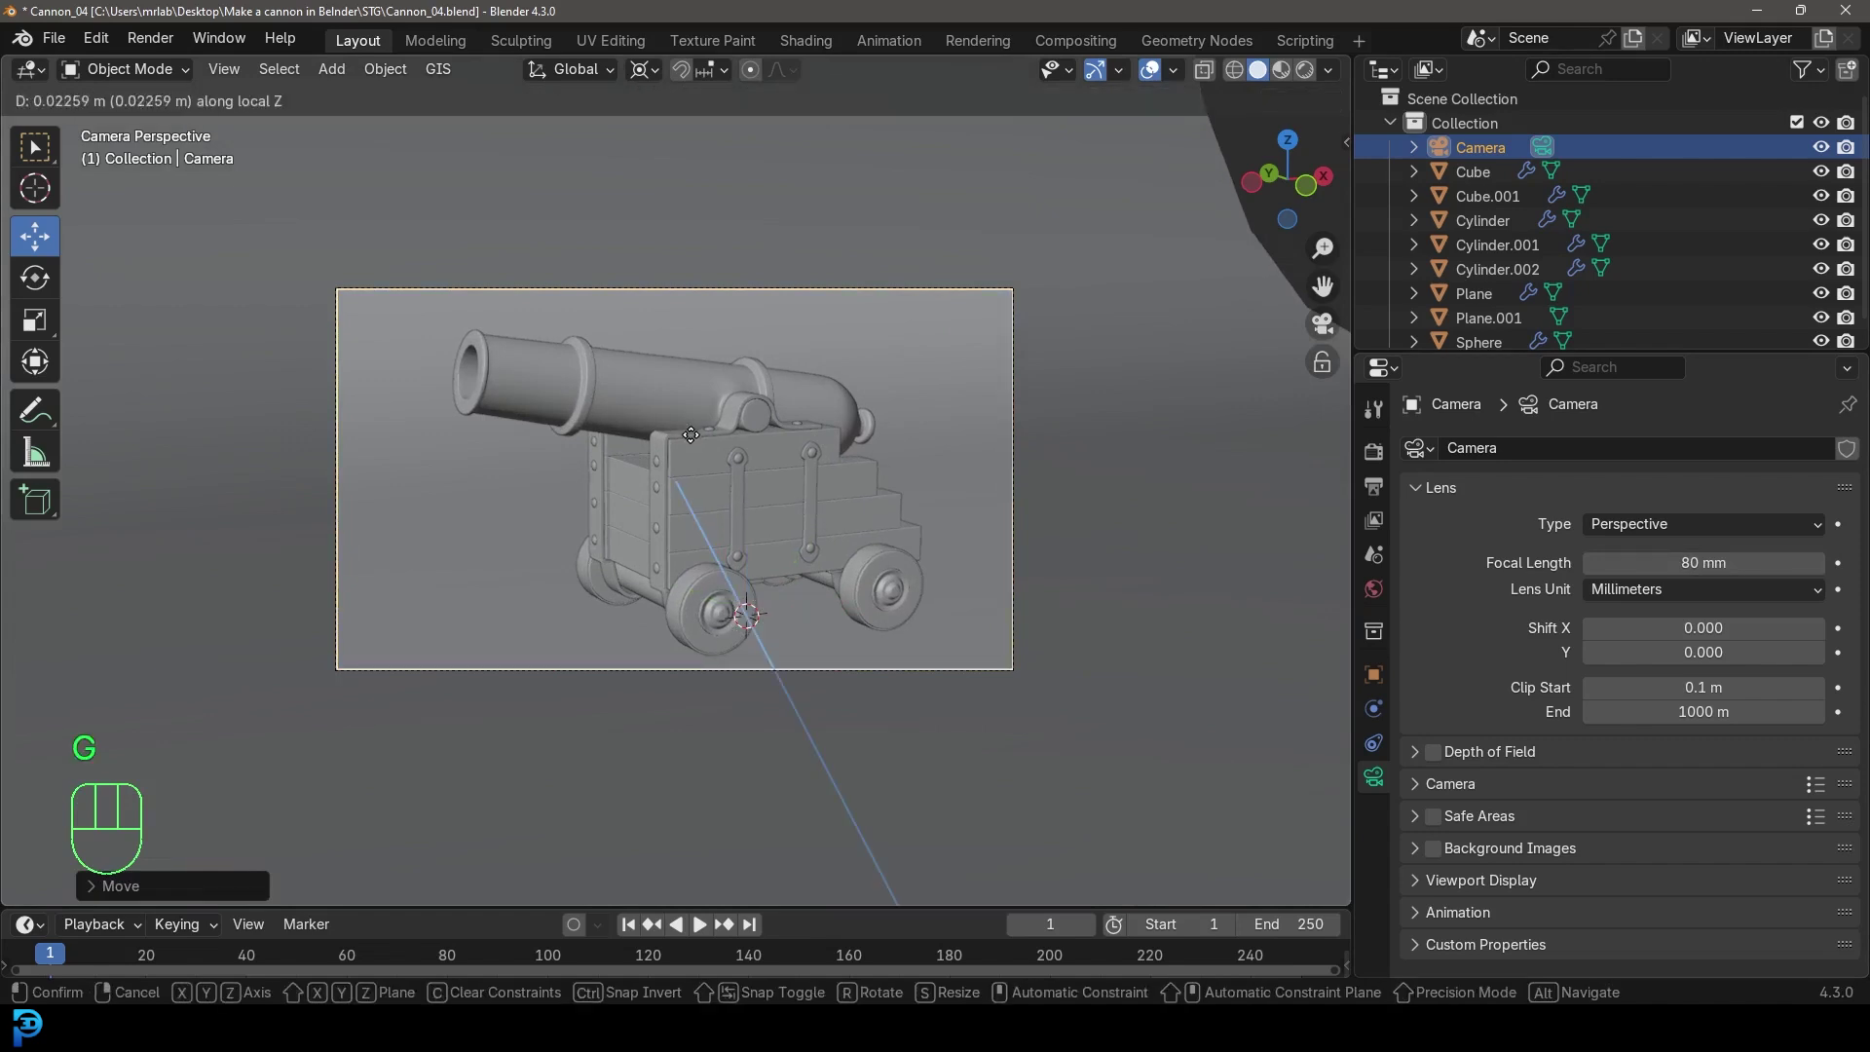
key("g")
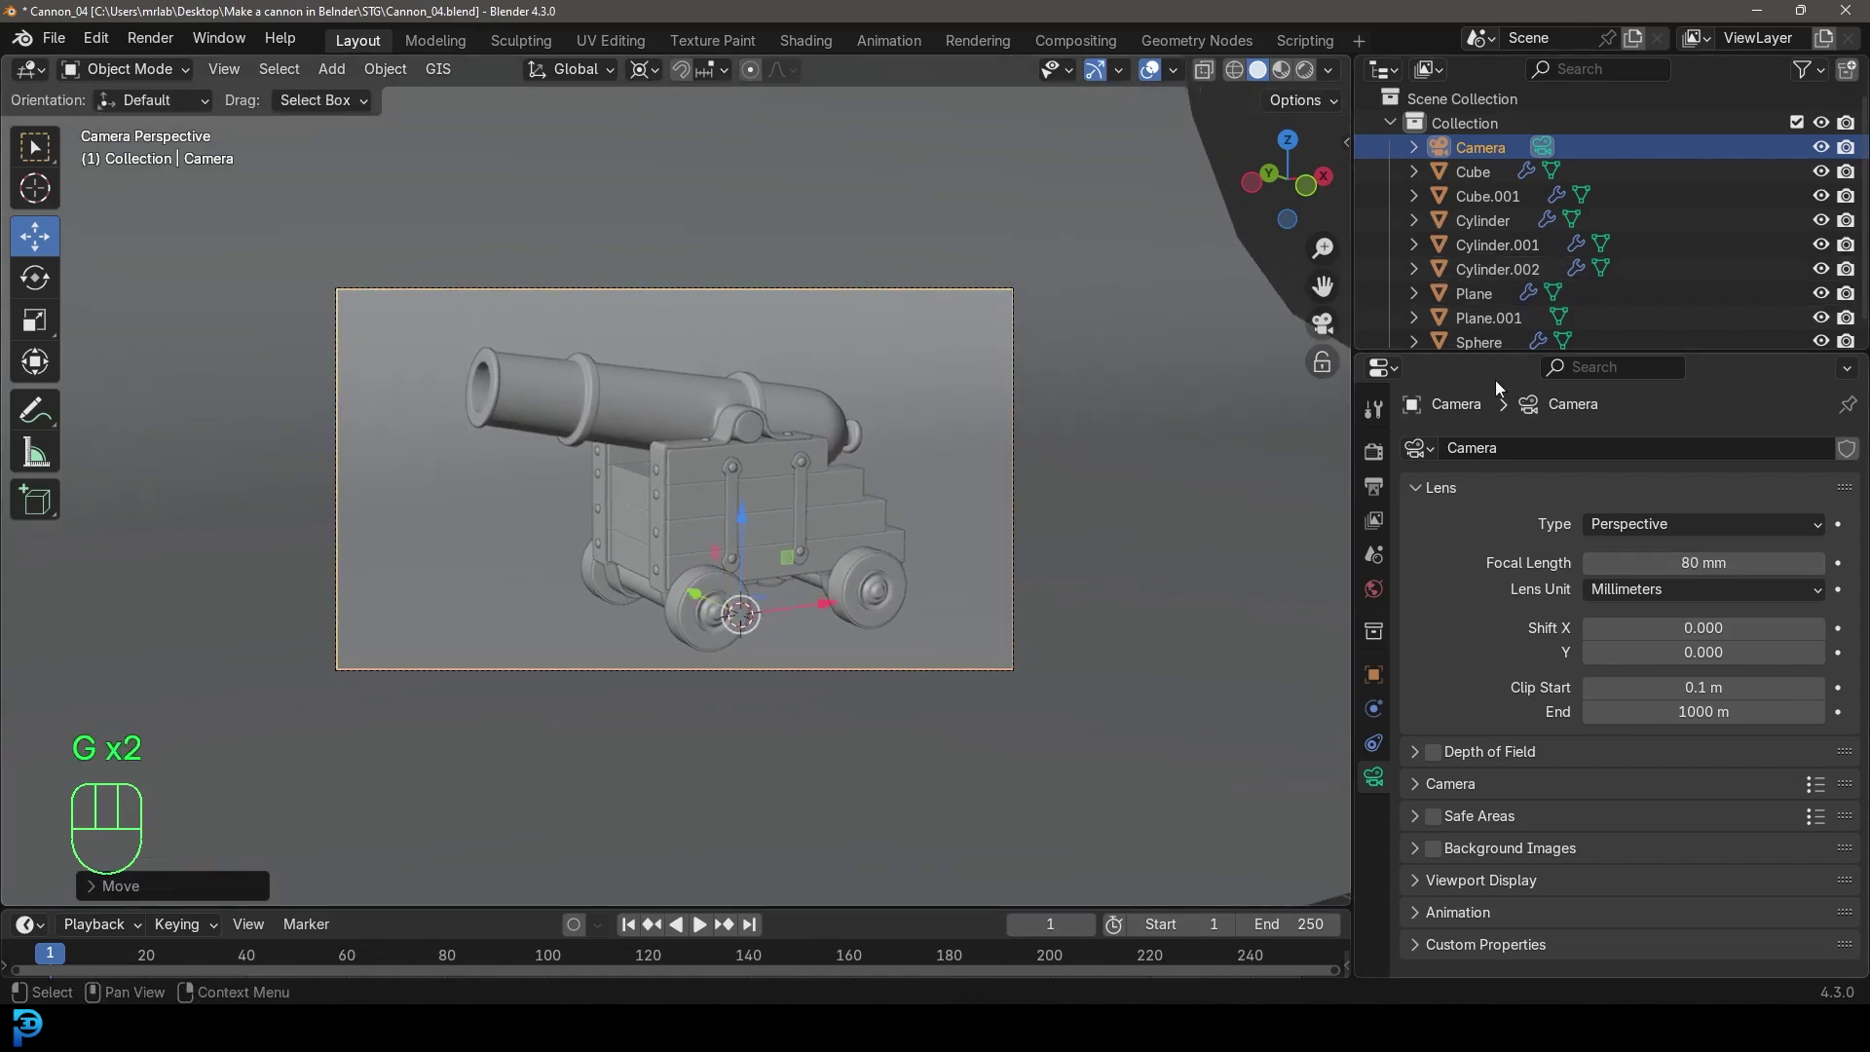
left_click(1388, 450)
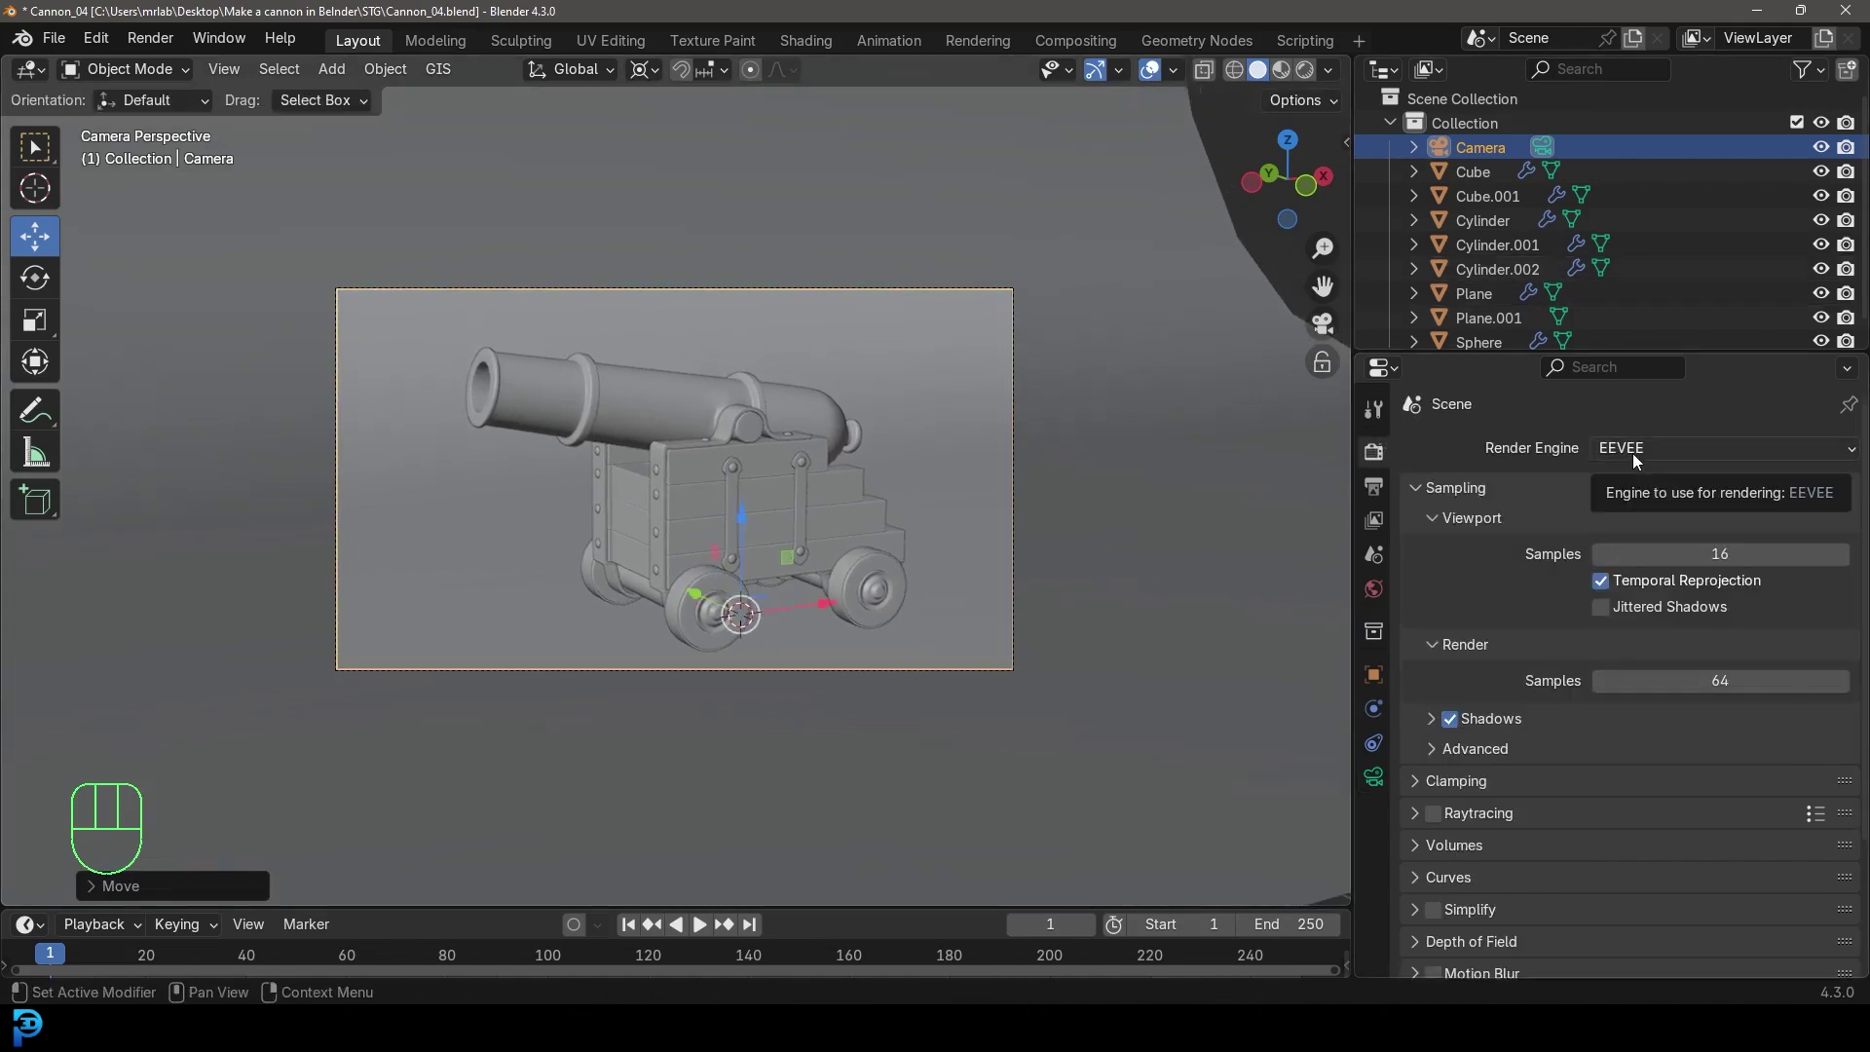
left_click_drag(1638, 460, 1648, 532)
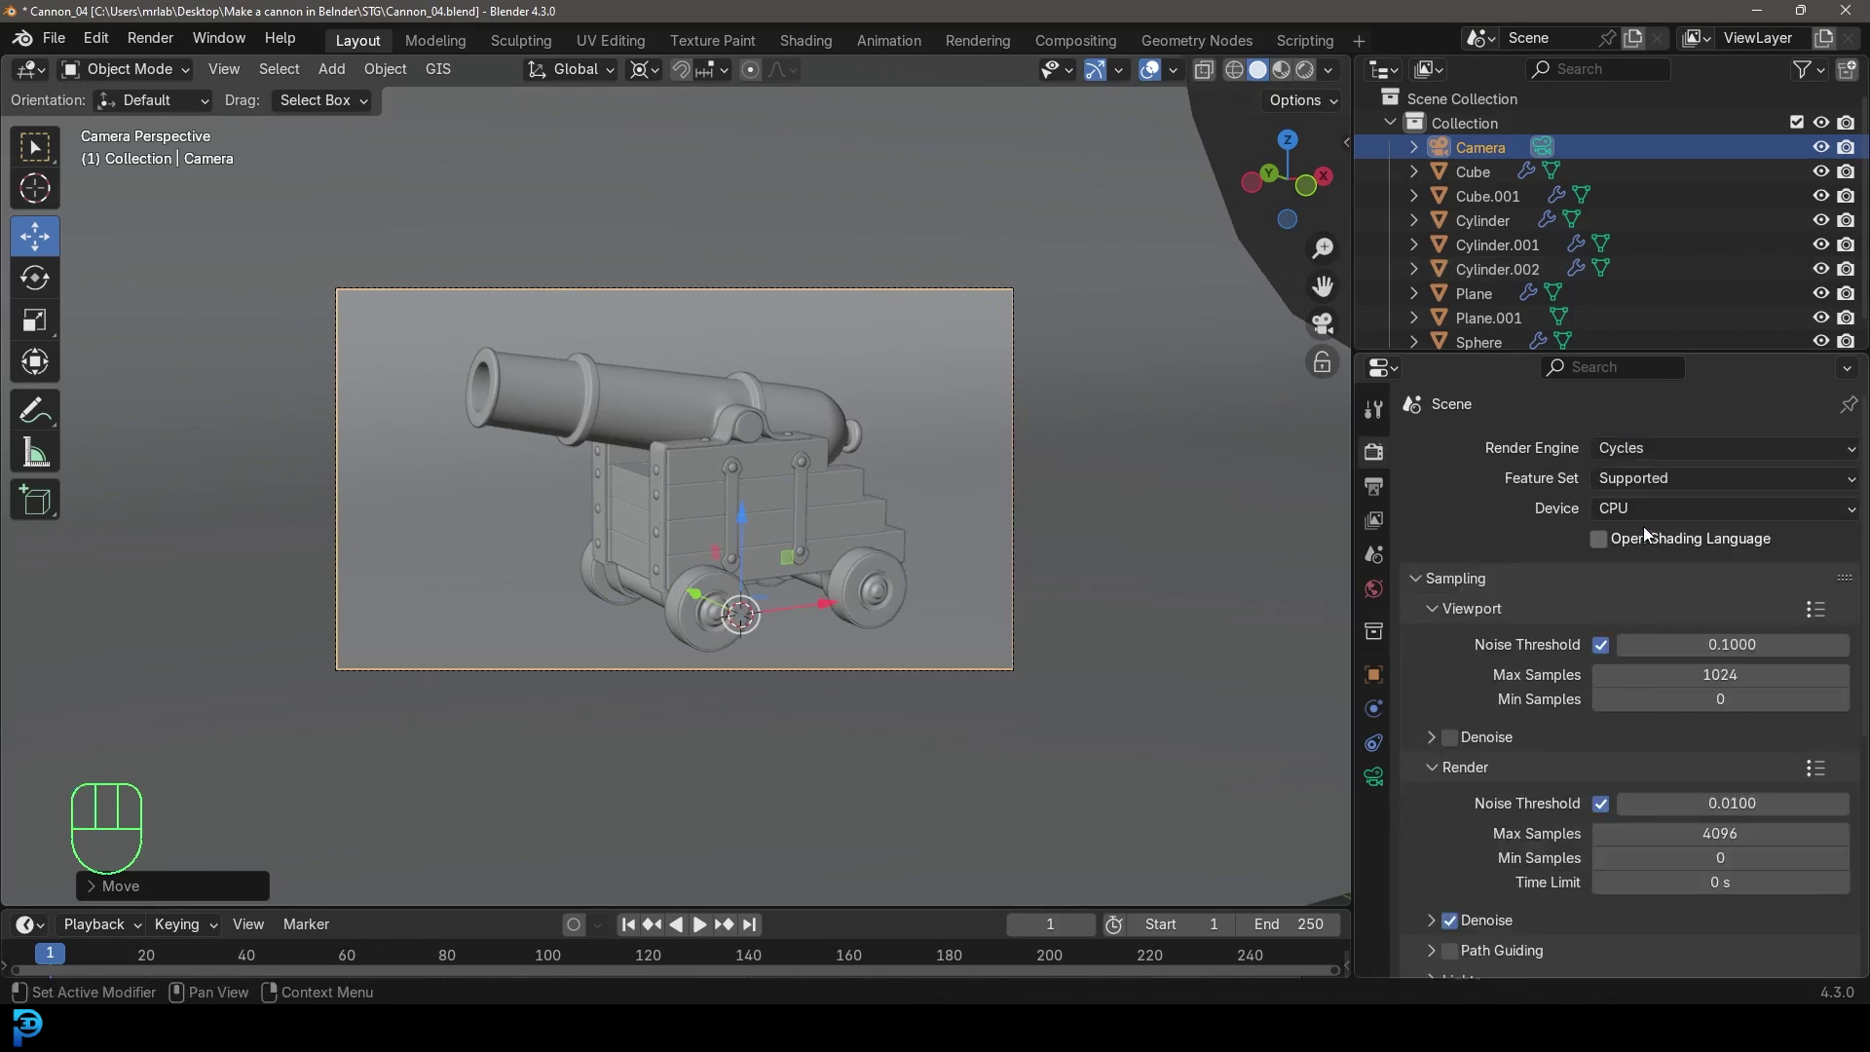
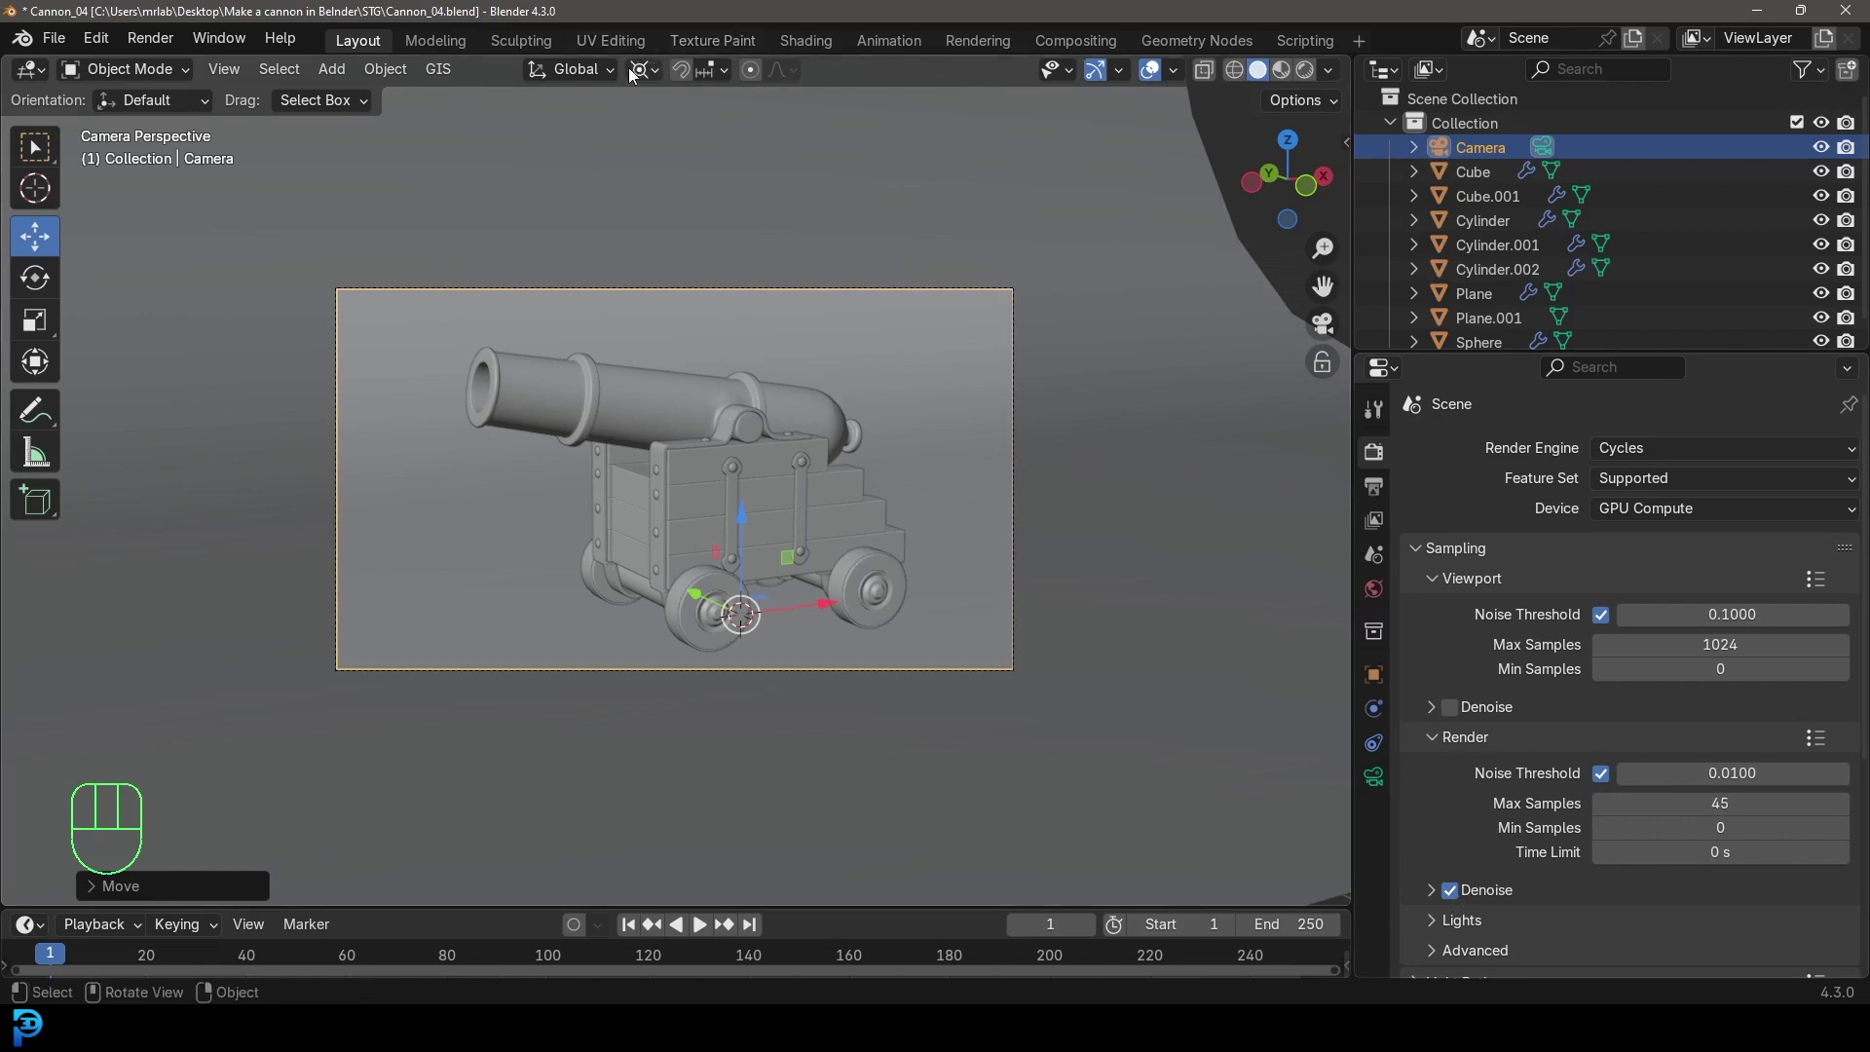
Move the backdrop plane and camera into a new Stage collection
left_click_drag(650, 74, 687, 209)
left_click_drag(943, 316, 847, 351)
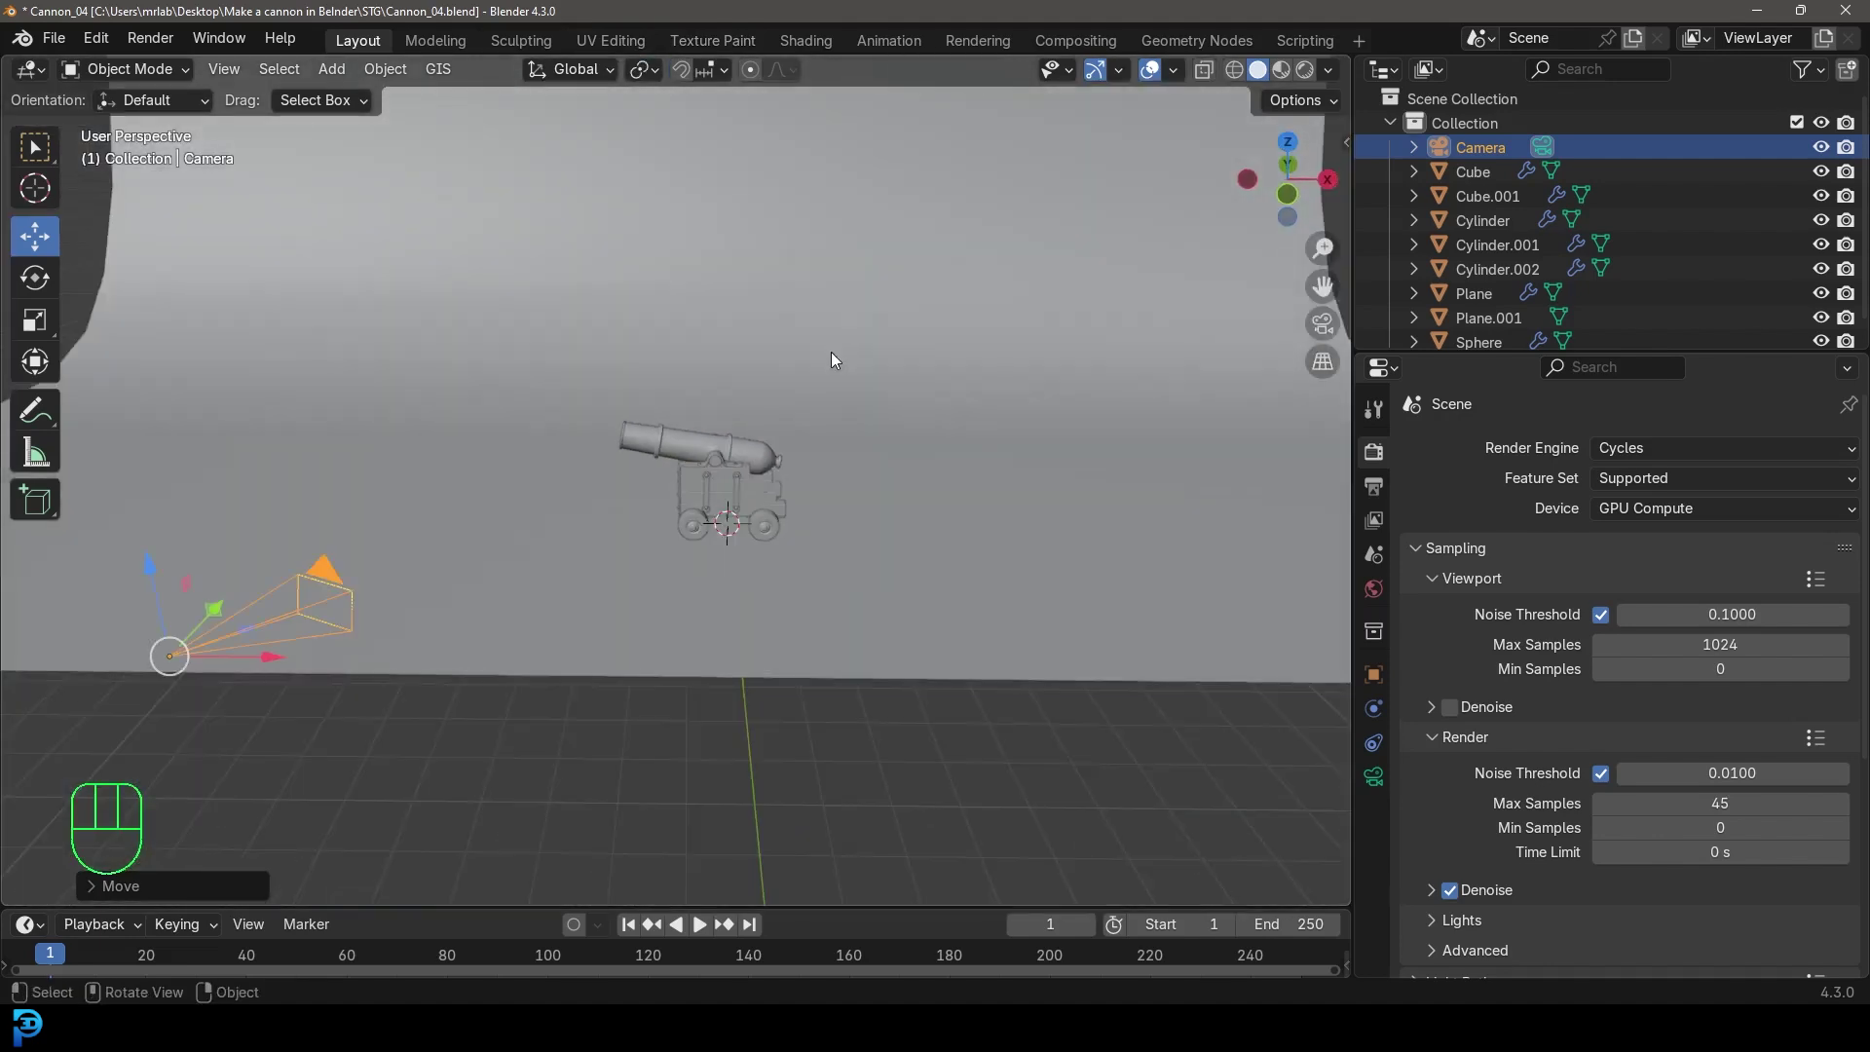
left_click(776, 284)
left_click_drag(725, 282, 728, 292)
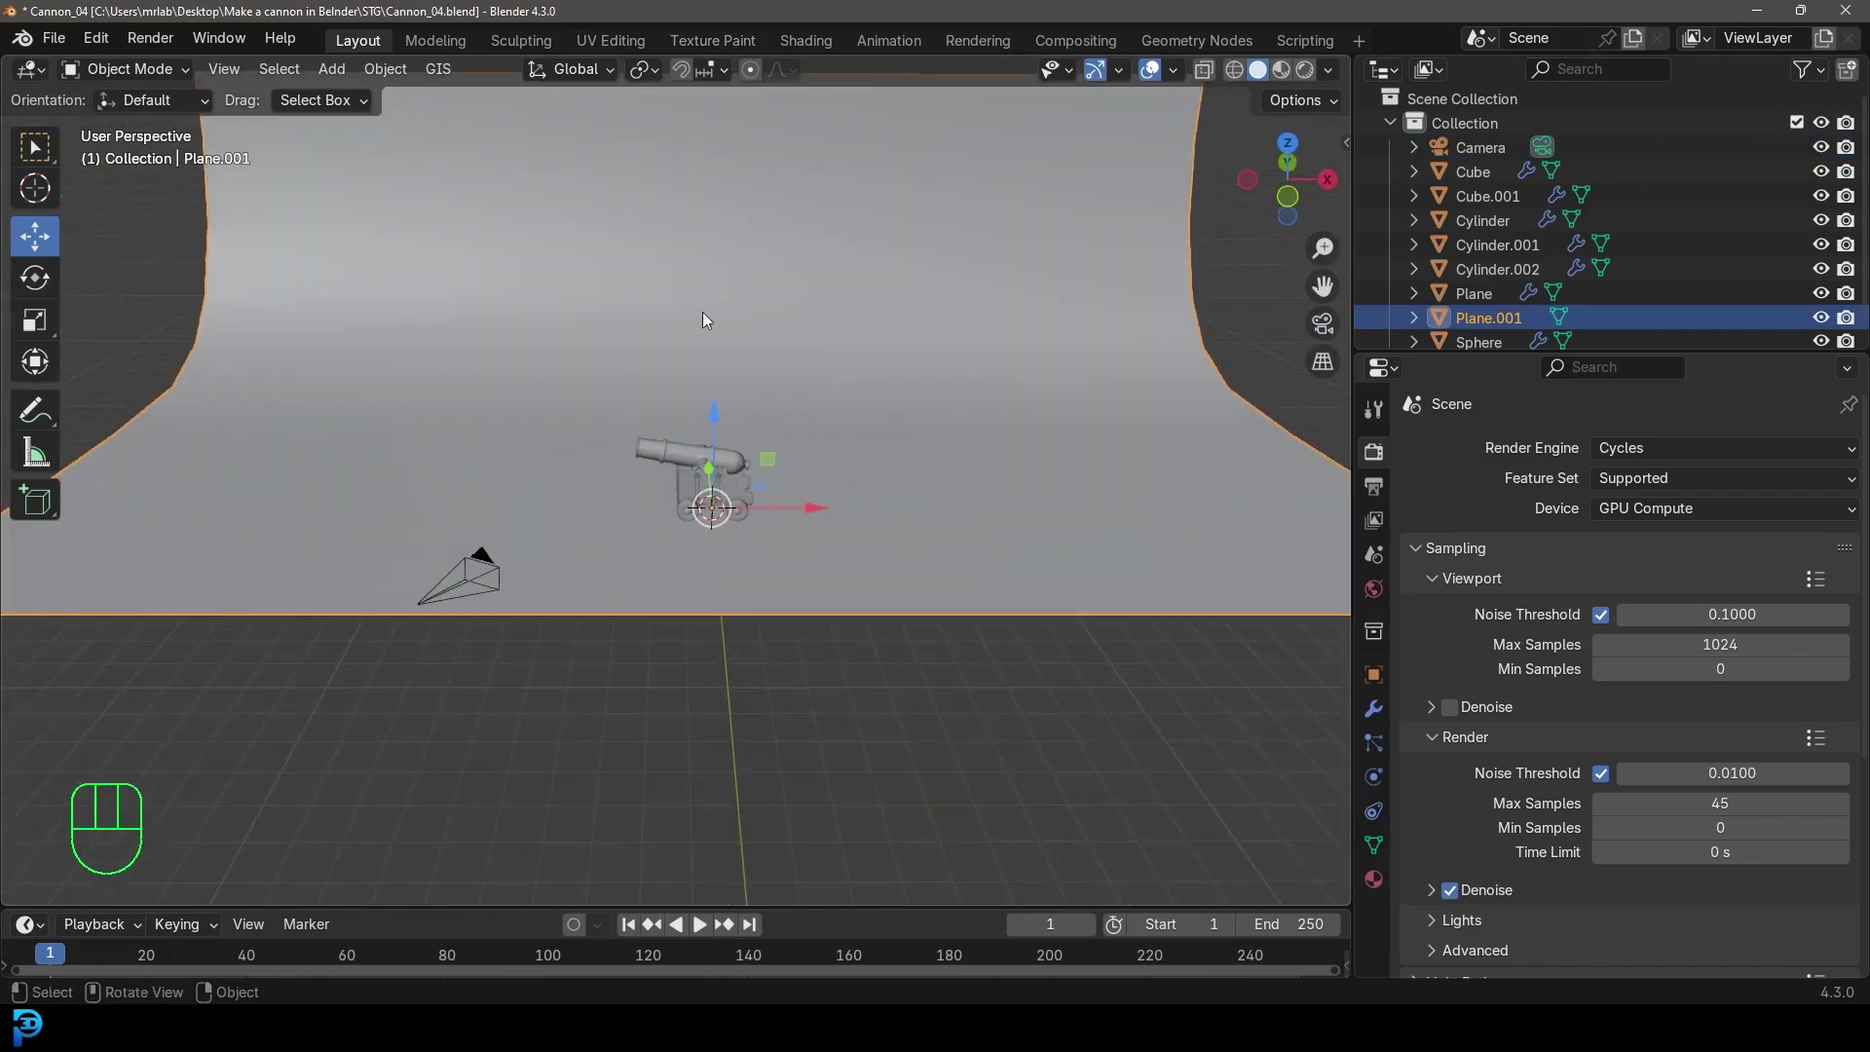
left_click(485, 583)
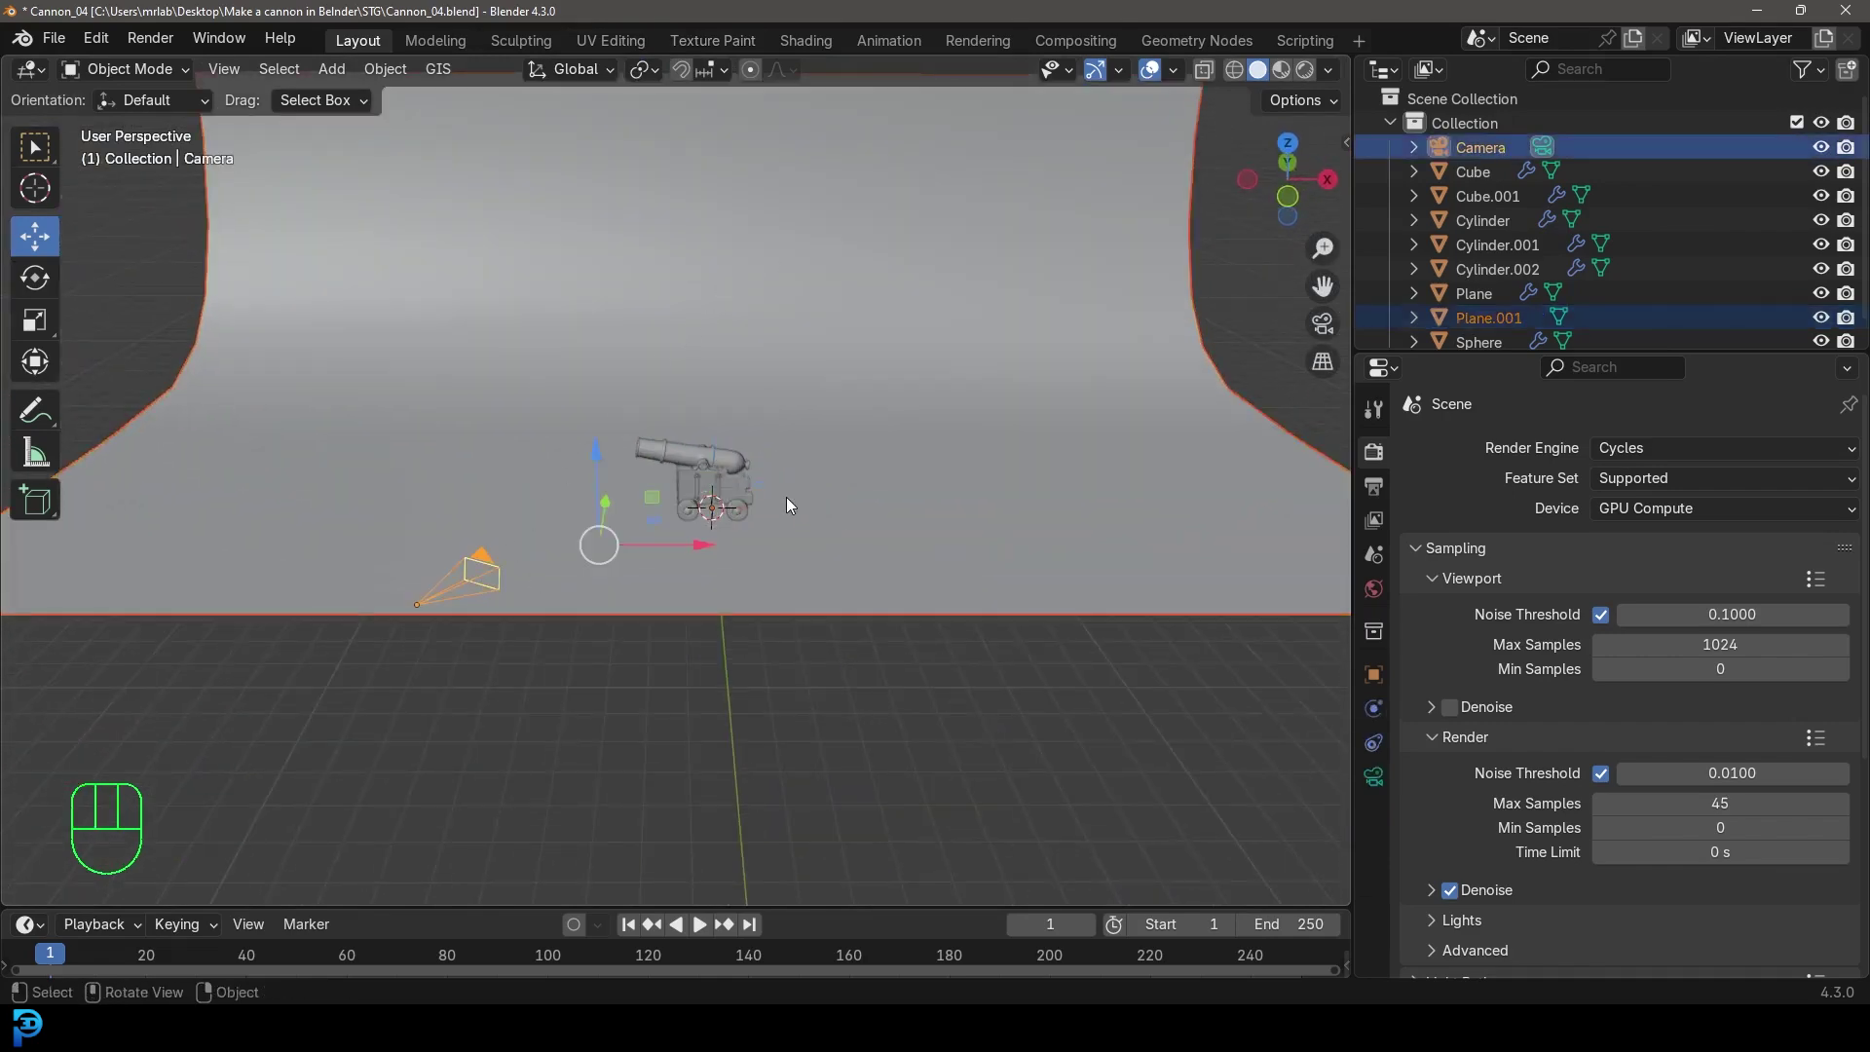
key("m")
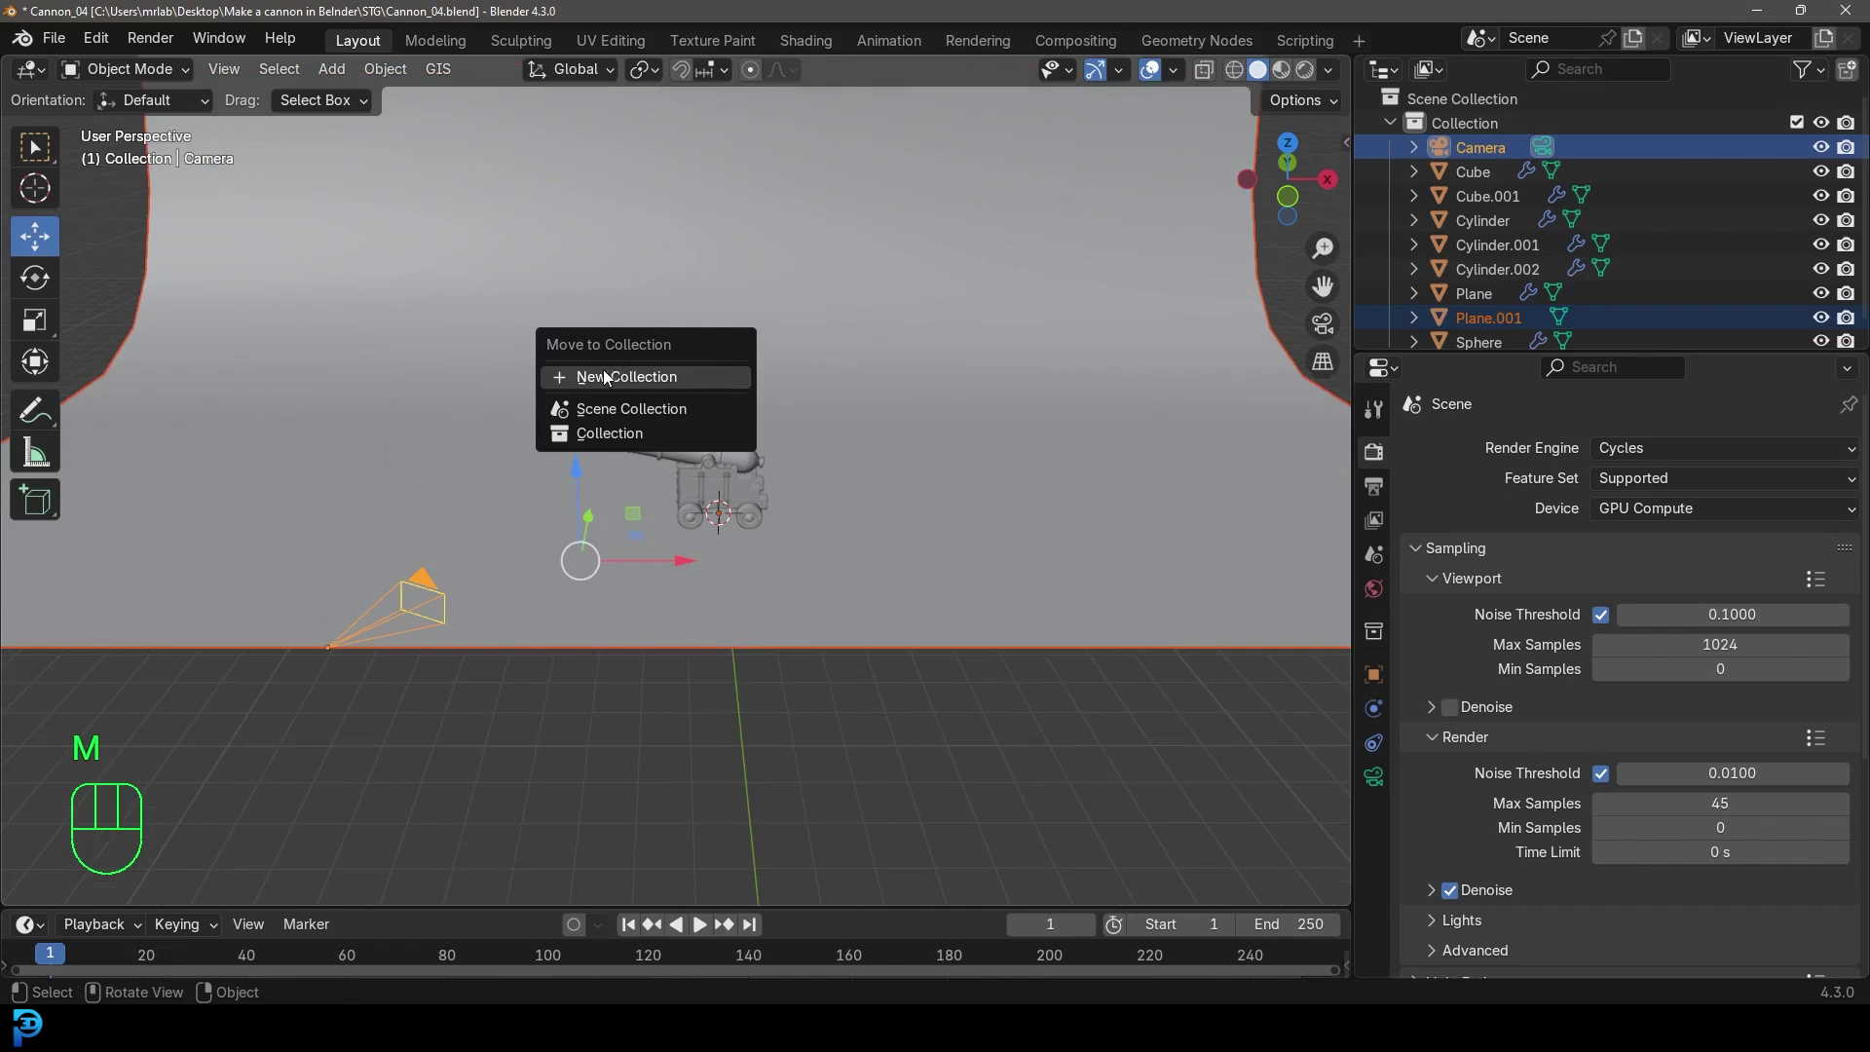
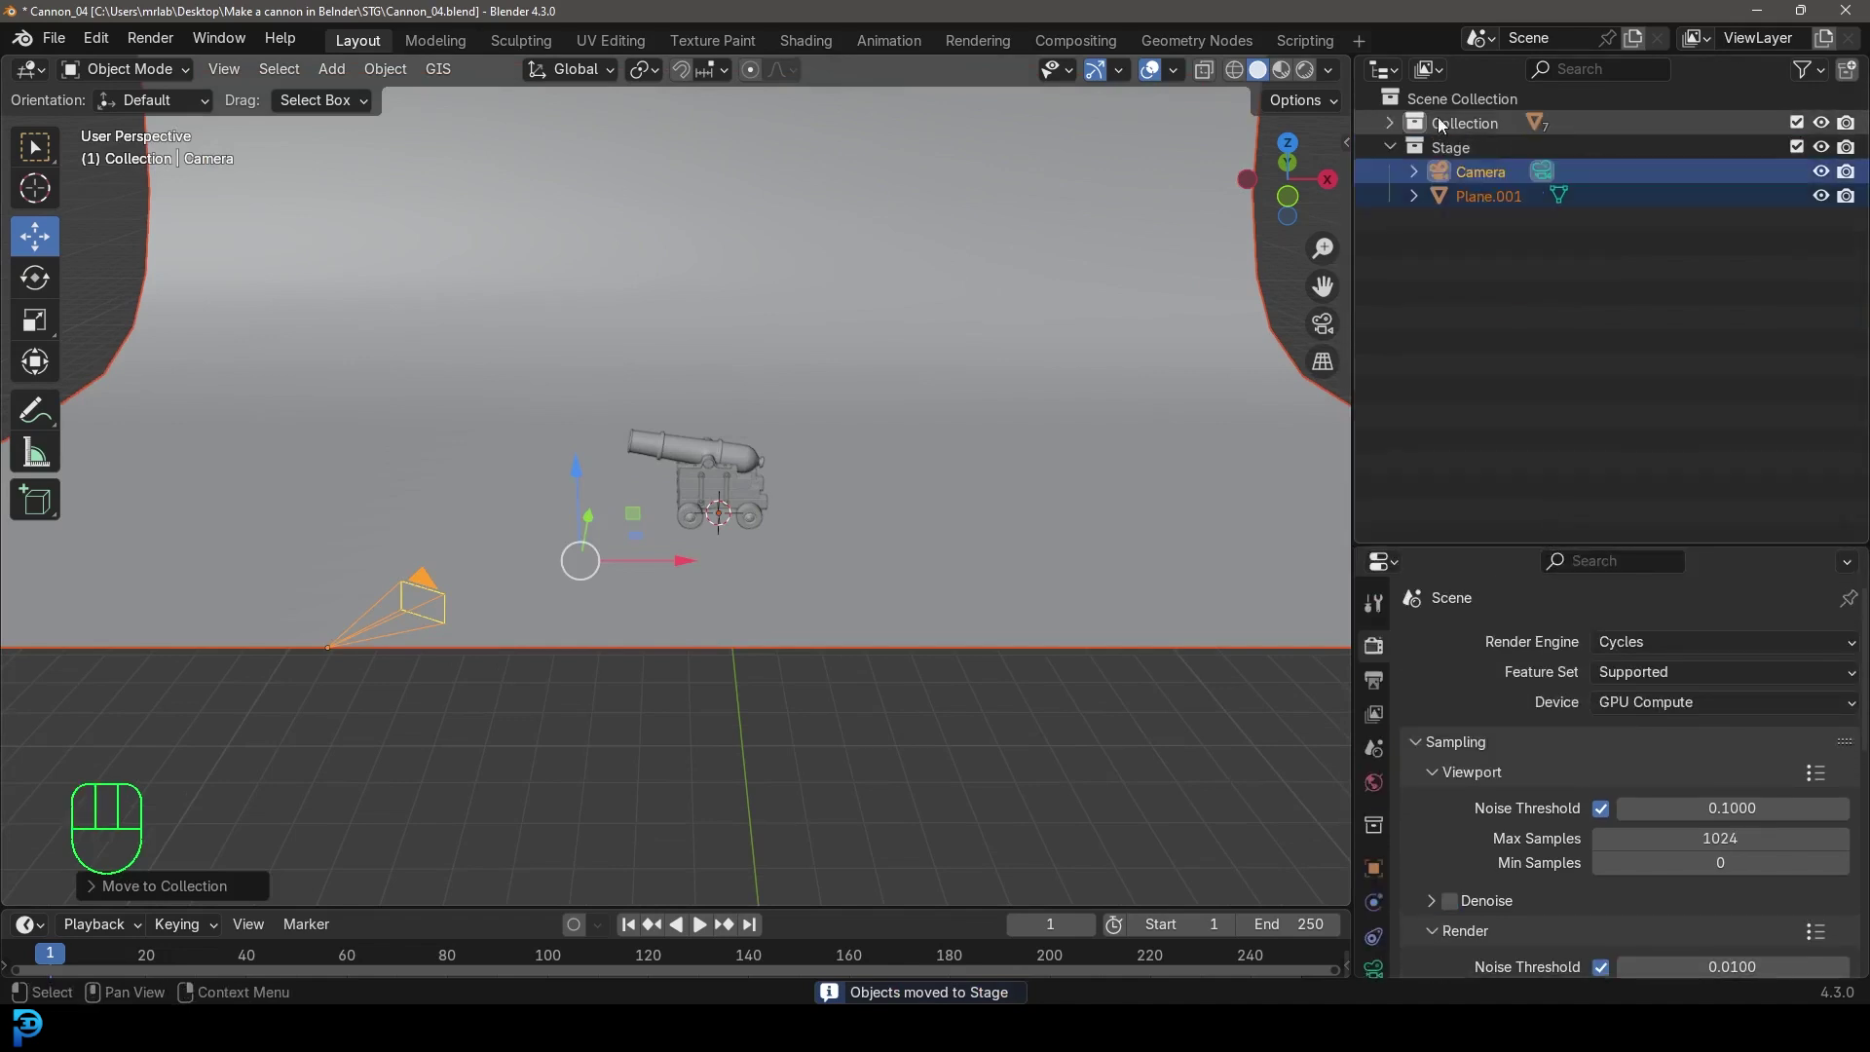
Rename the original collection to Cannon
left_click(1471, 126)
left_click_drag(1470, 126, 1475, 124)
key("n")
key("n")
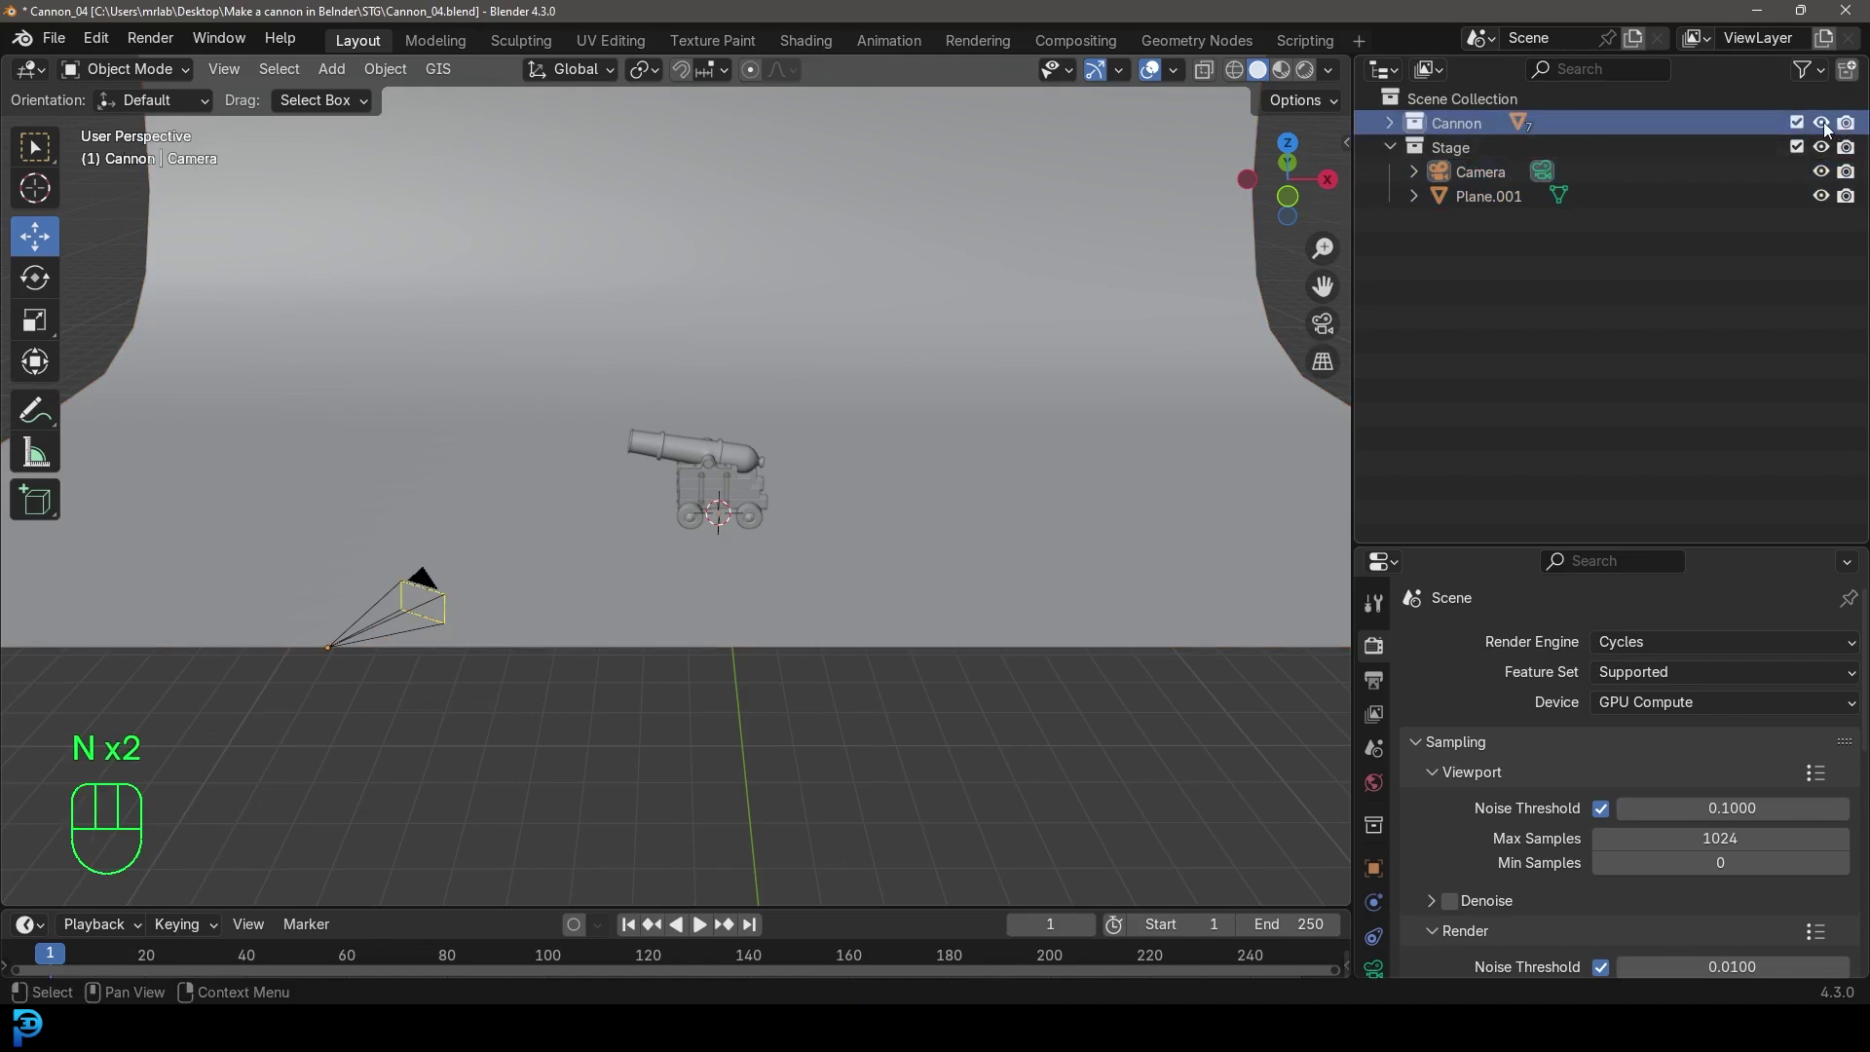
Collapse the Stage collection and make it the target for new objects
left_click(1828, 129)
left_click(1829, 128)
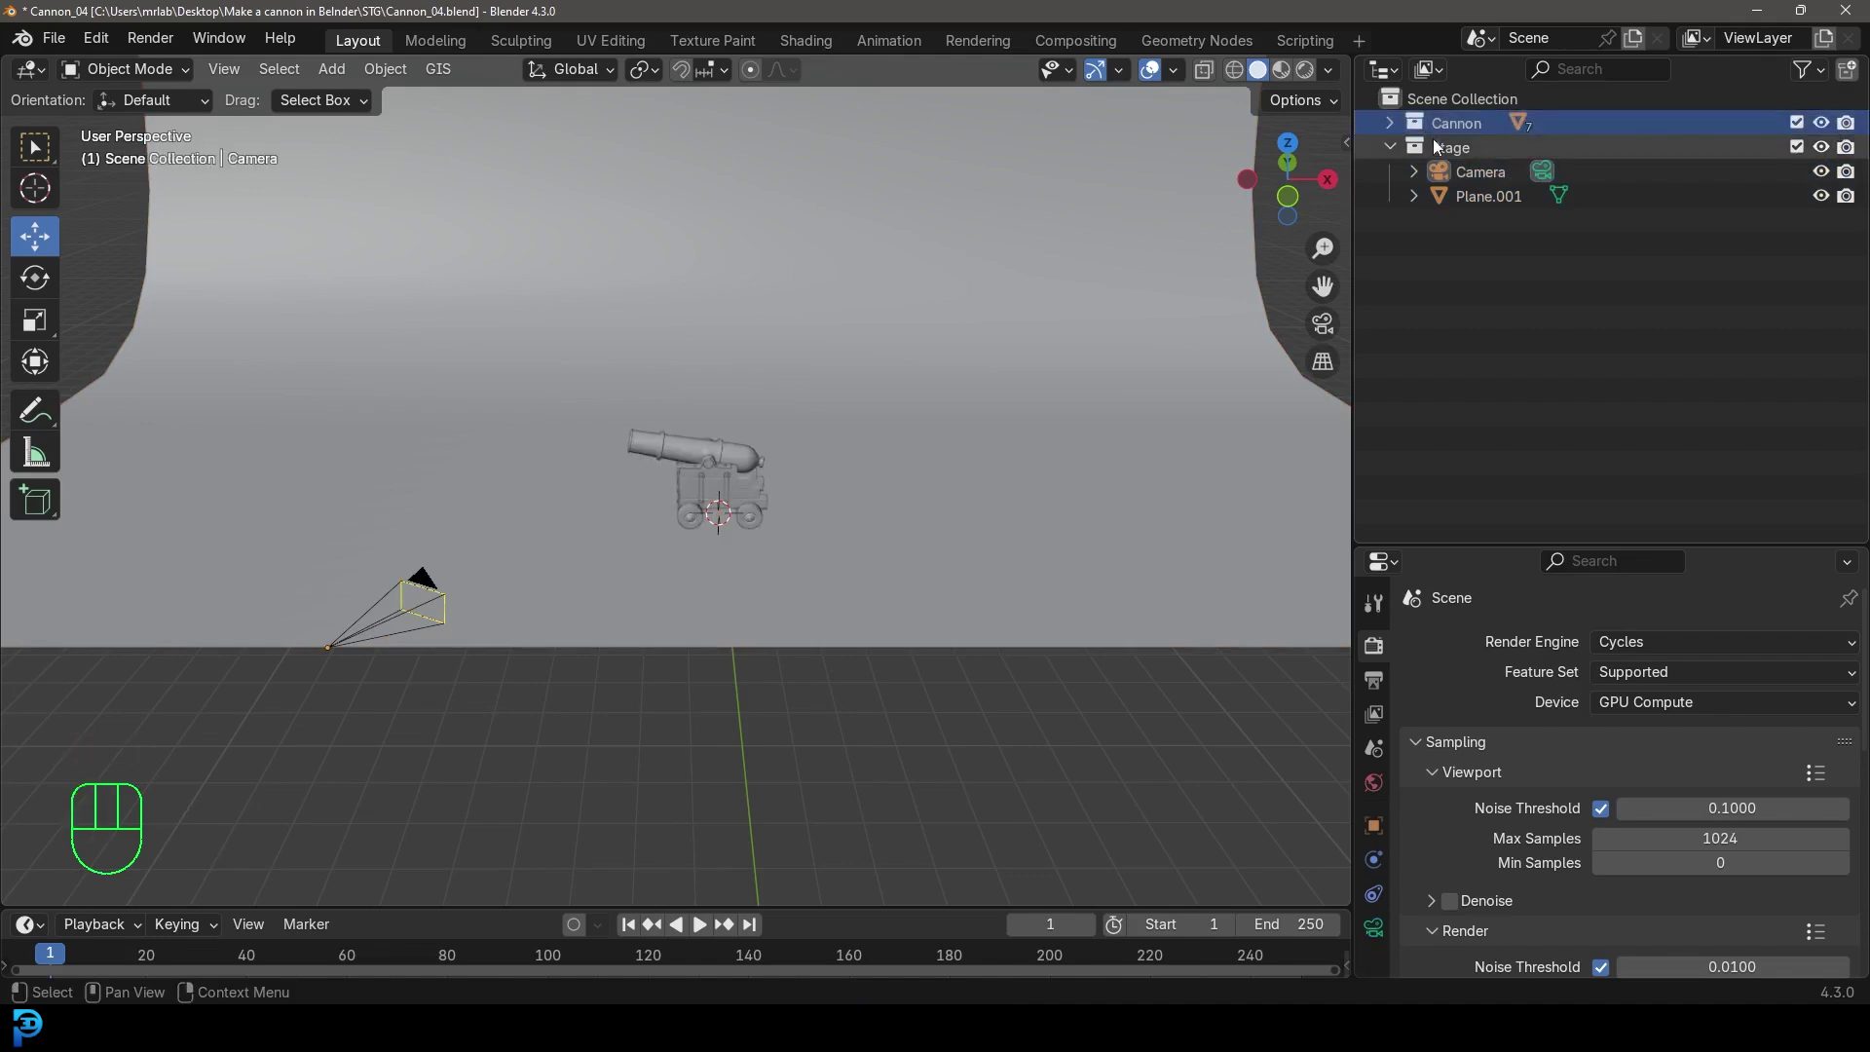
left_click(1398, 153)
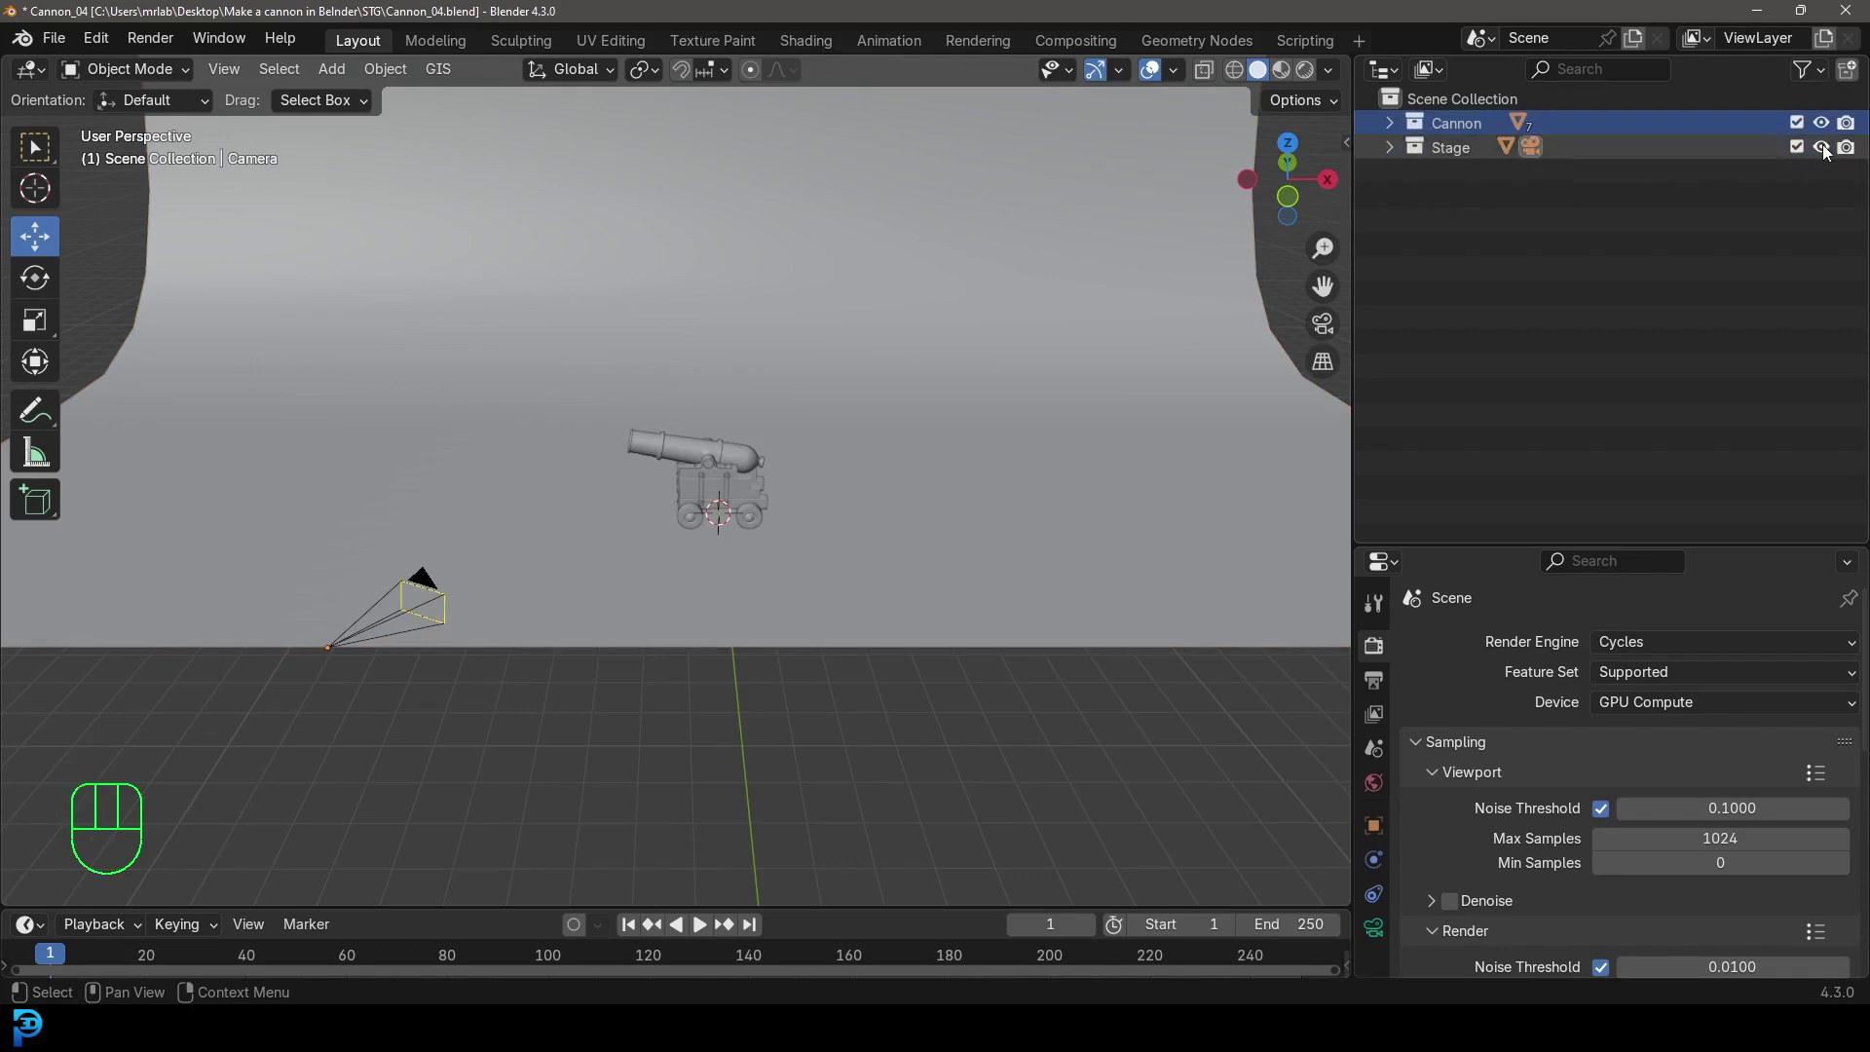
left_click(1830, 151)
left_click(1831, 151)
left_click(1830, 151)
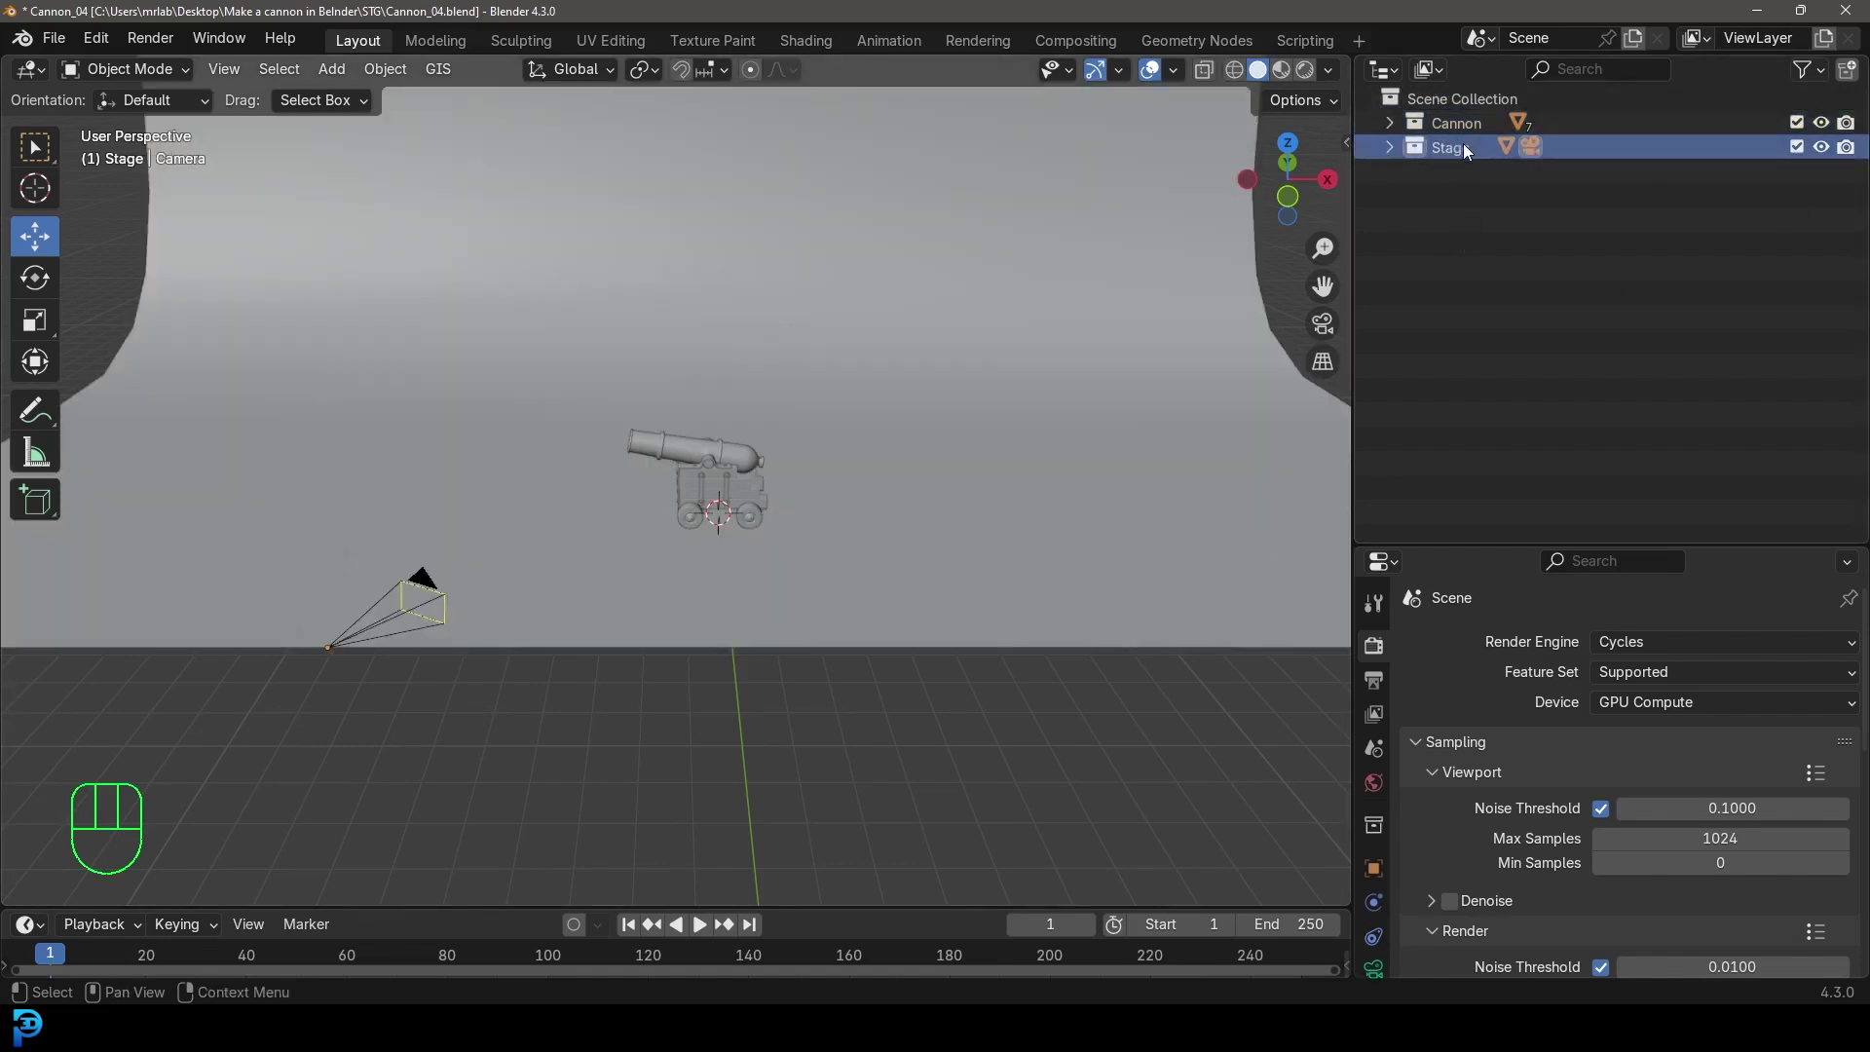
Add an area light raised above the cannon, tilted toward it at 300 W, and preview the lit camera view
key("shift+a")
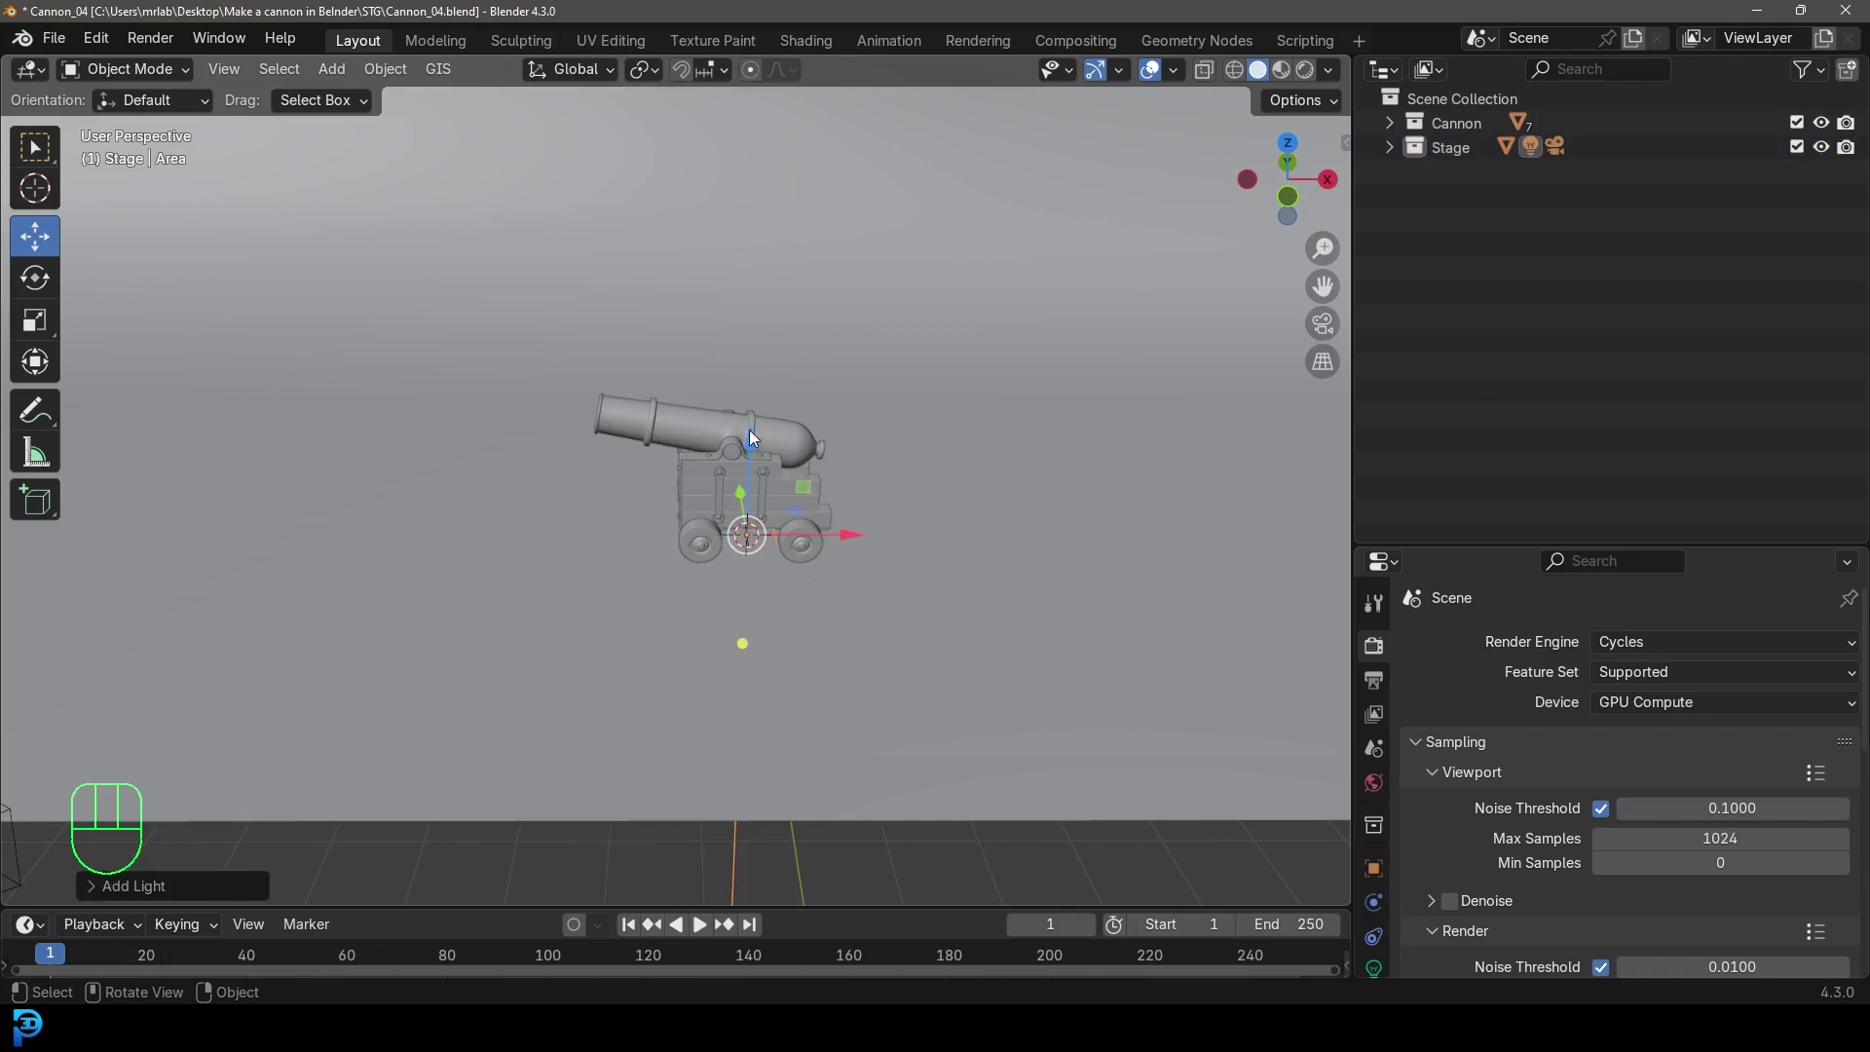
left_click_drag(755, 380, 796, 129)
left_click_drag(852, 355, 725, 350)
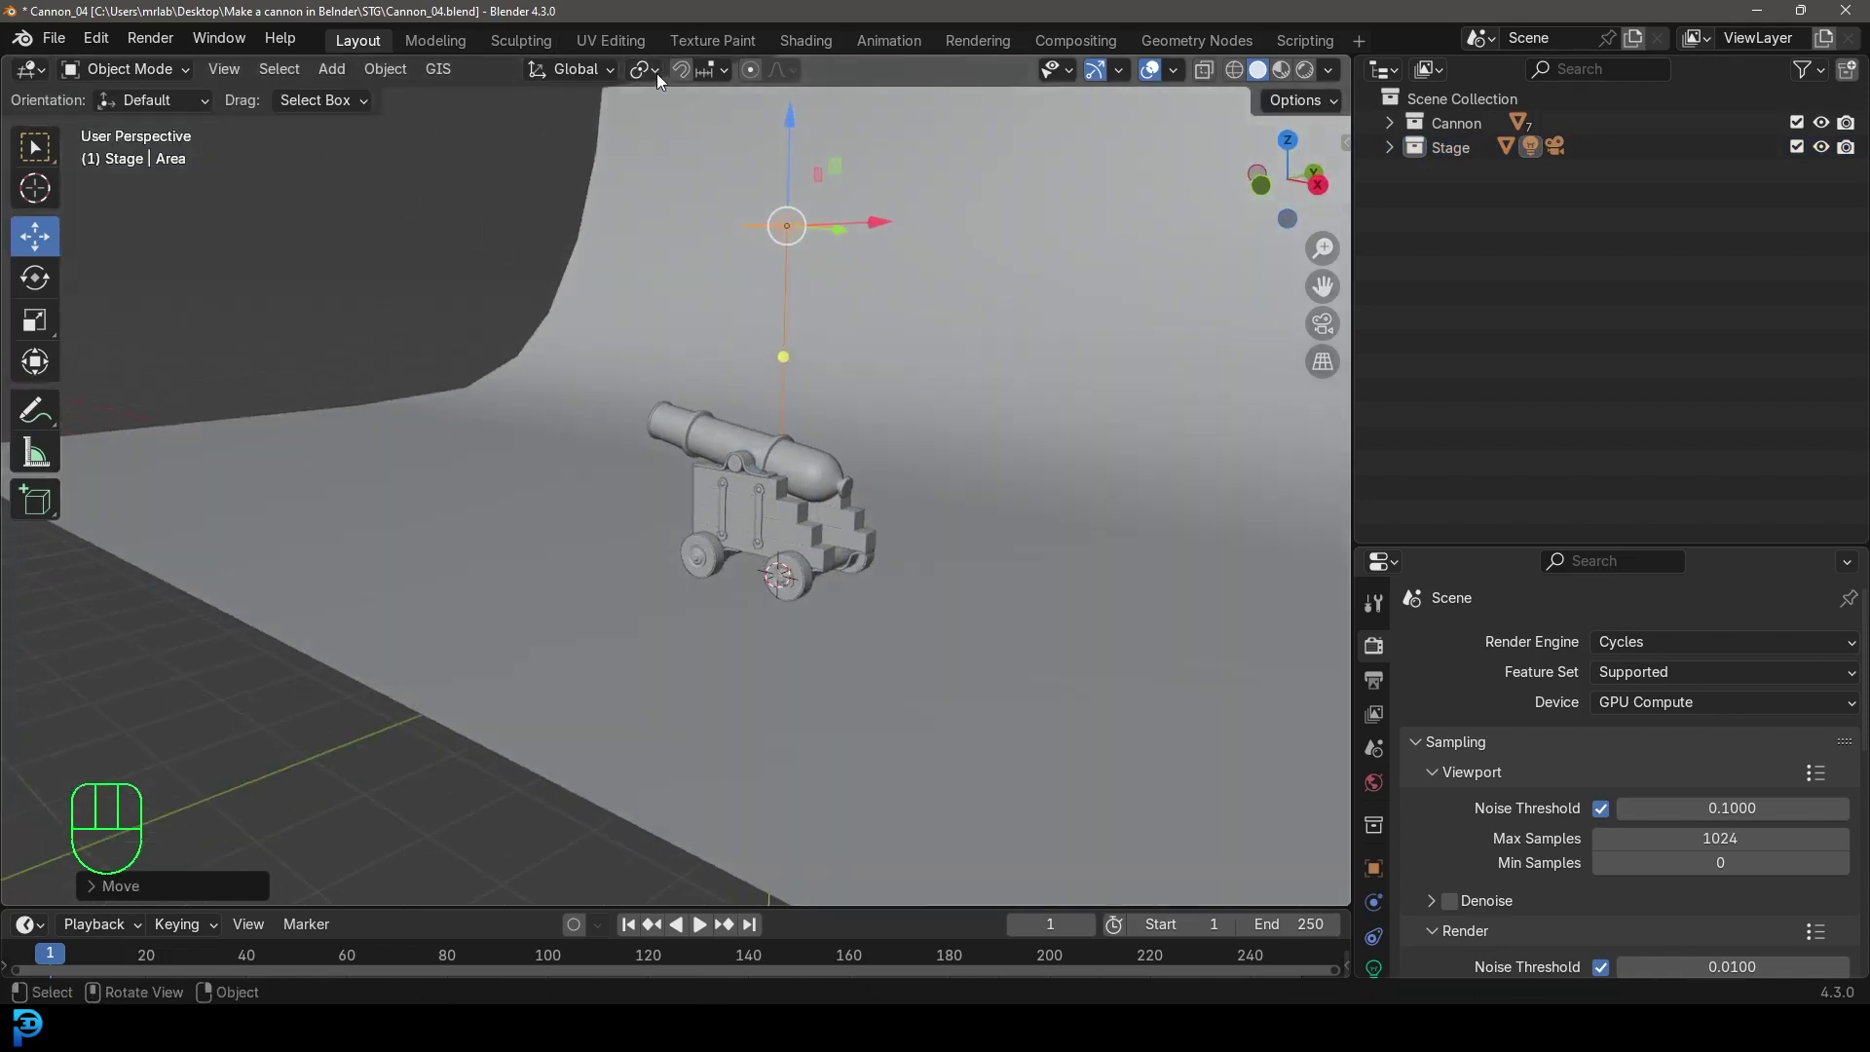
left_click_drag(666, 79, 729, 160)
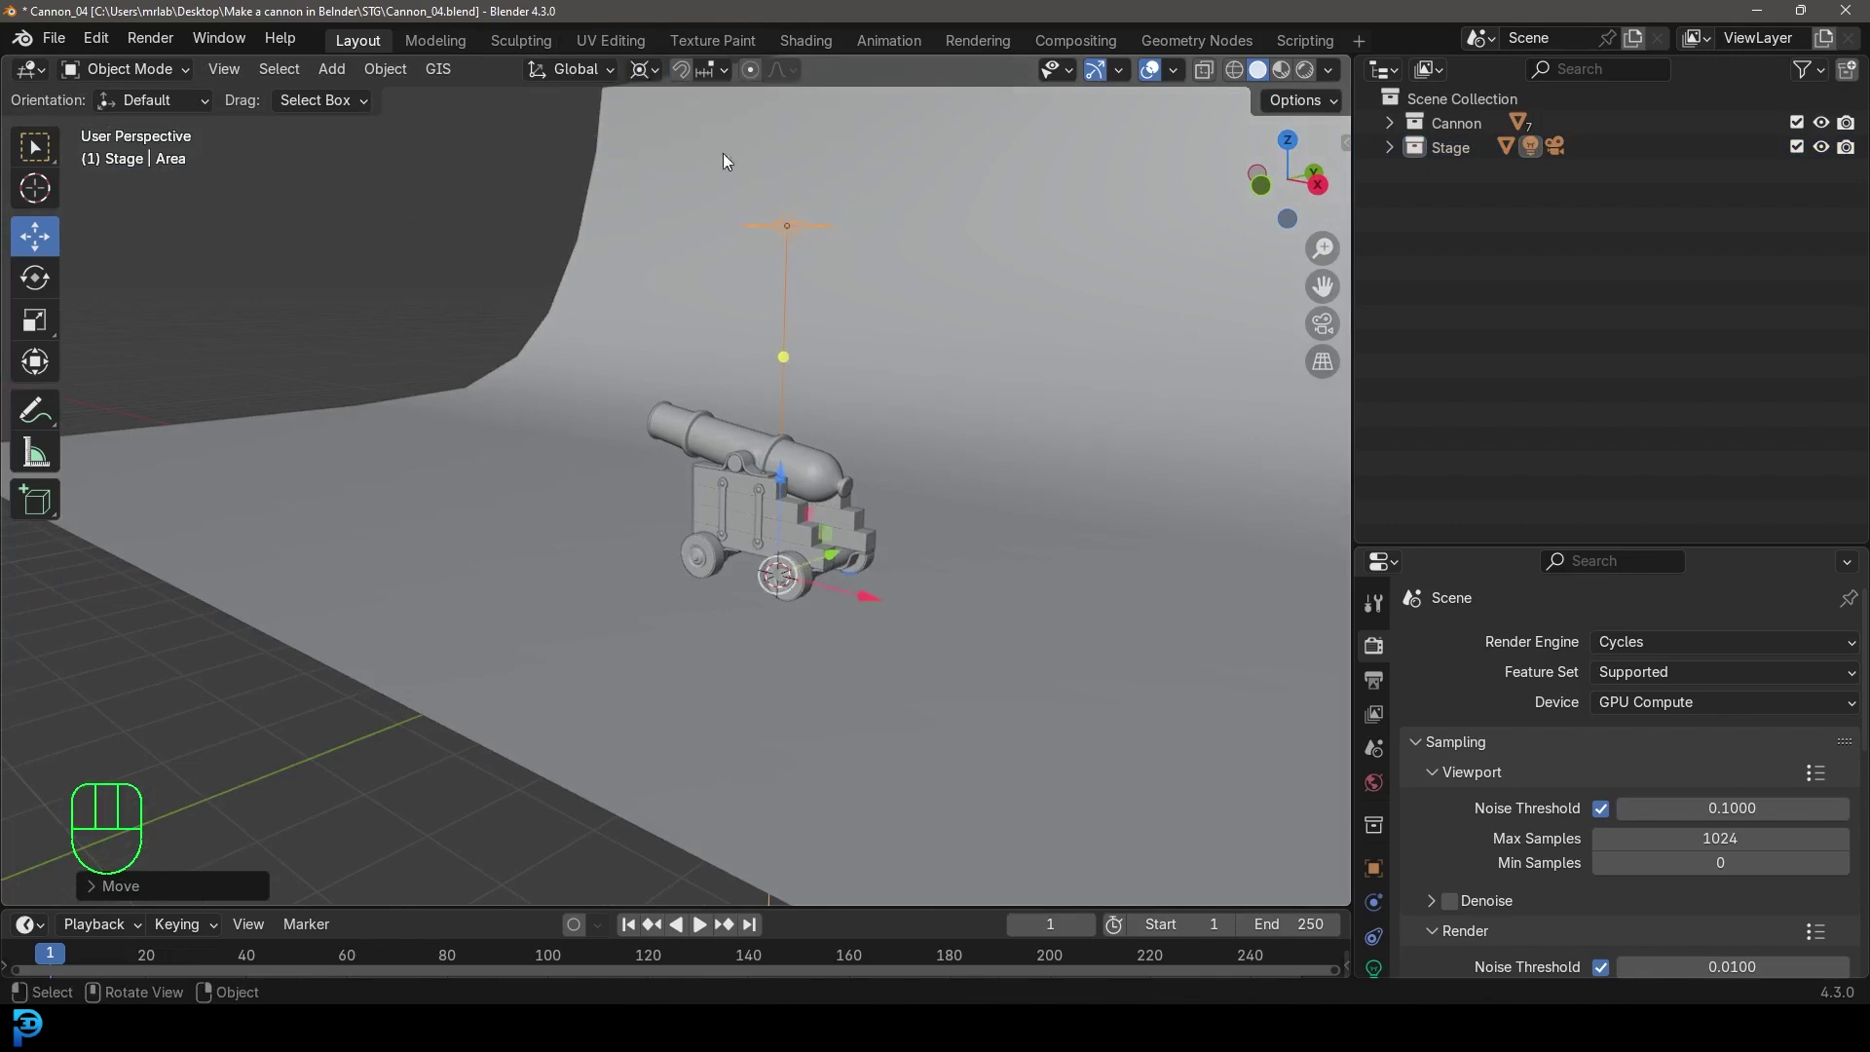
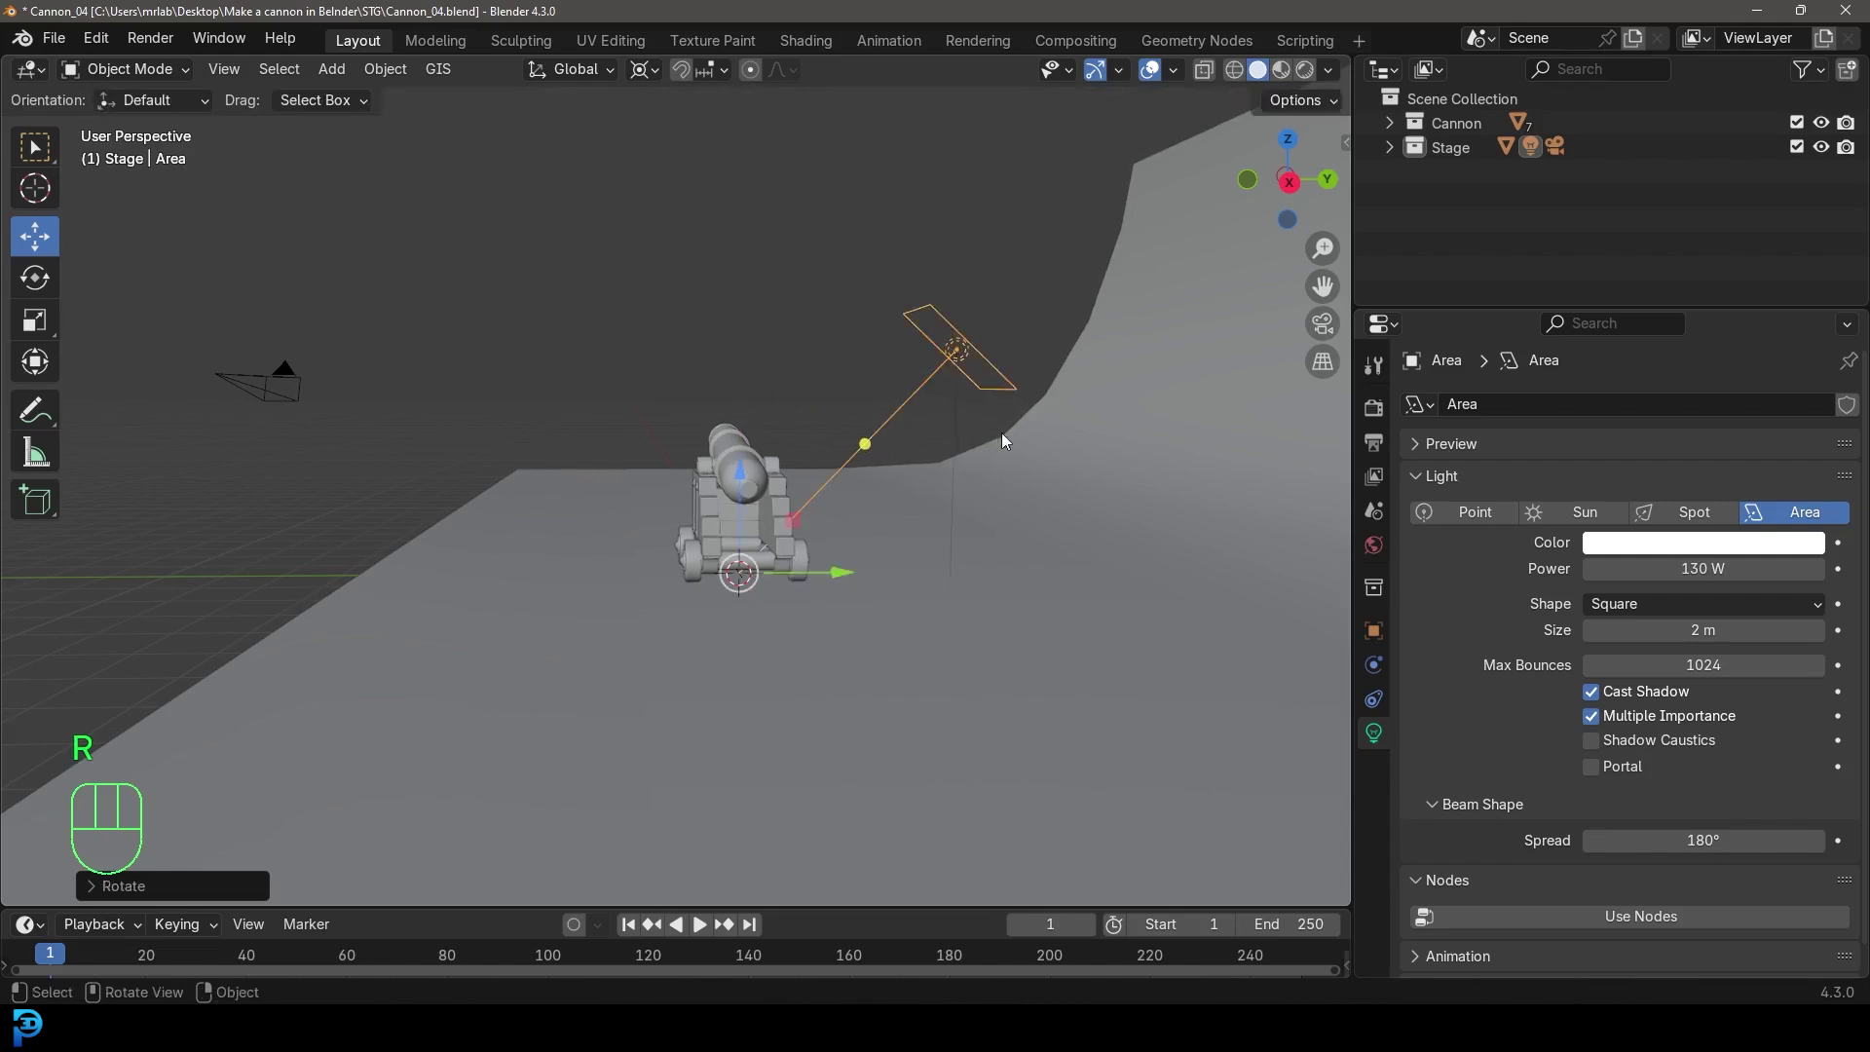
left_click_drag(1032, 438, 1027, 452)
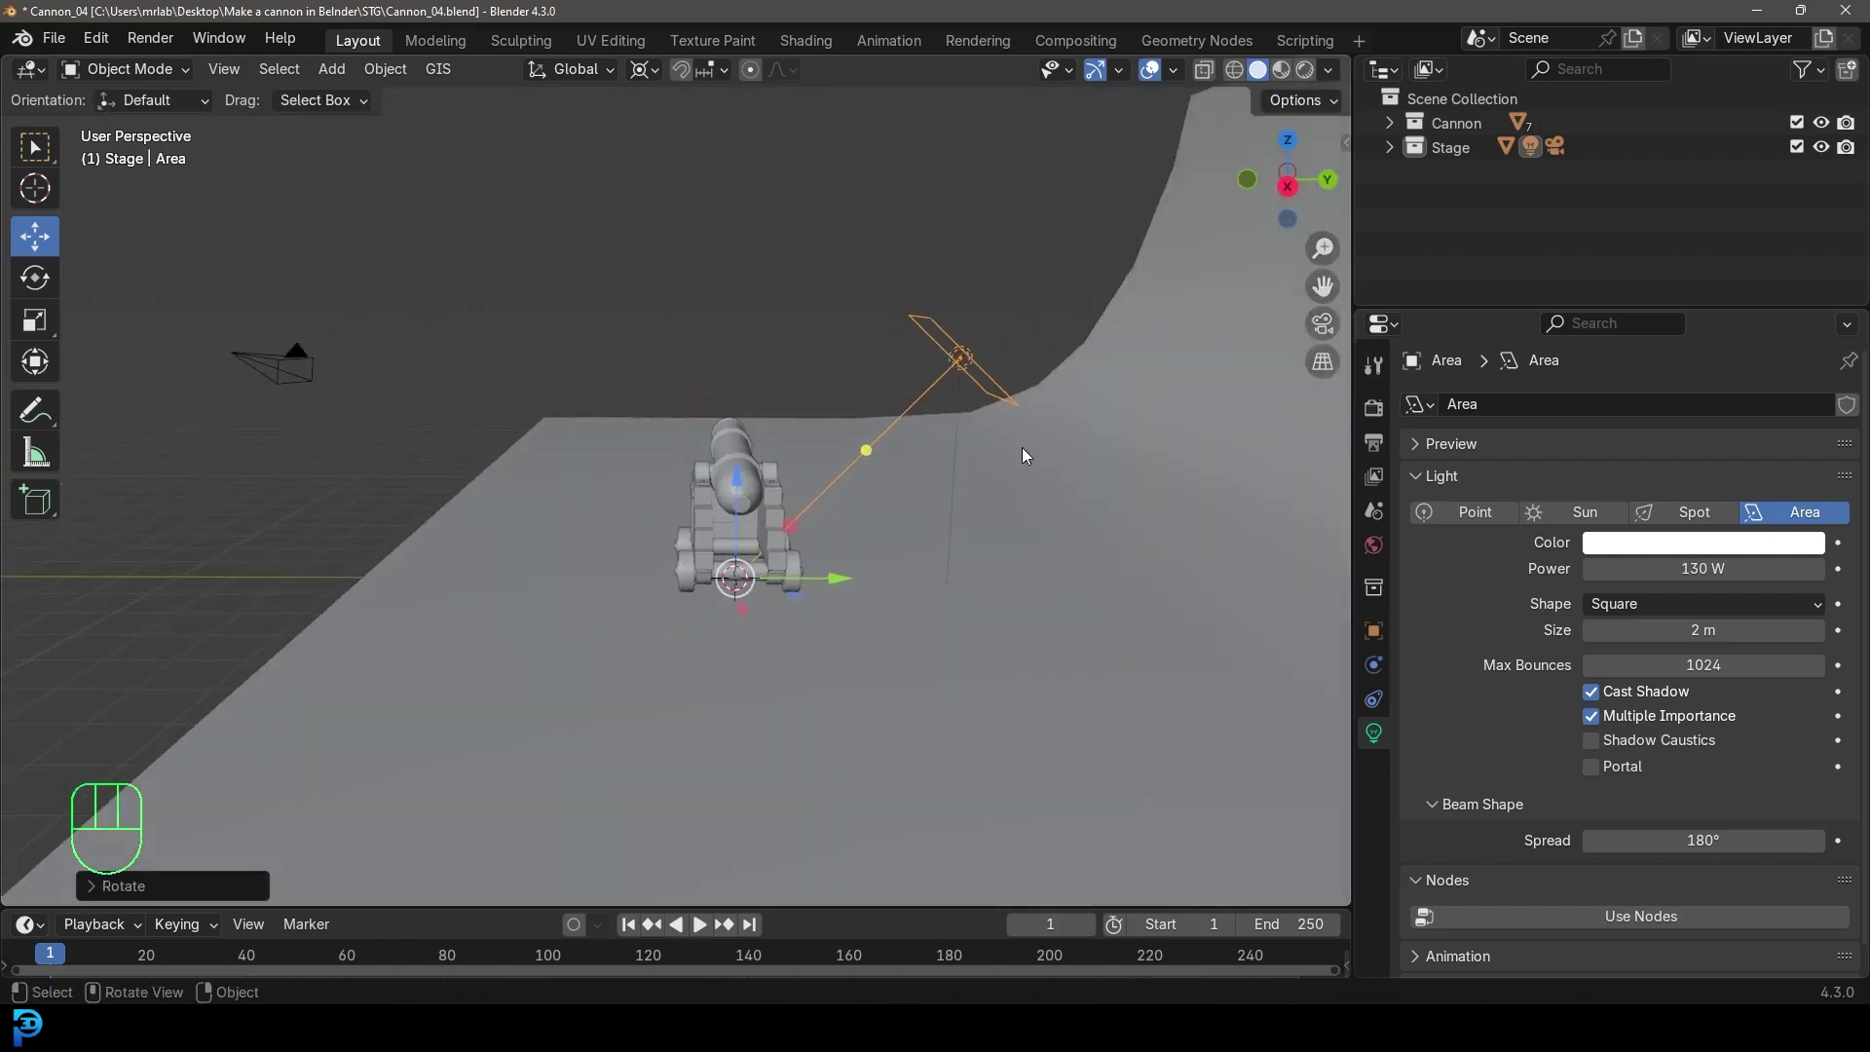
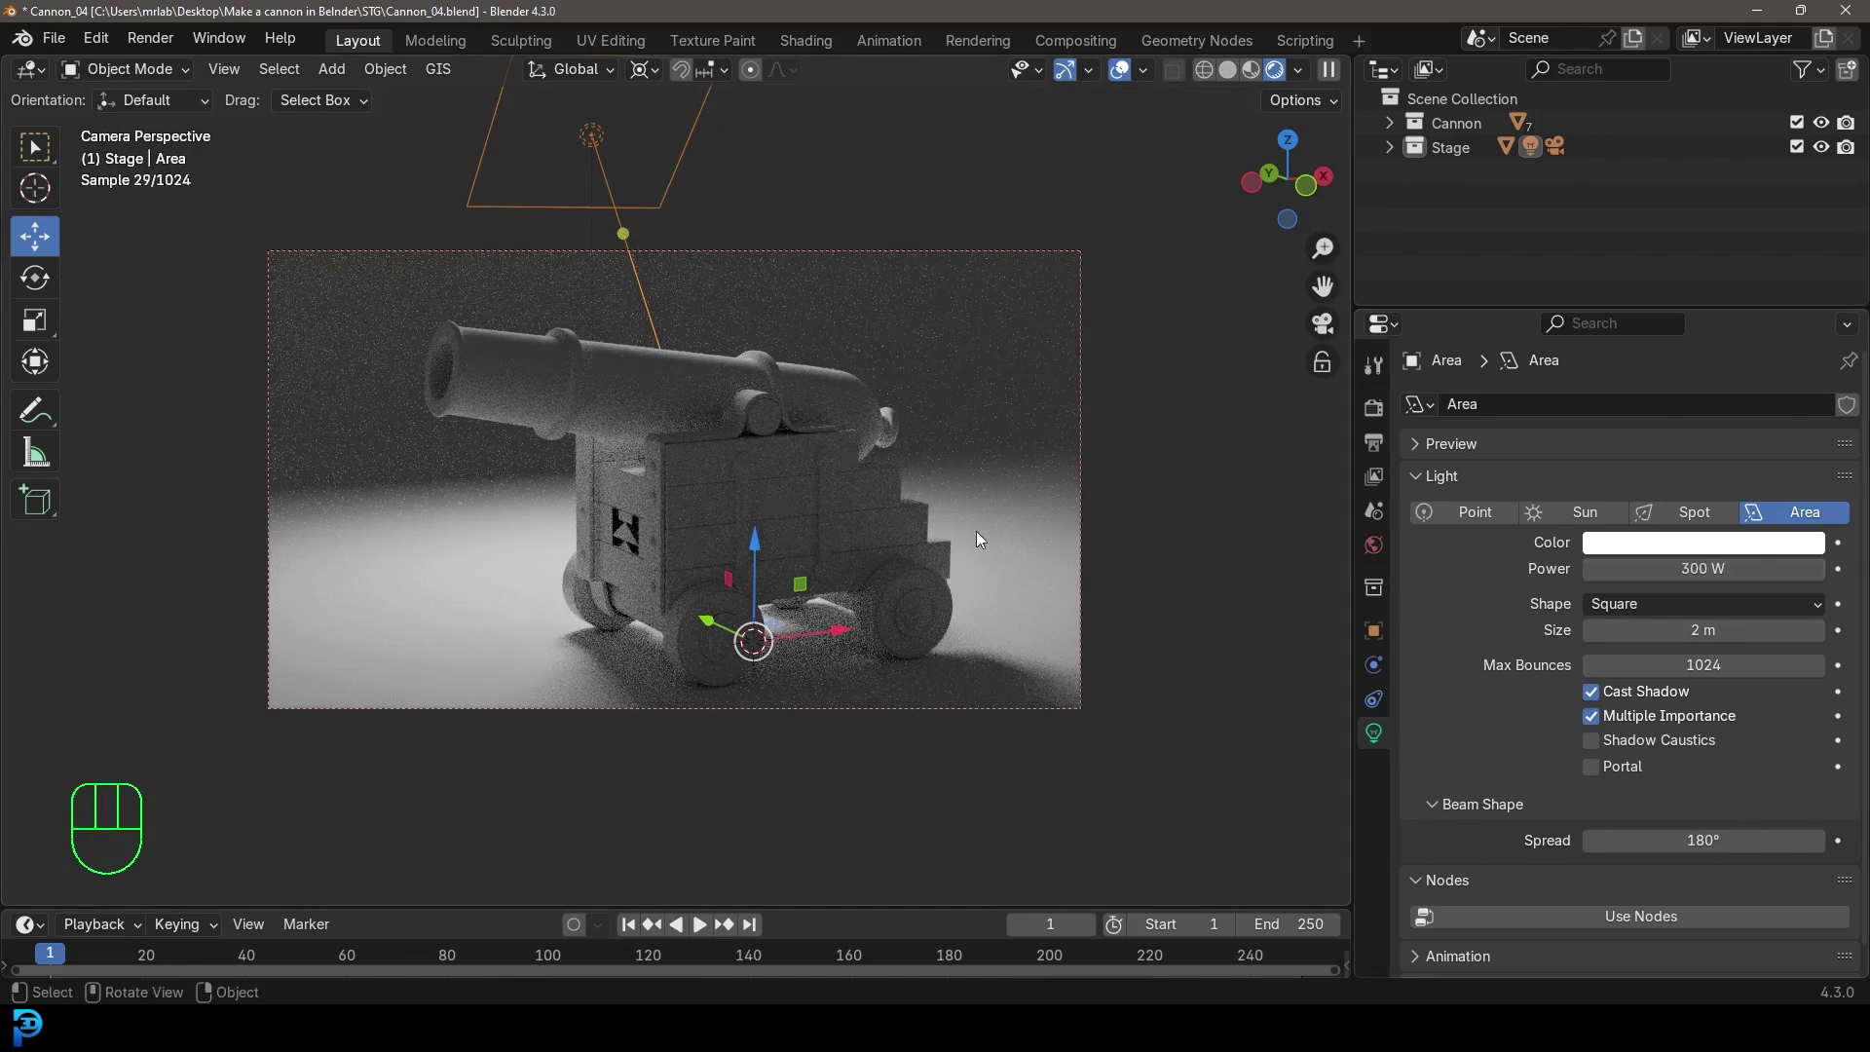
Duplicate the area light four times around the cannon, angled inward, with the side lights at 120 W
key("shift+d")
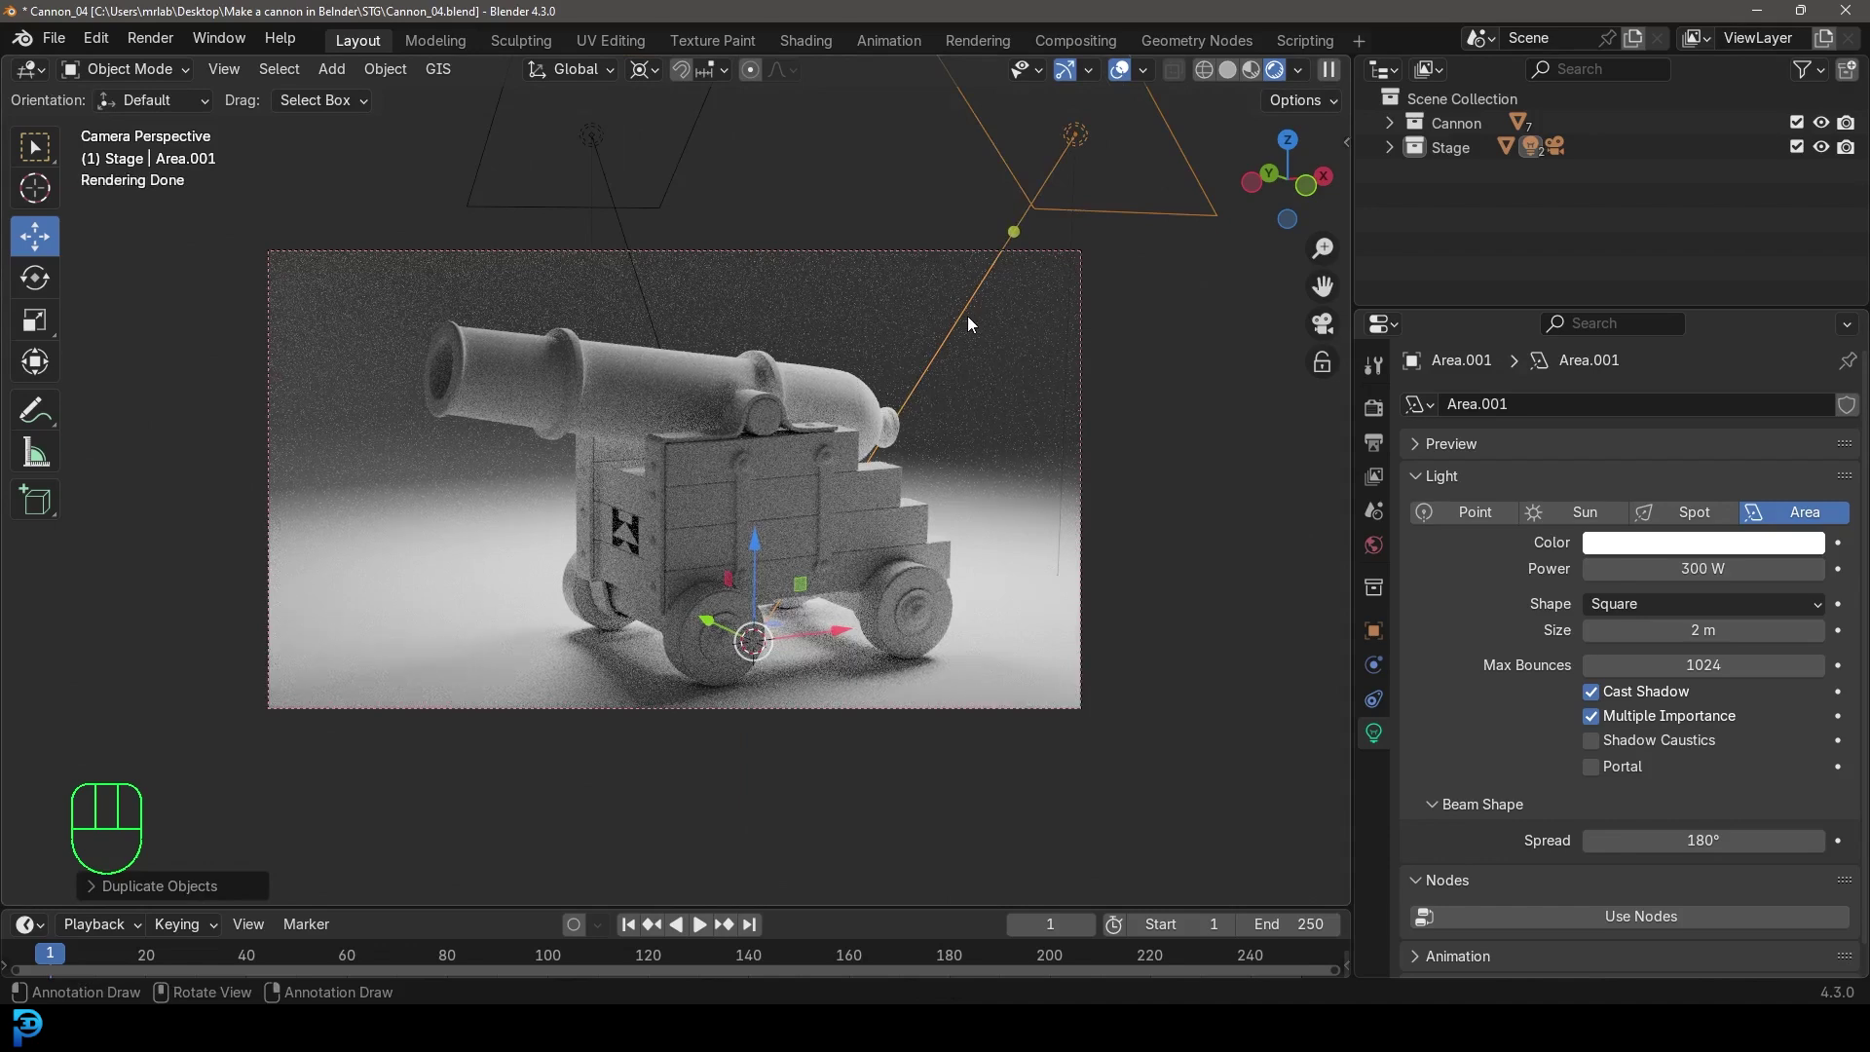
key("shift+d")
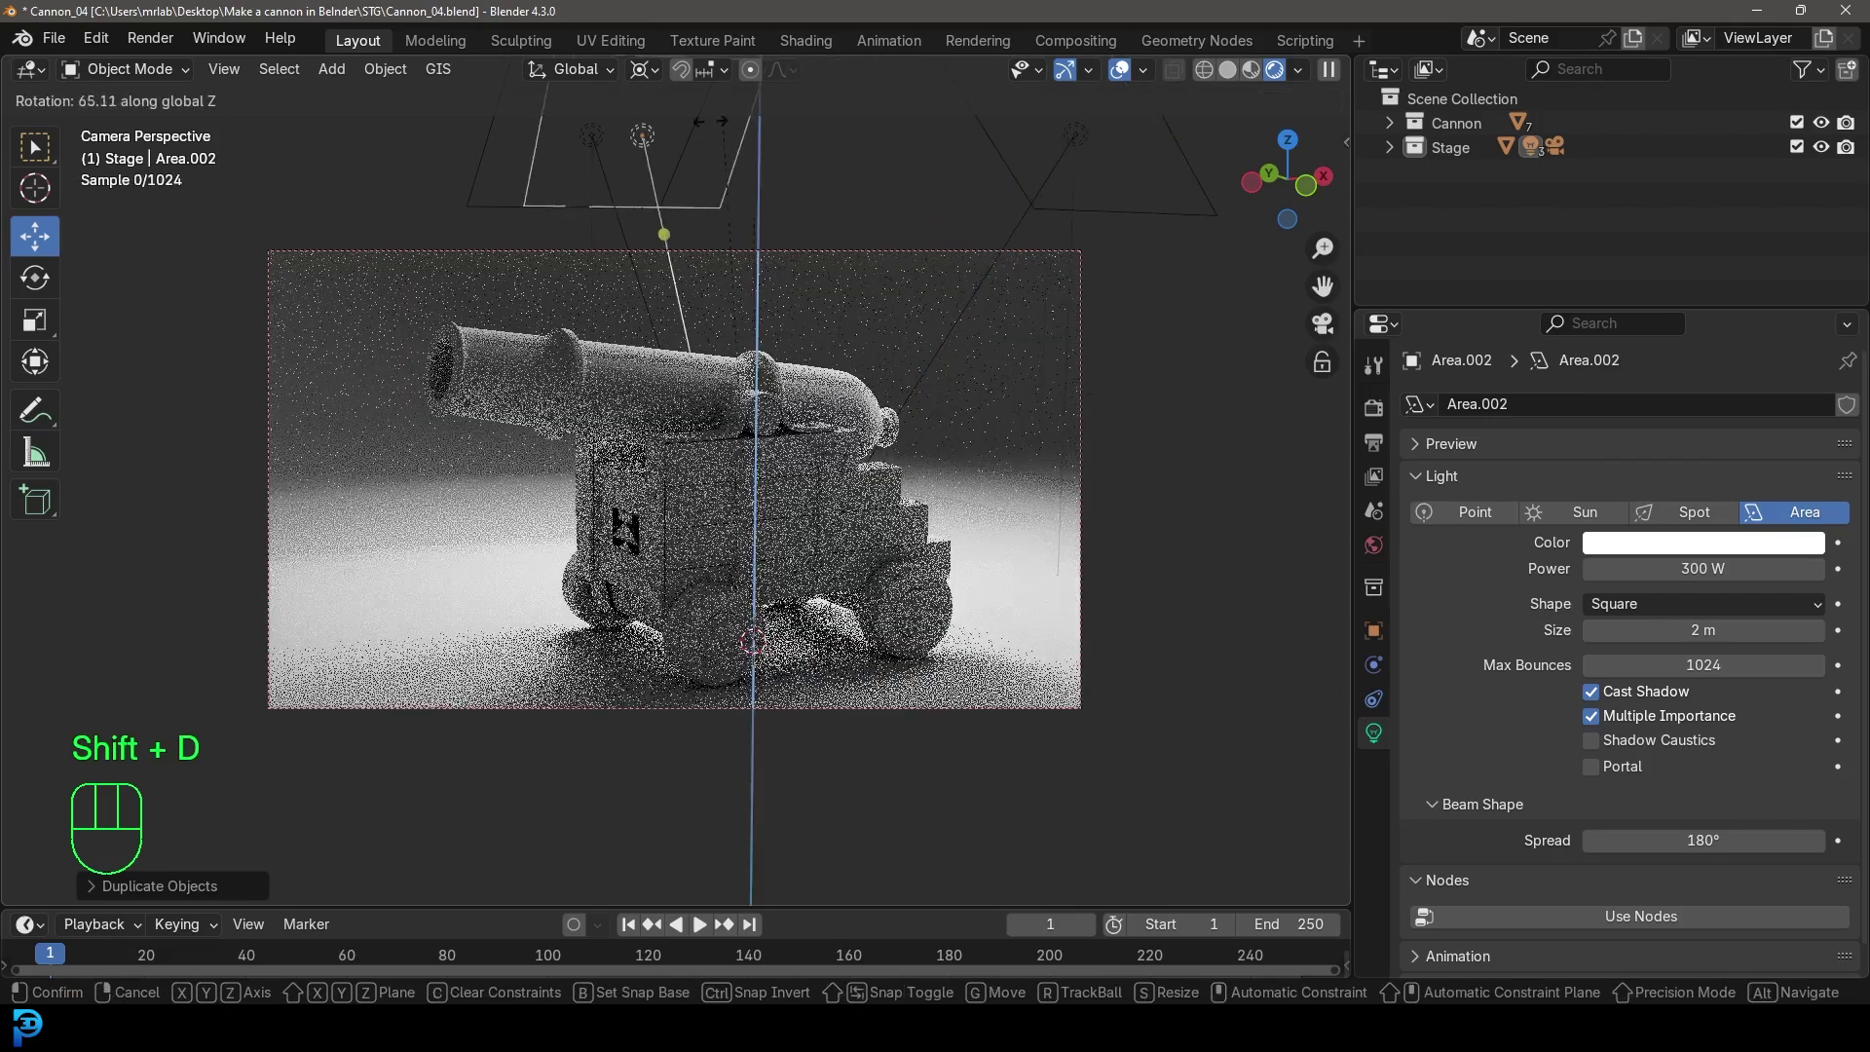
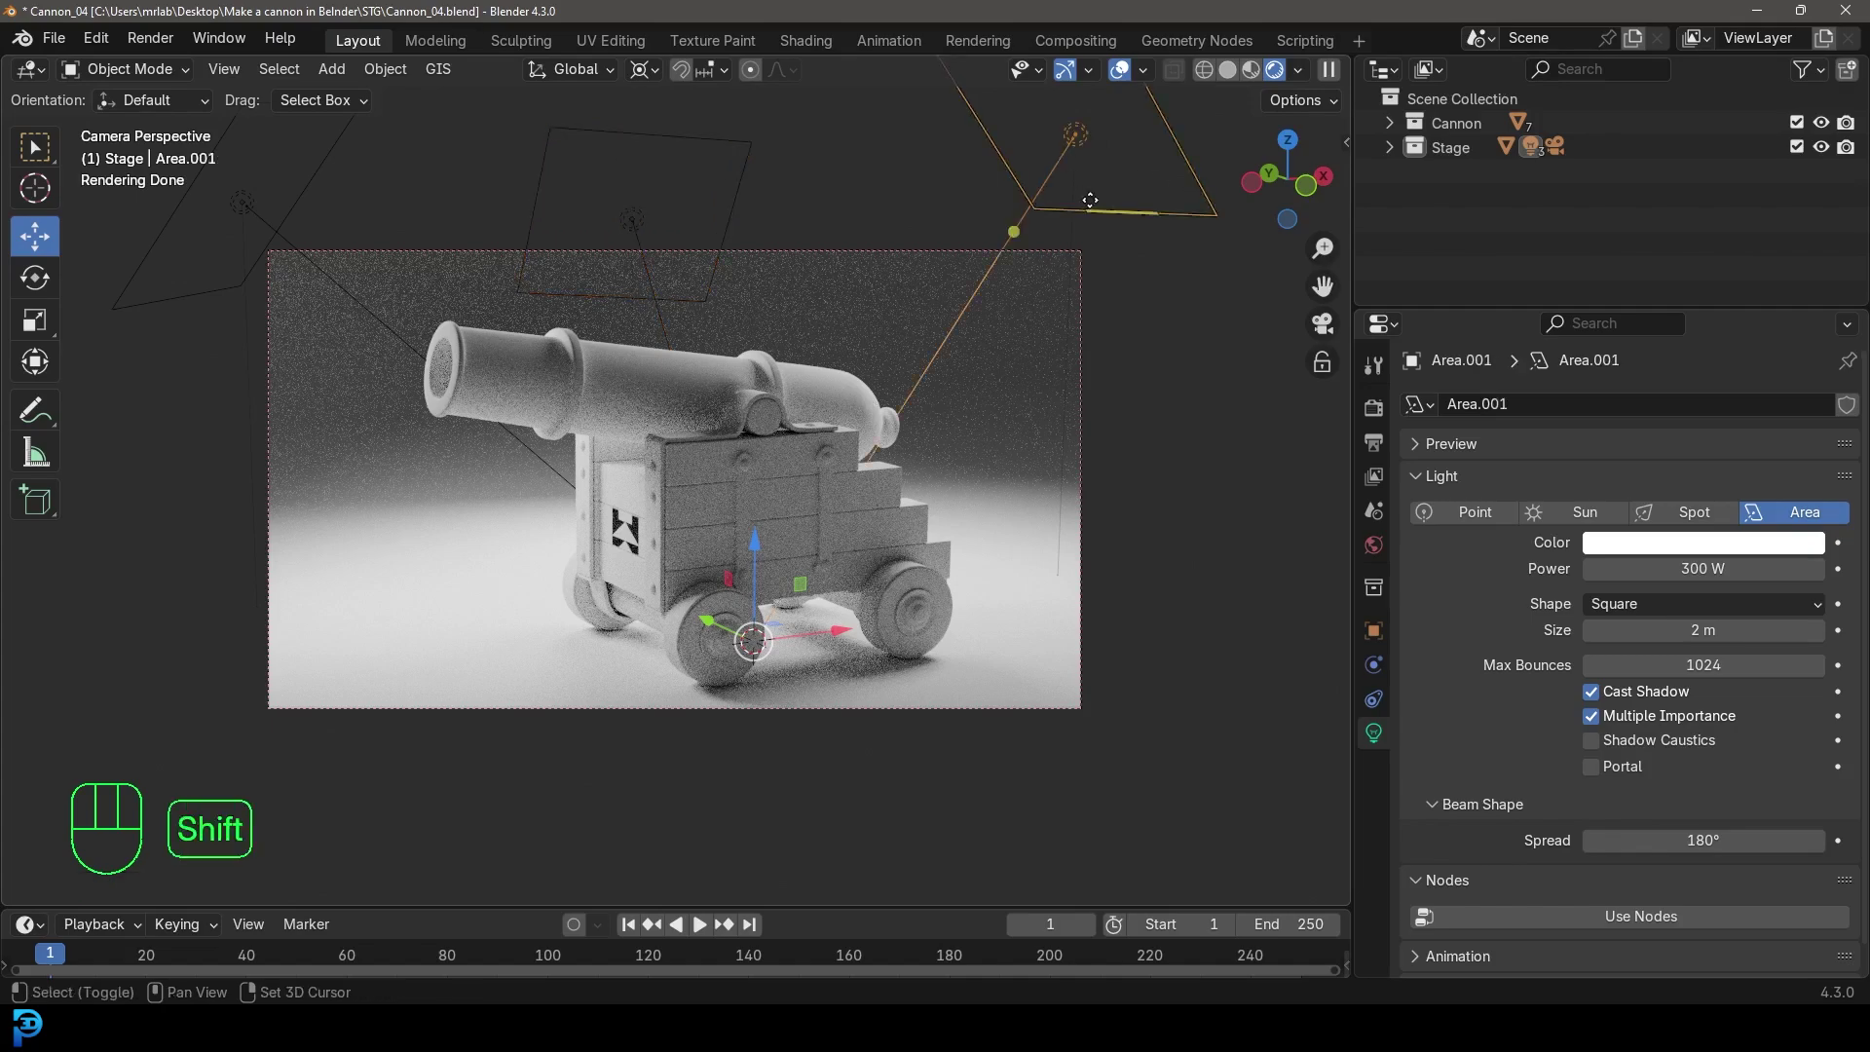
key("shift+d")
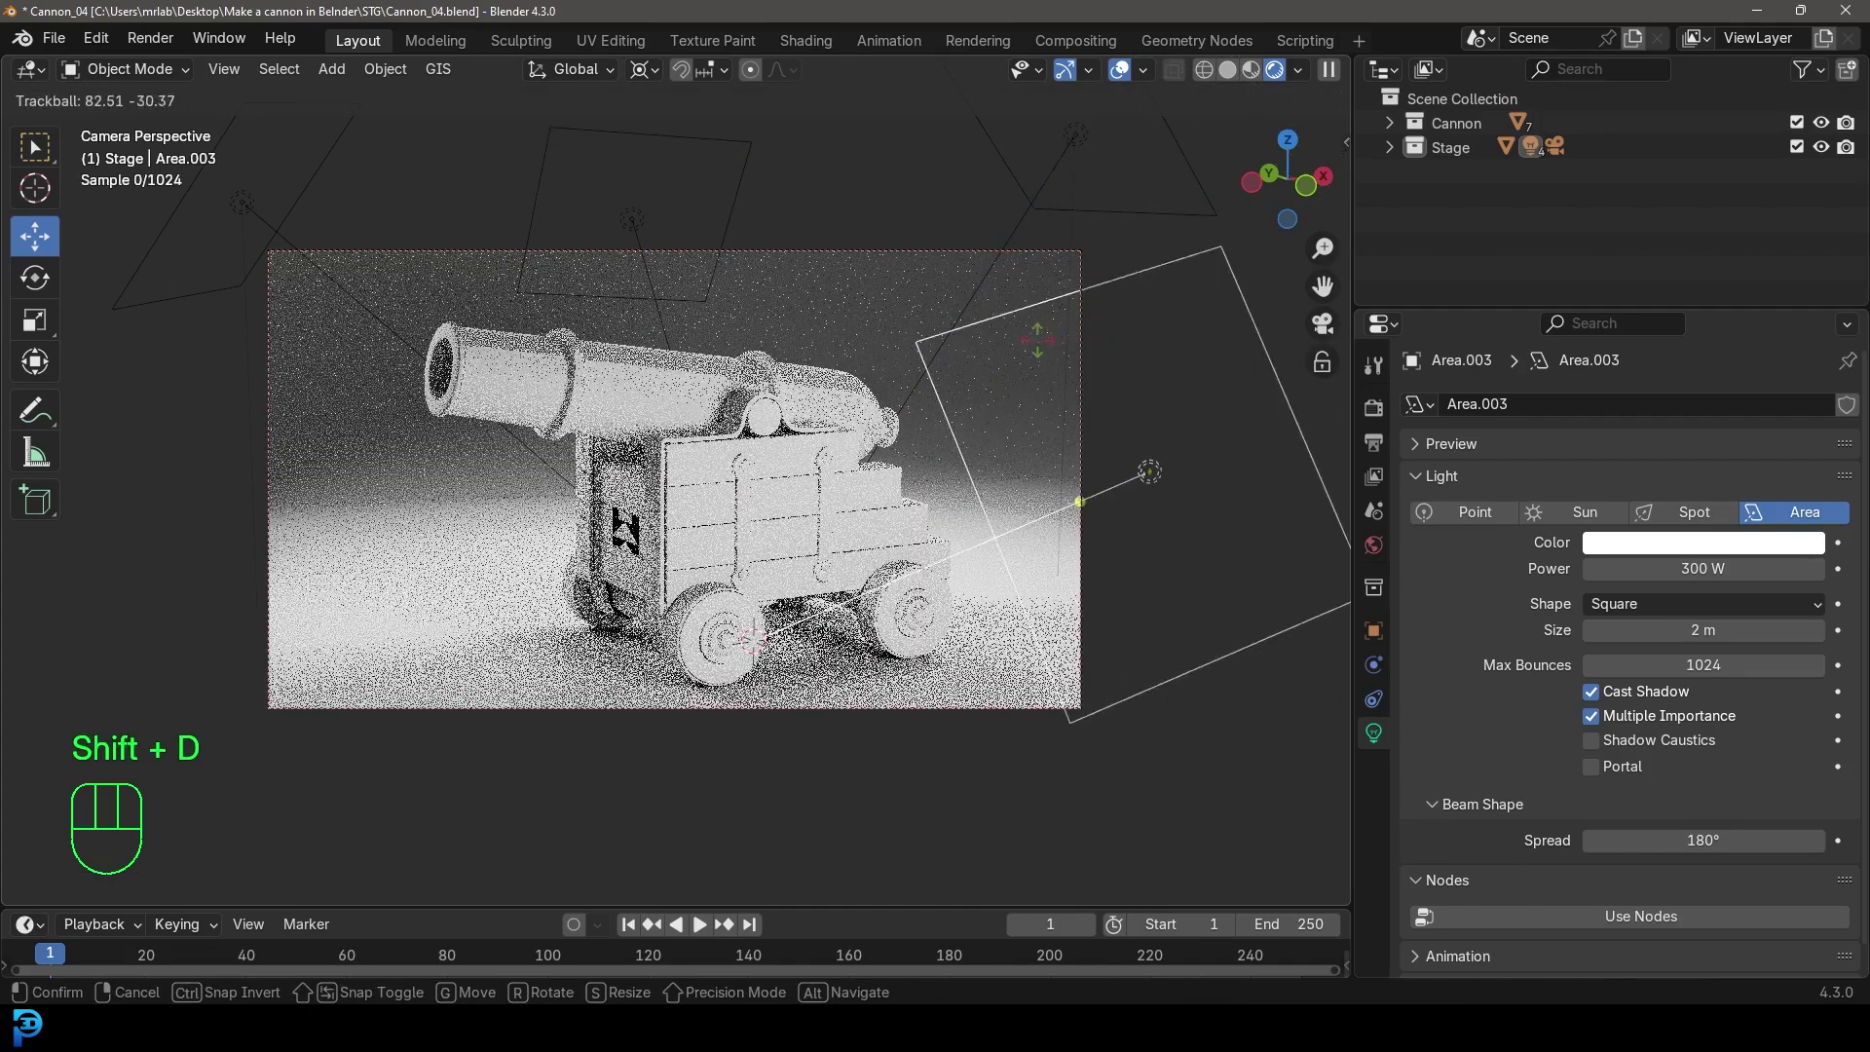
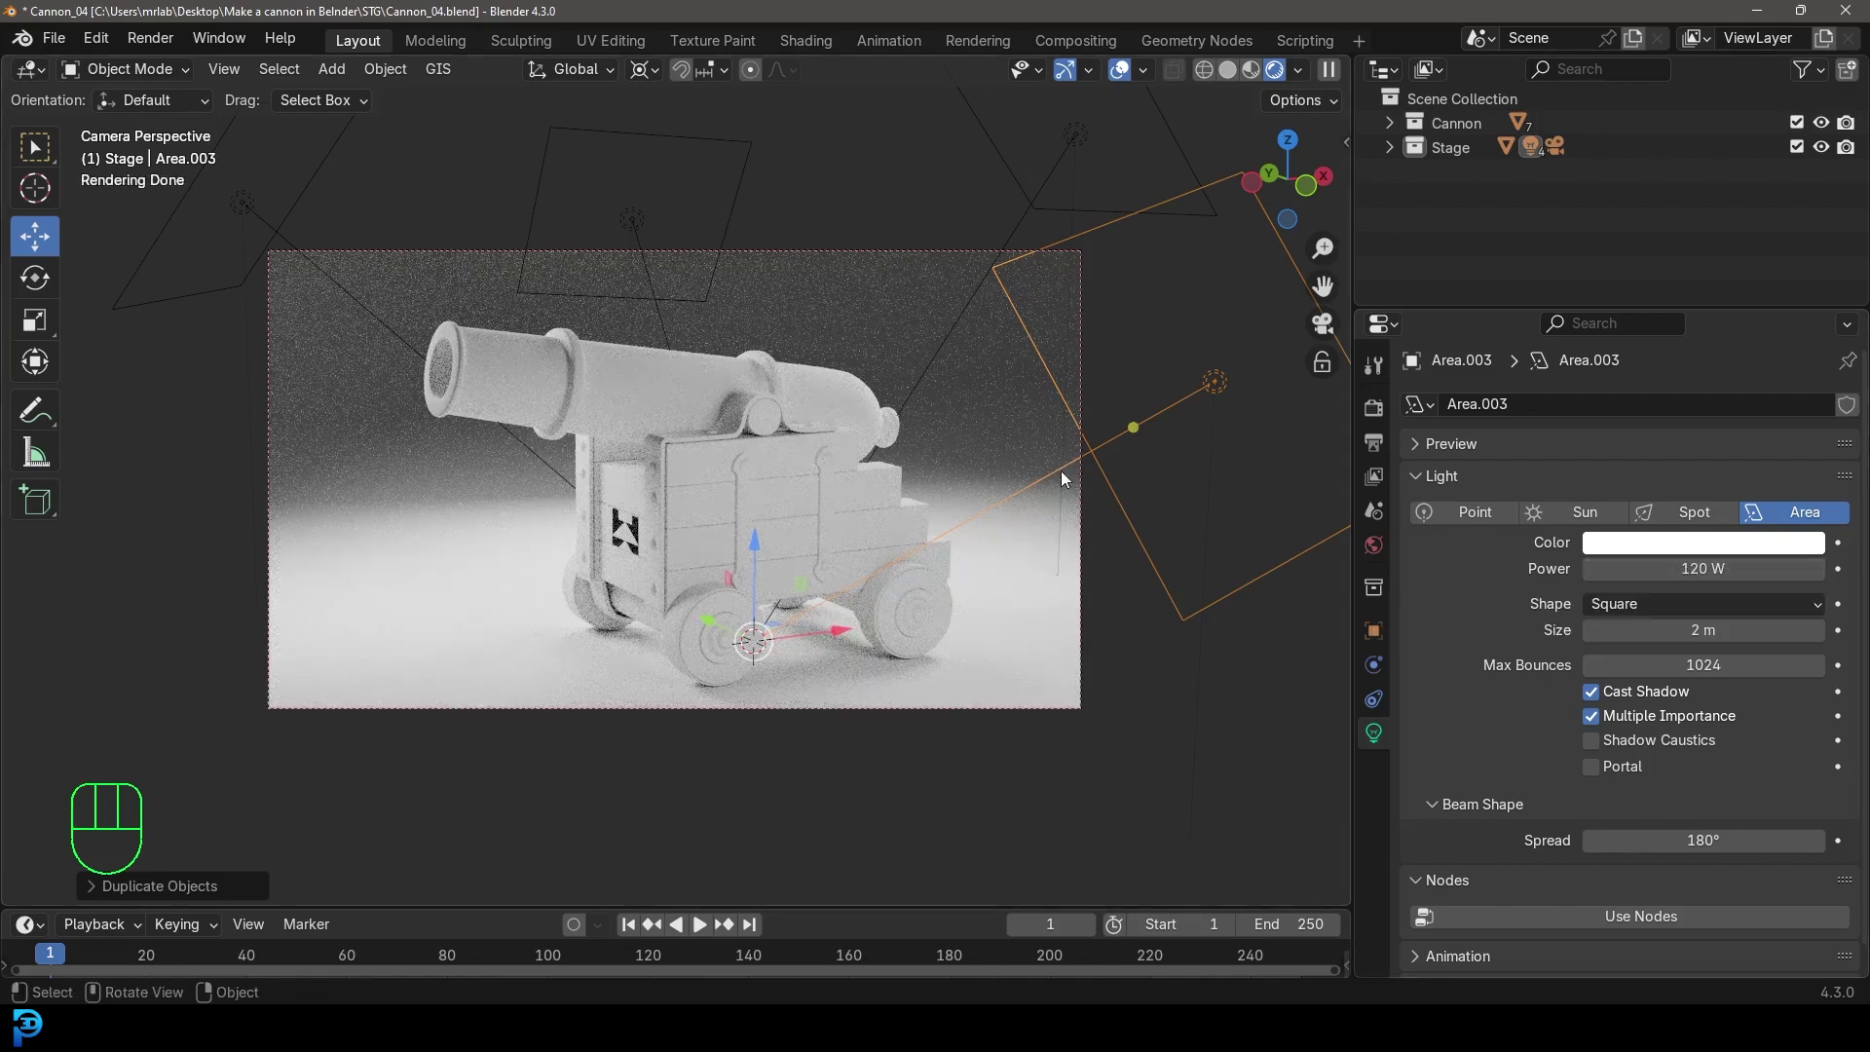
key("shift+d")
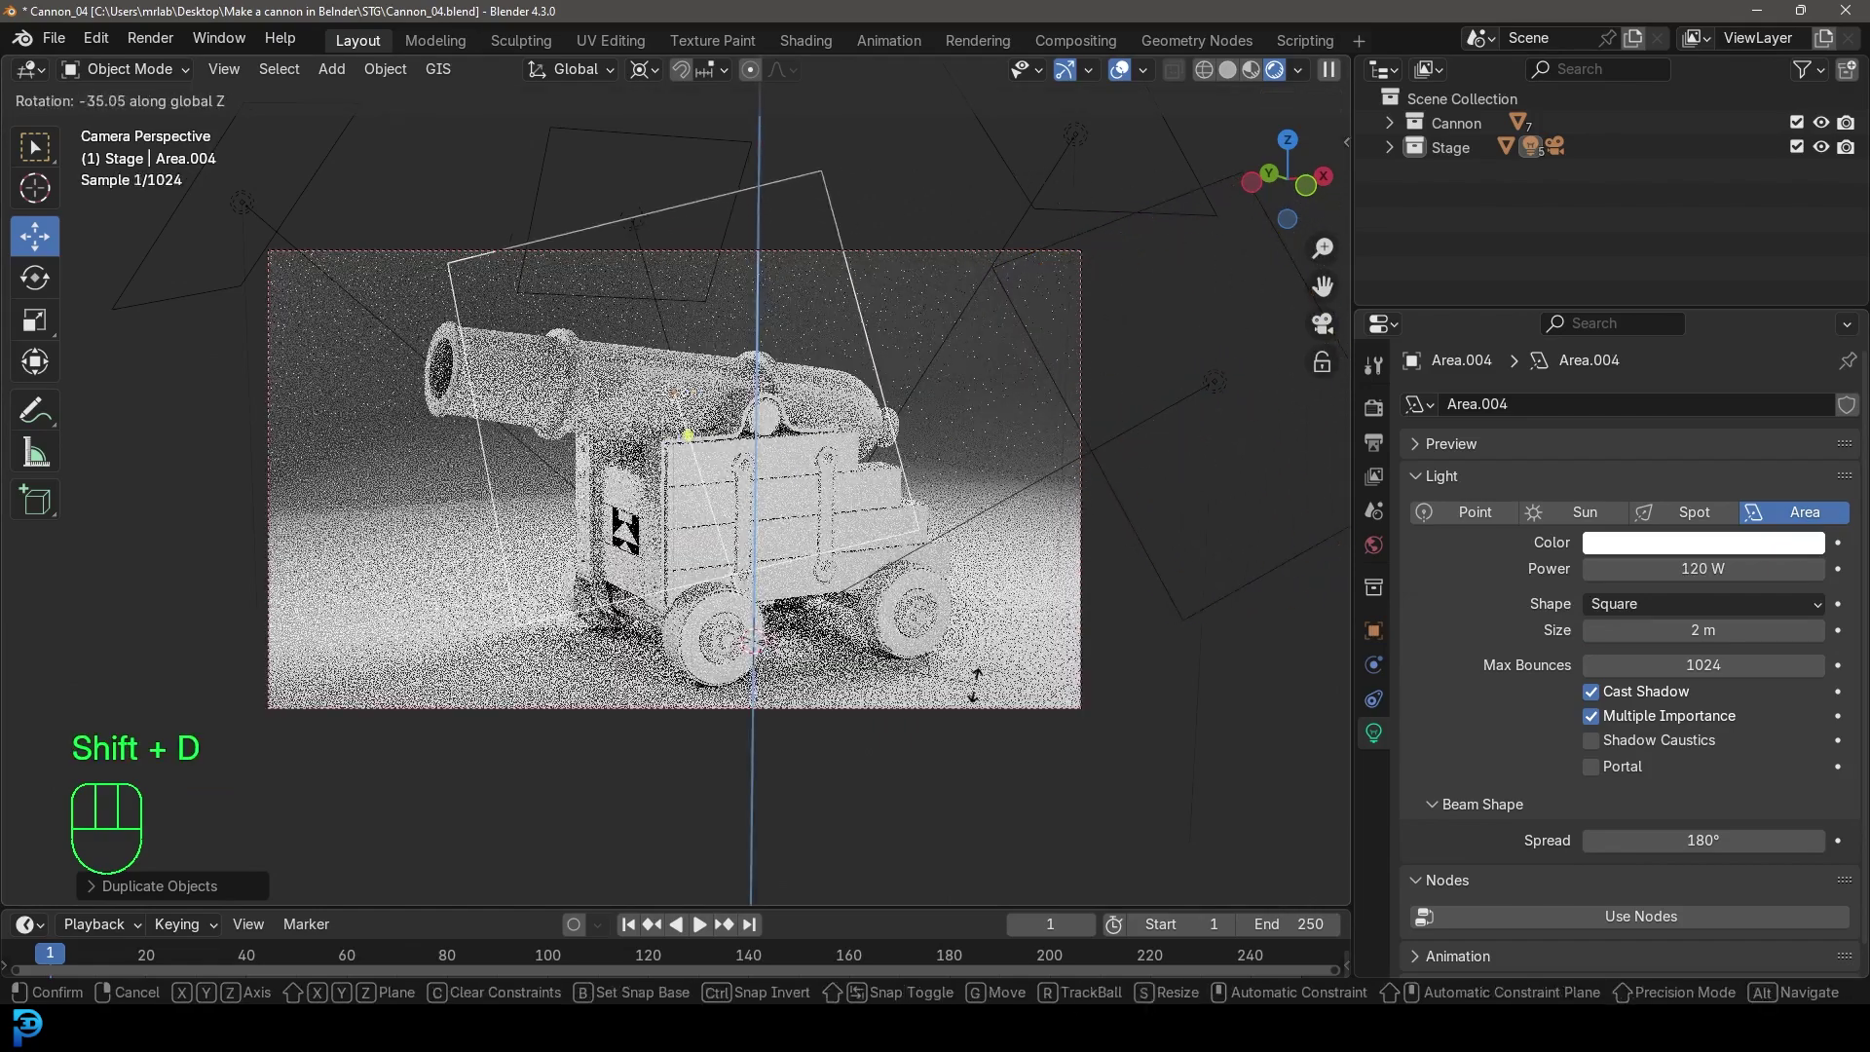
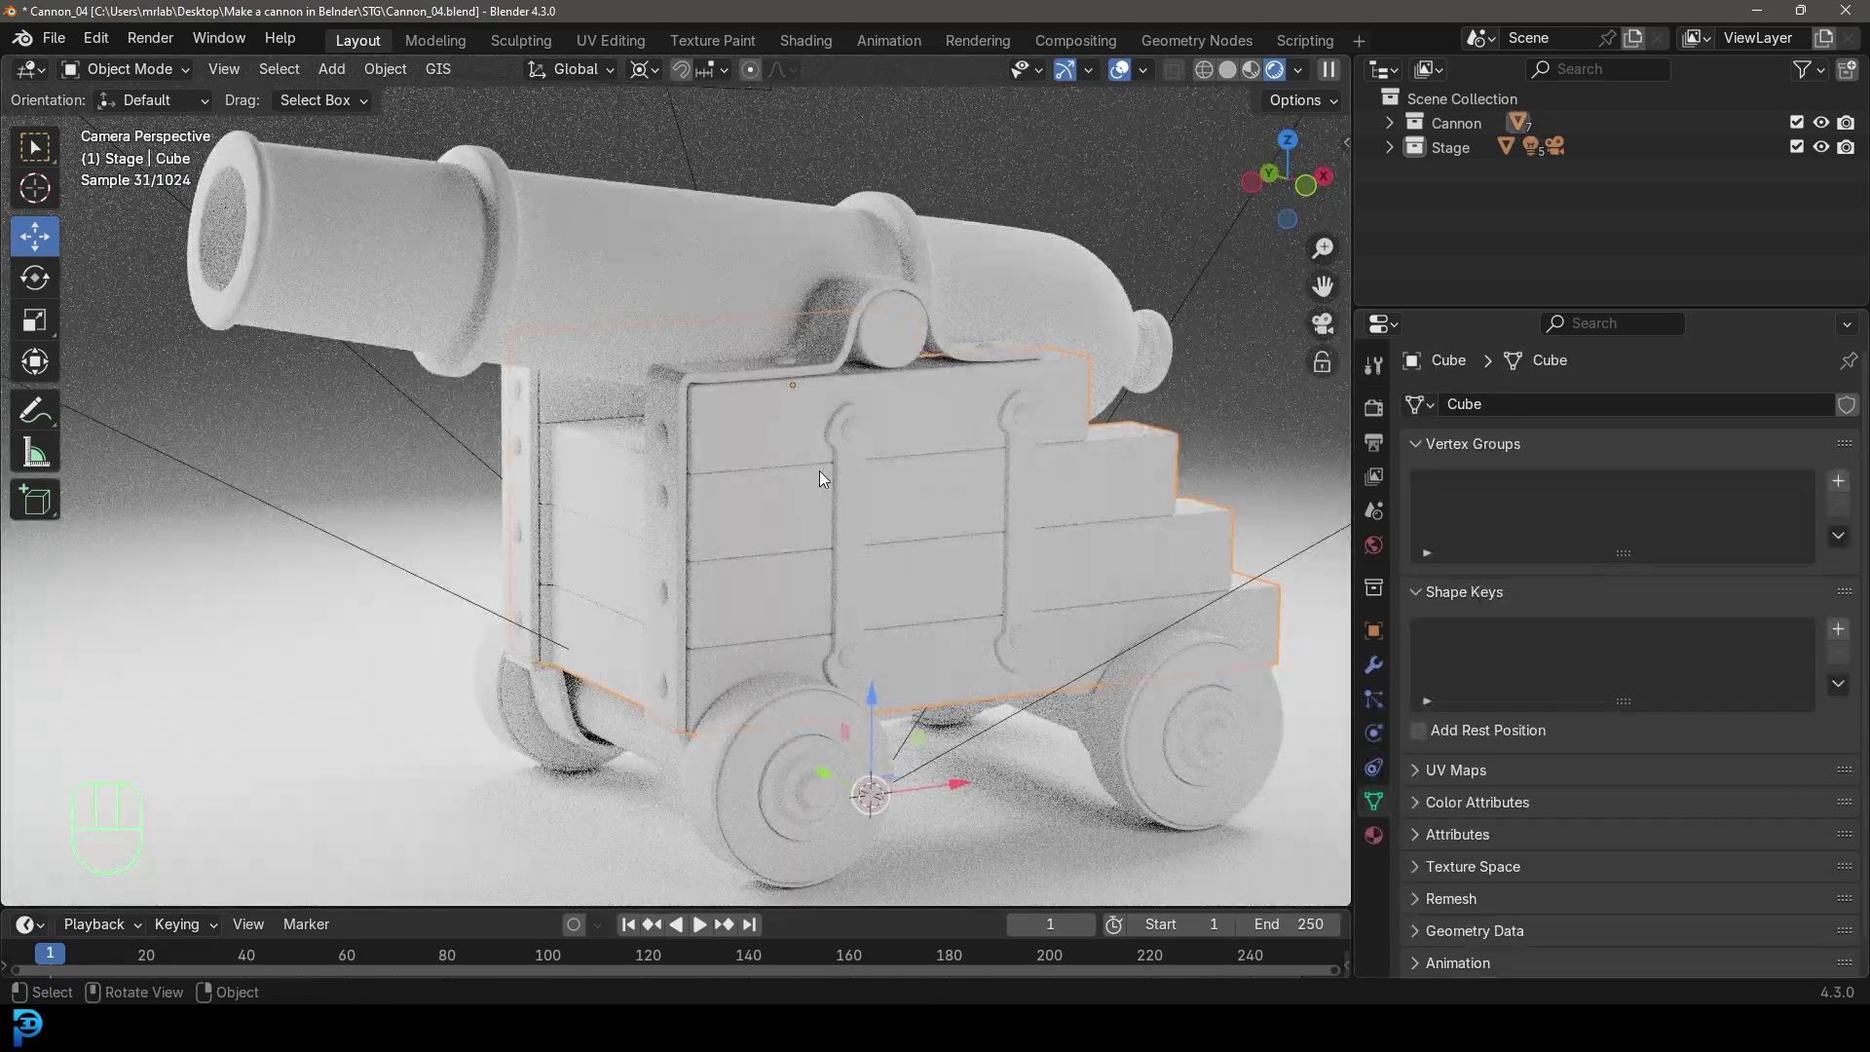
Return to solid shading, save the blend file and tidy the Stage collection in the outliner
key("z")
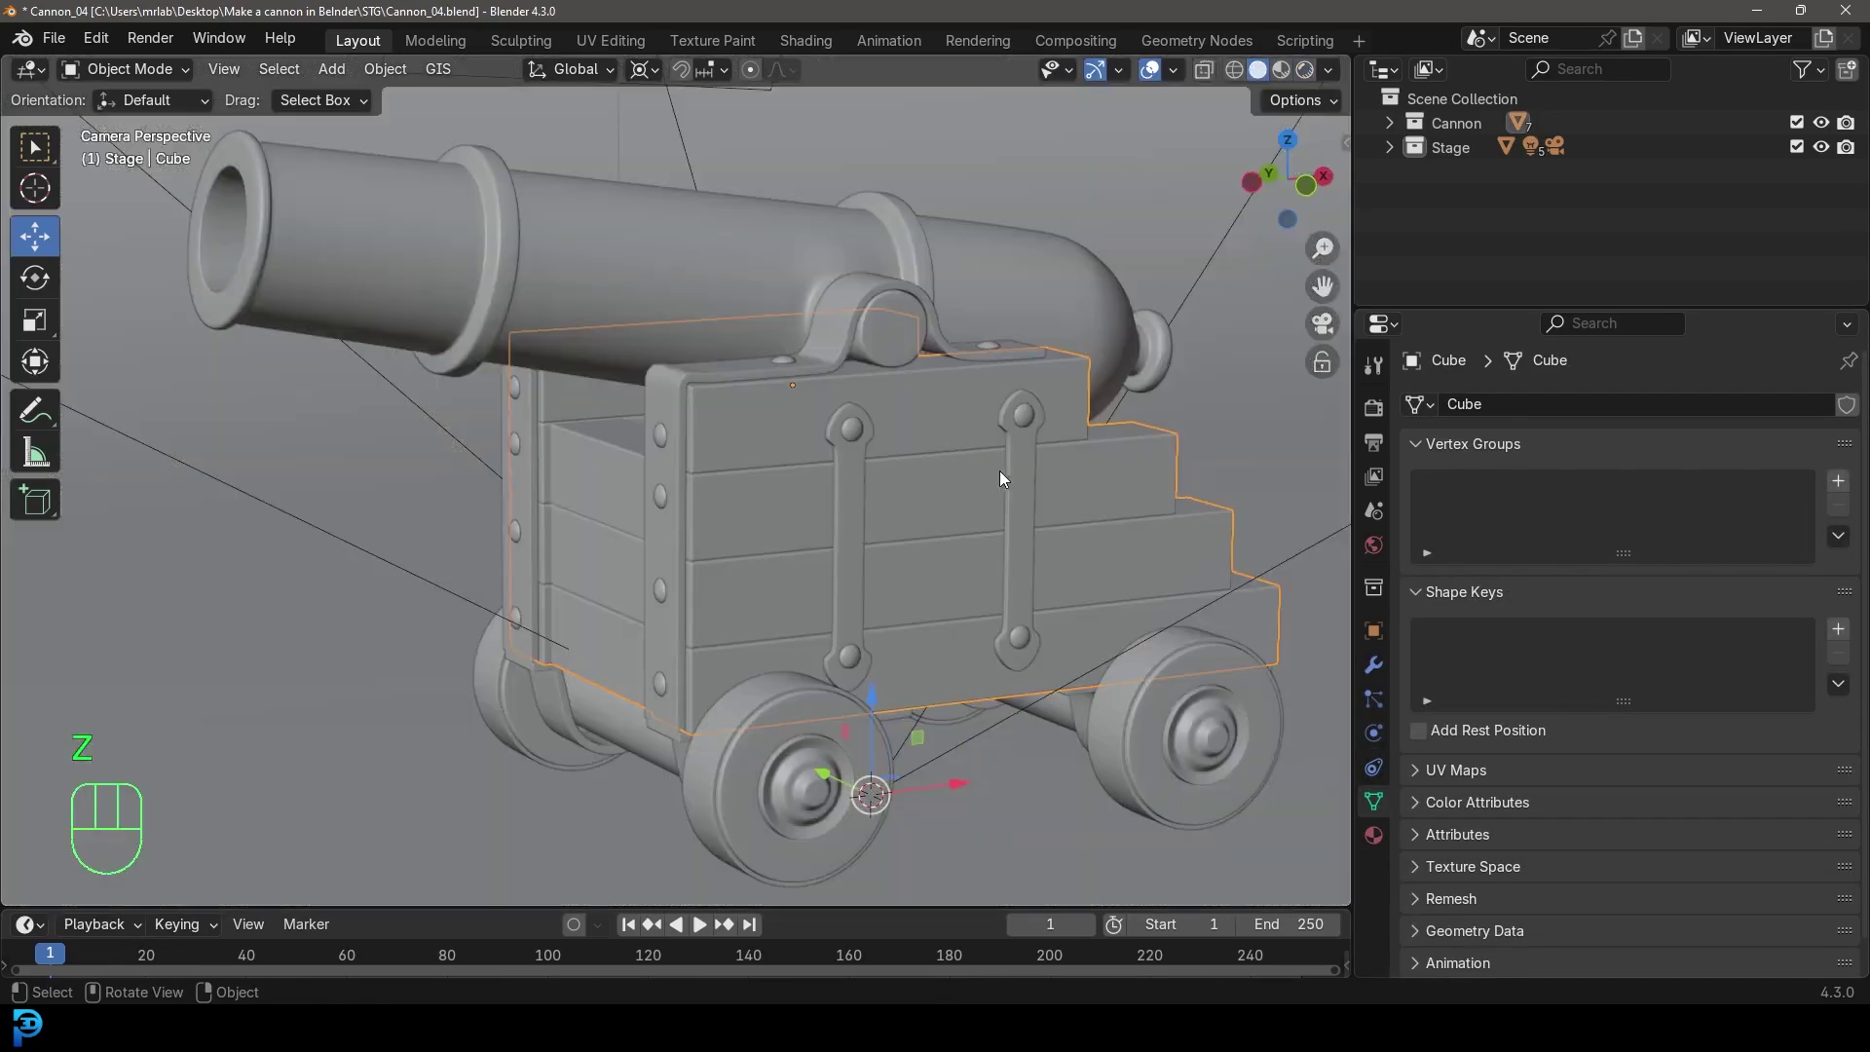
key("ctrl+s")
key("ctrl+s")
left_click(1397, 150)
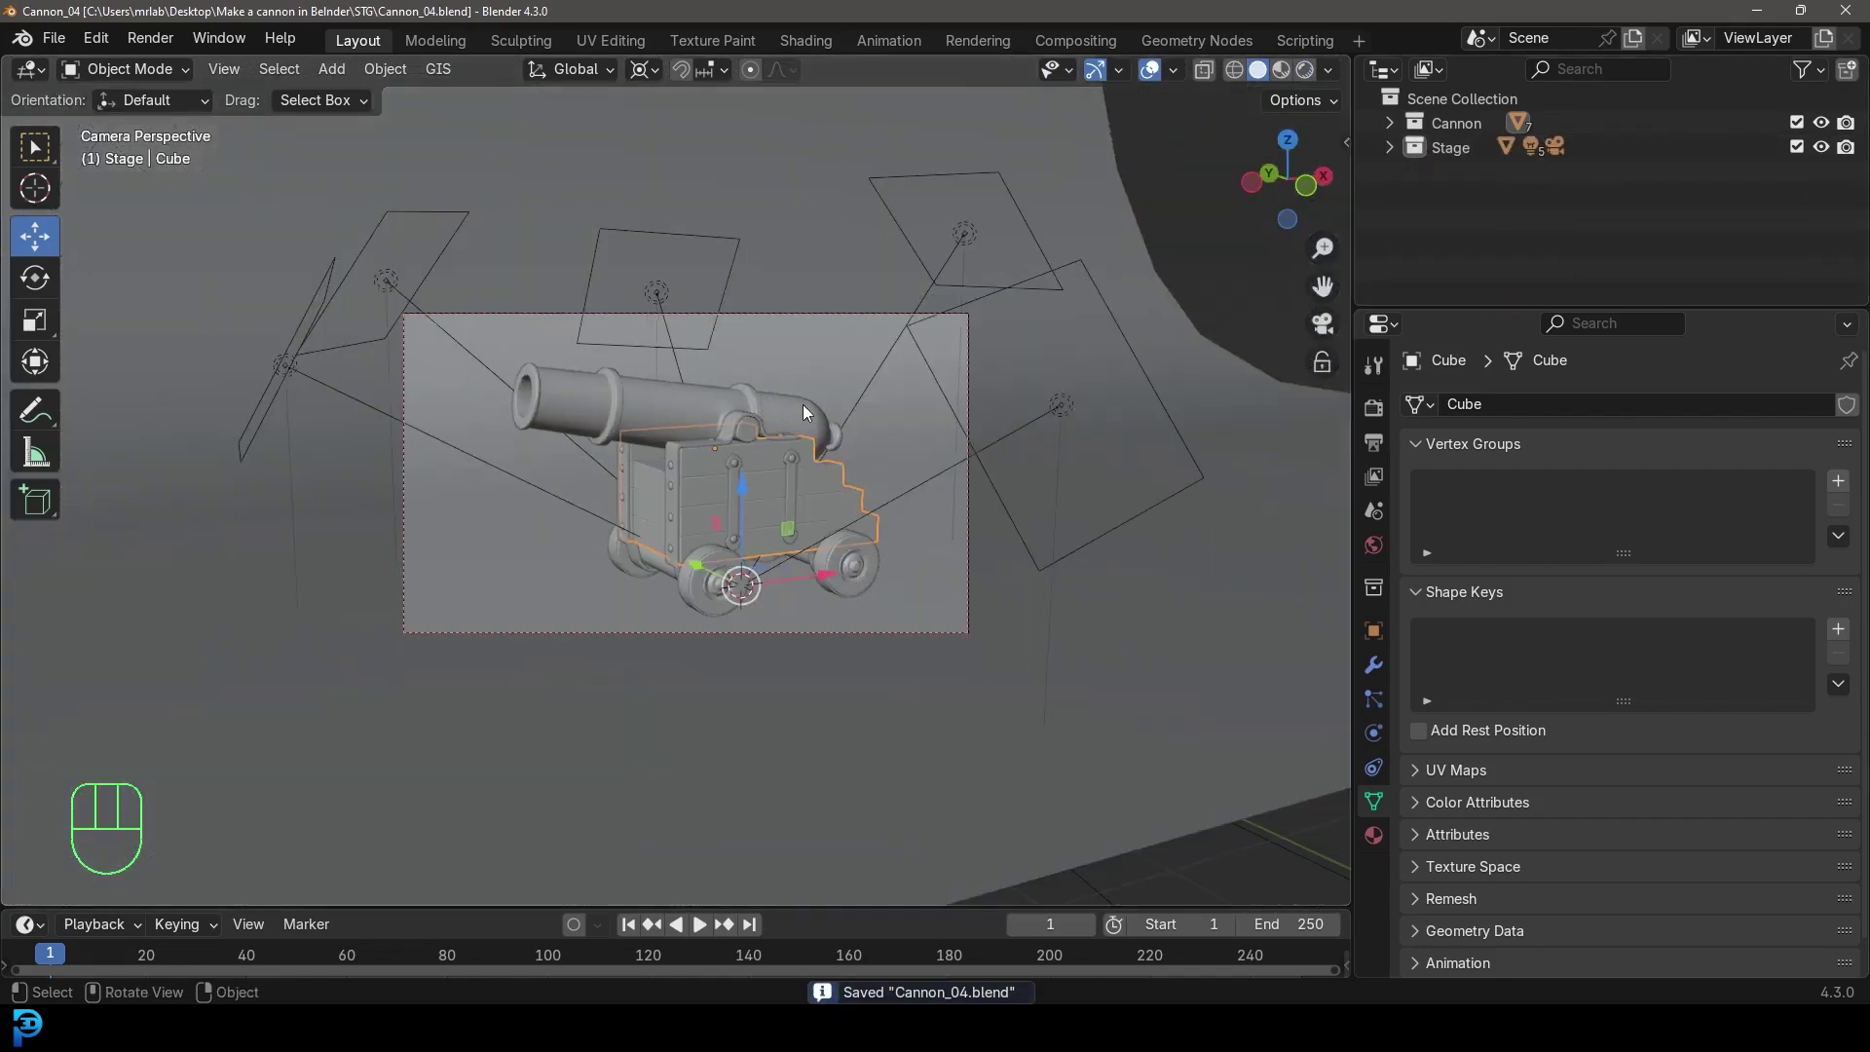
left_click(1827, 147)
key("alt+a")
left_click(1829, 149)
Save again and bring up the File > Append browser at the Downloads folder
key("ctrl+s")
key("ctrl+s")
key("ctrl+s")
left_click_drag(816, 397, 835, 405)
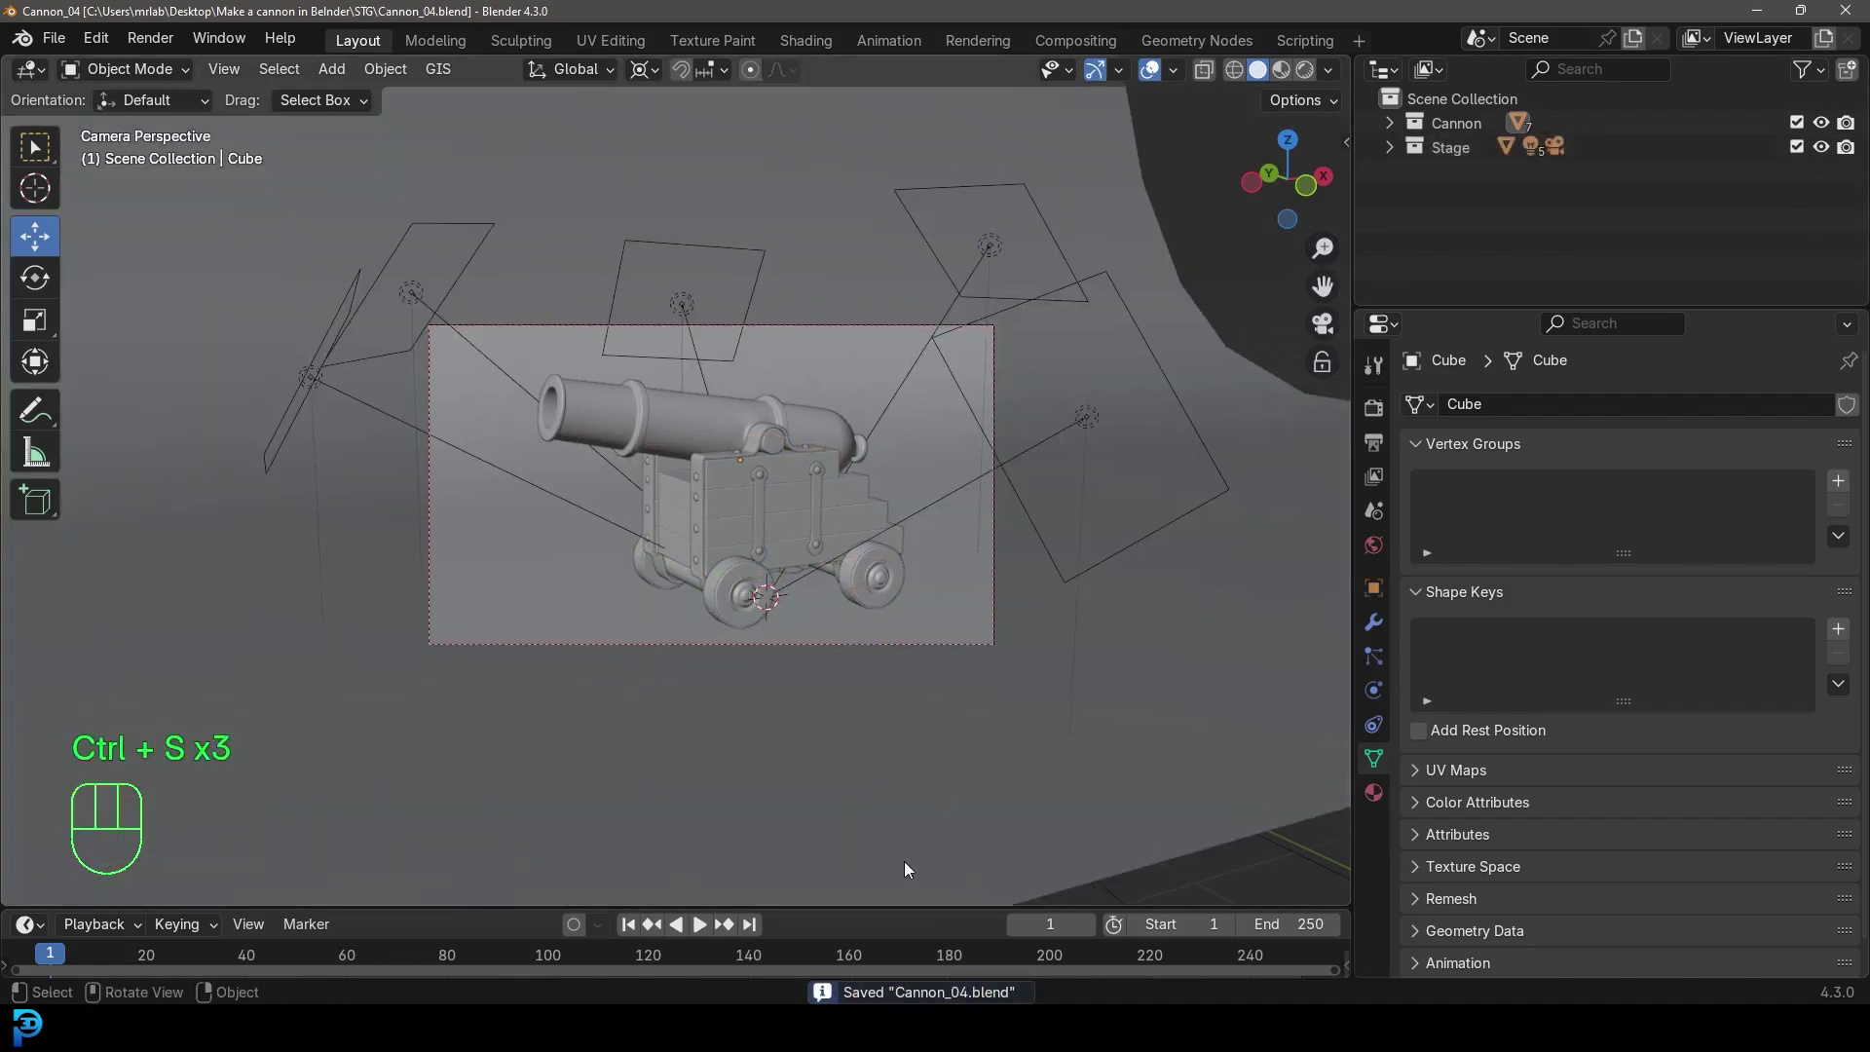
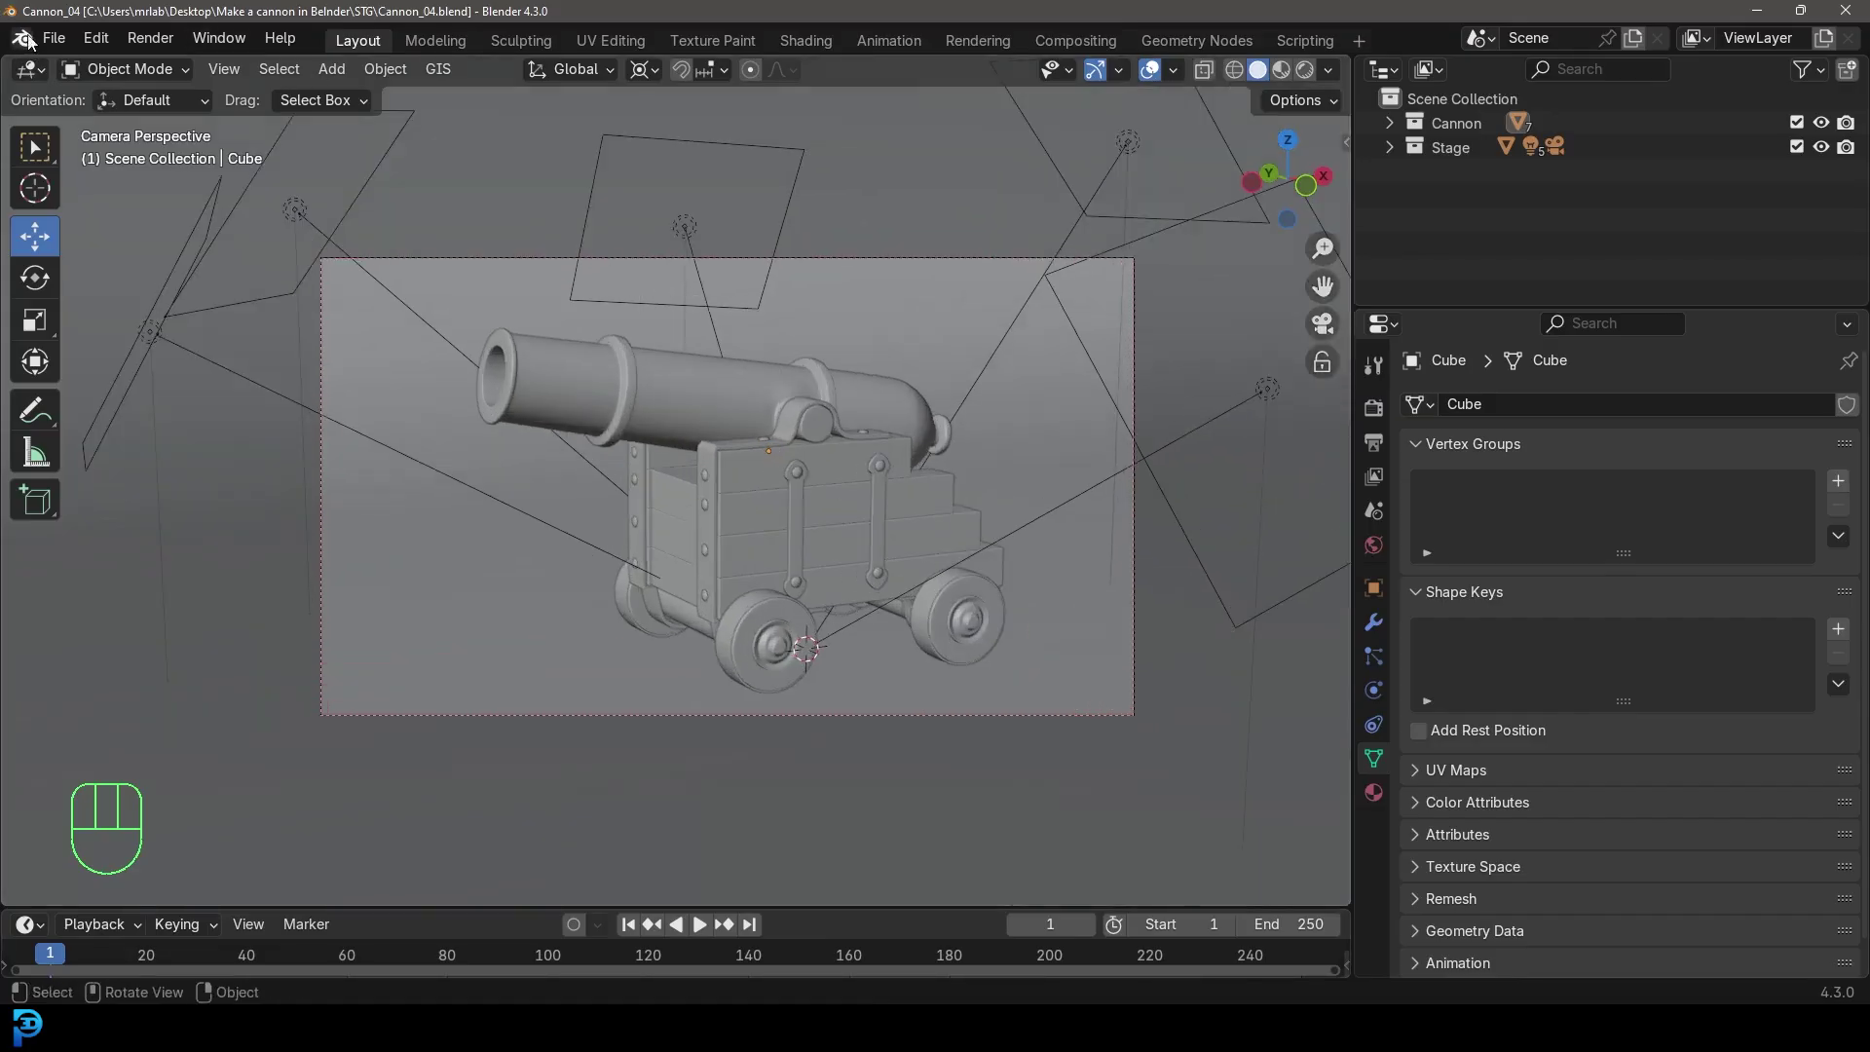
left_click_drag(53, 43, 132, 332)
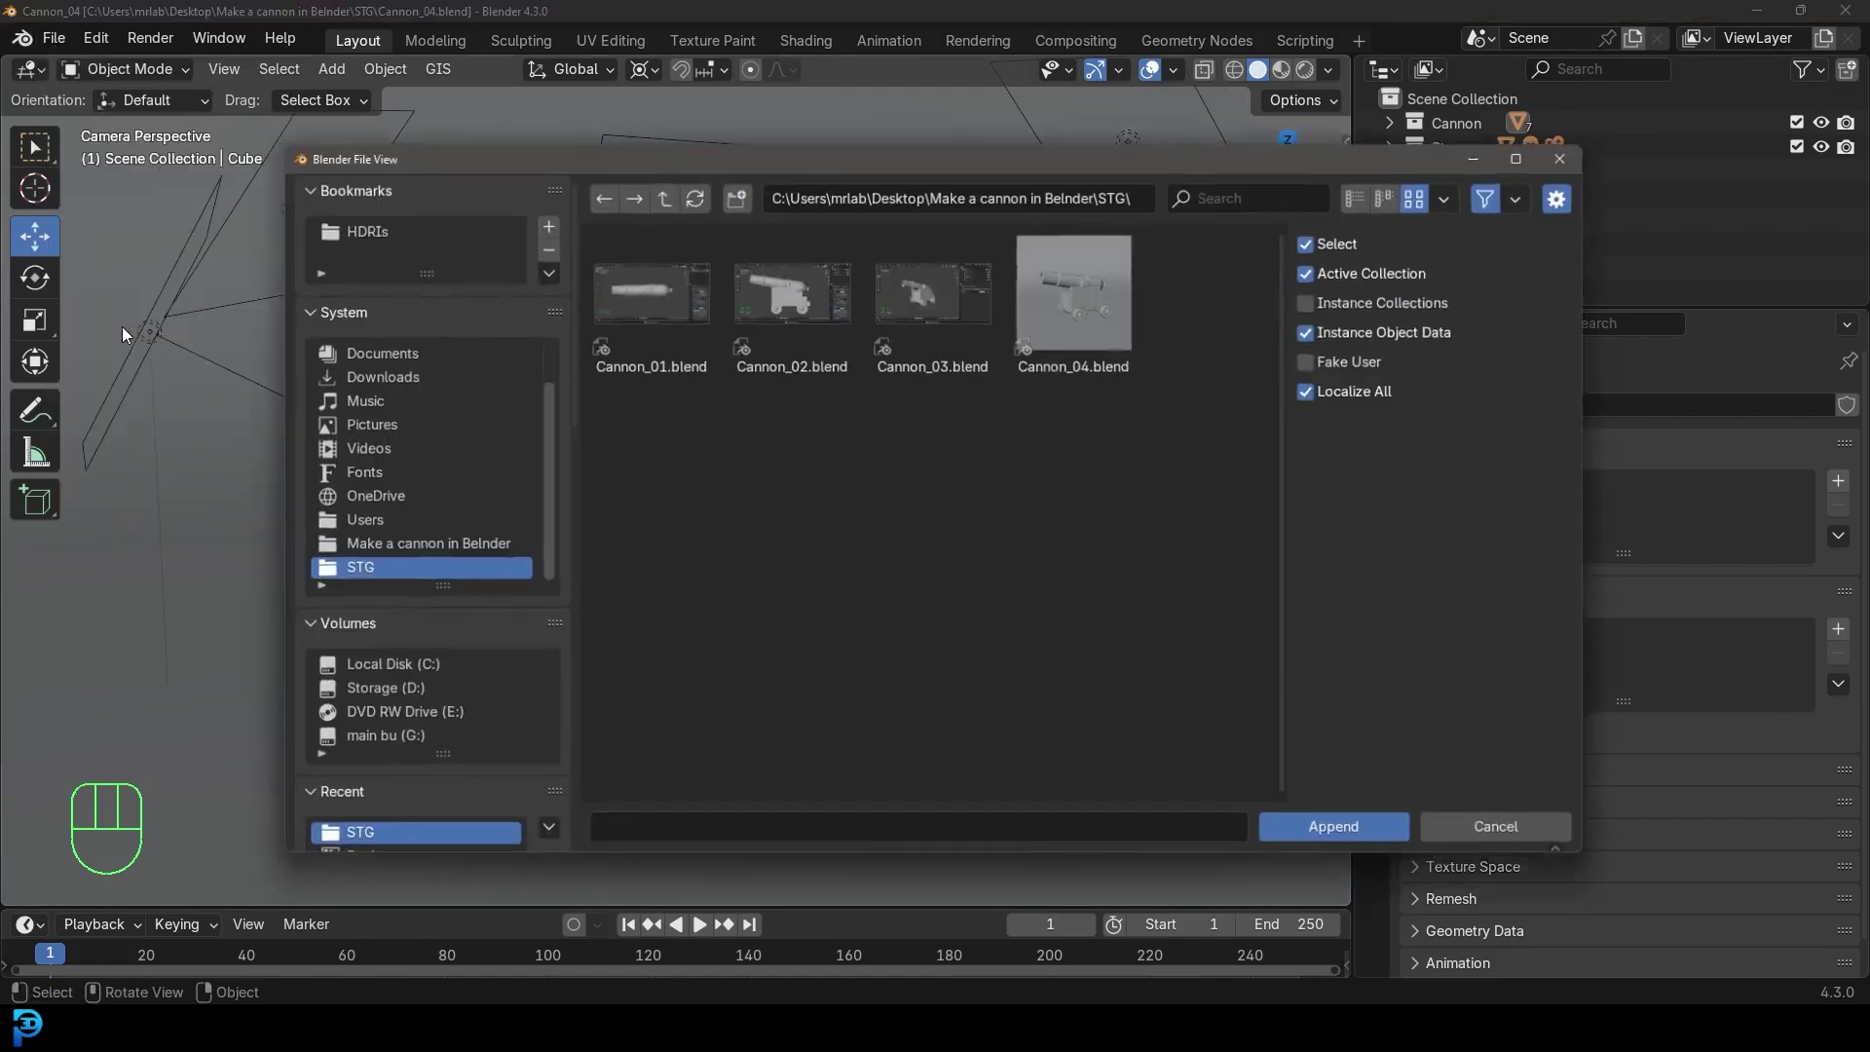